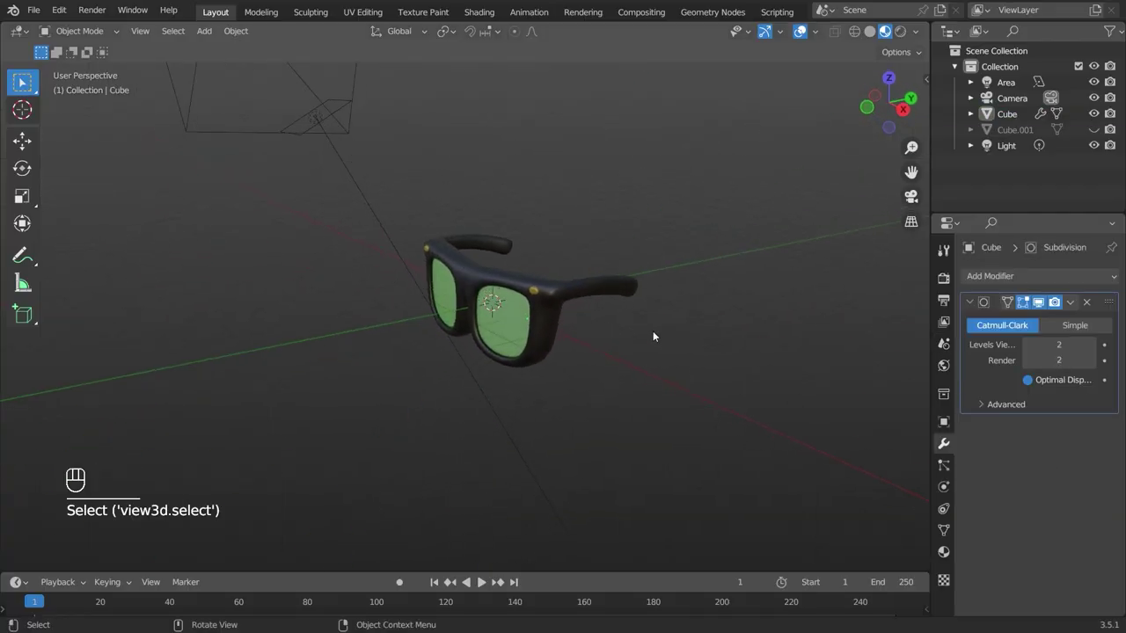
Orbit around the finished glasses and view them straight from the front.
left_click_drag(612, 334, 649, 329)
left_click_drag(641, 334, 581, 337)
left_click_drag(581, 336, 576, 297)
left_click_drag(561, 308, 510, 344)
left_click_drag(502, 336, 766, 328)
key("KP_1")
Bring up Edit > Preferences to reach the add-ons list.
left_click_drag(527, 259, 599, 263)
left_click_drag(627, 284, 630, 262)
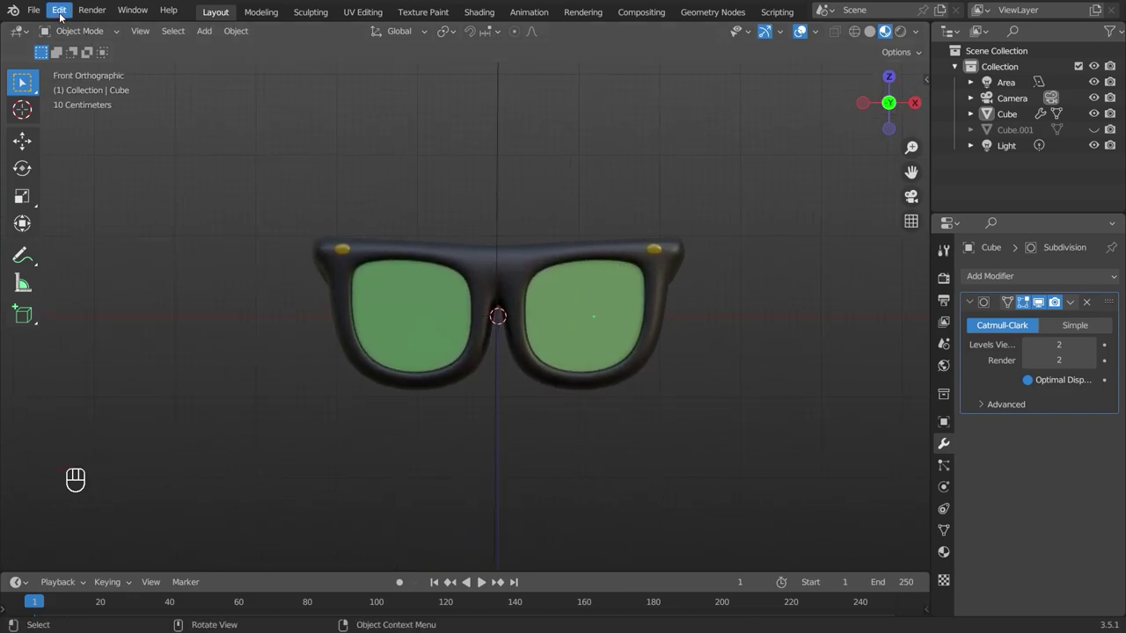
Check LoopTools under Add-ons, close the preferences and select the glasses frame.
left_click_drag(63, 17, 101, 234)
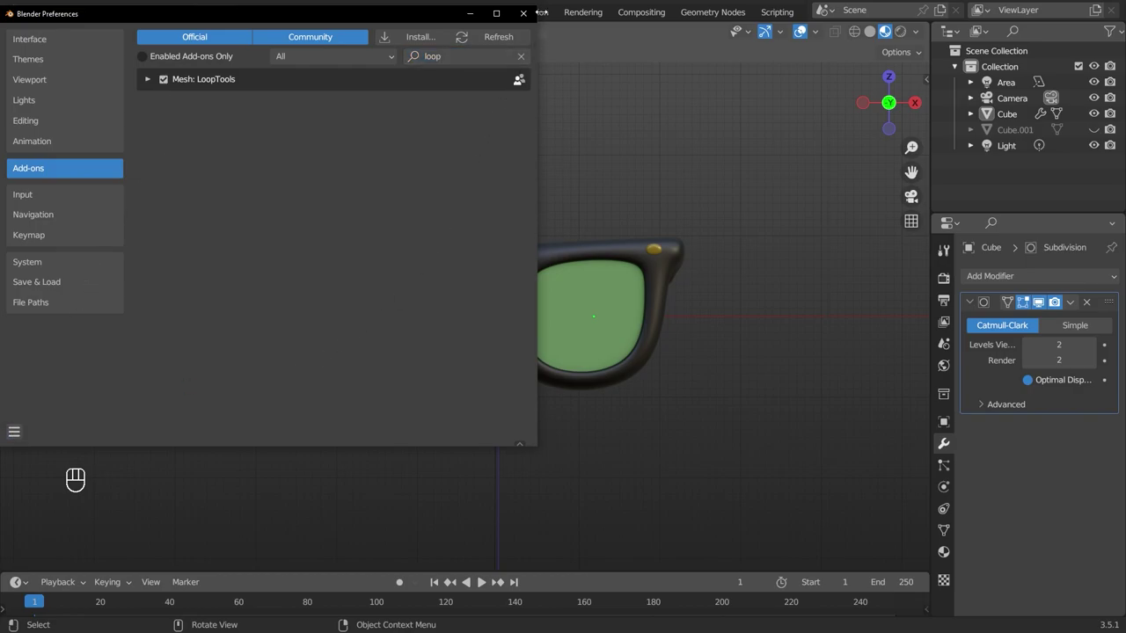
left_click_drag(471, 186, 548, 190)
left_click(556, 264)
Remove the glasses, add a fresh cube and view it from the front.
left_click_drag(568, 299, 583, 330)
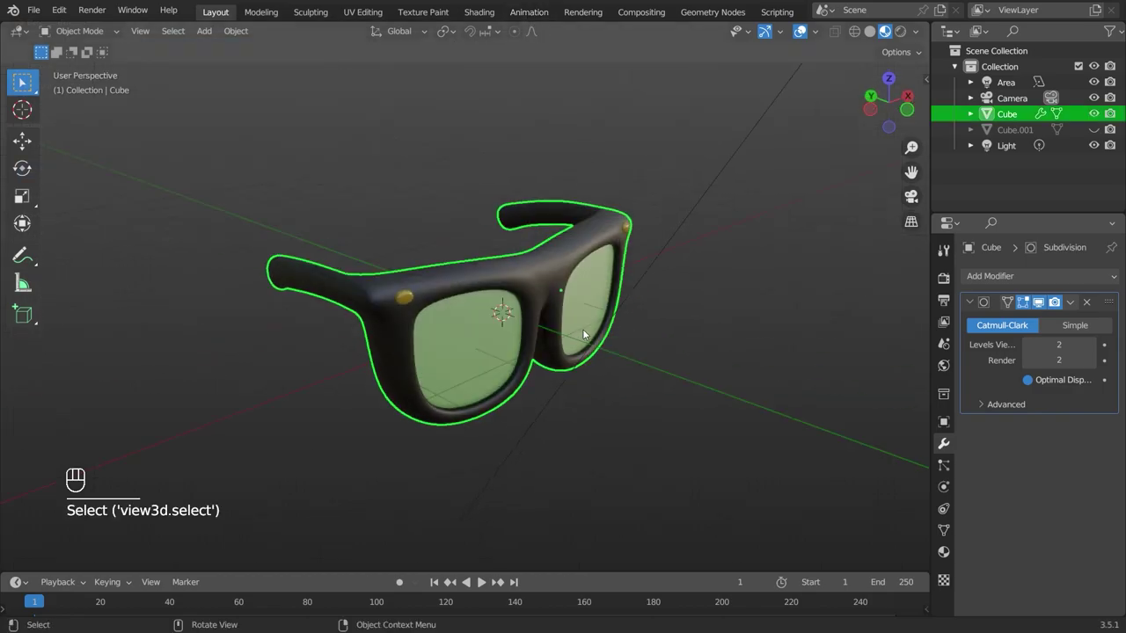
key("x")
key("KP_1")
left_click(656, 318)
key("shift+a")
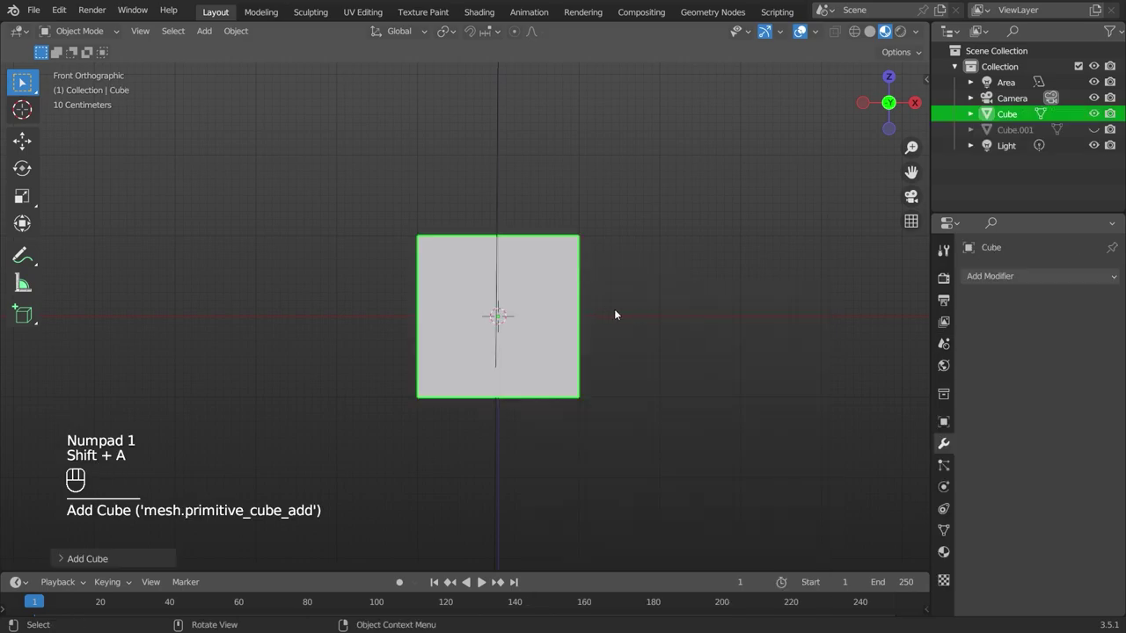
Enter mesh editing on the cube in face select with all faces selected.
key("KP_3")
key("s")
key("y")
key("KP_1")
key("Tab")
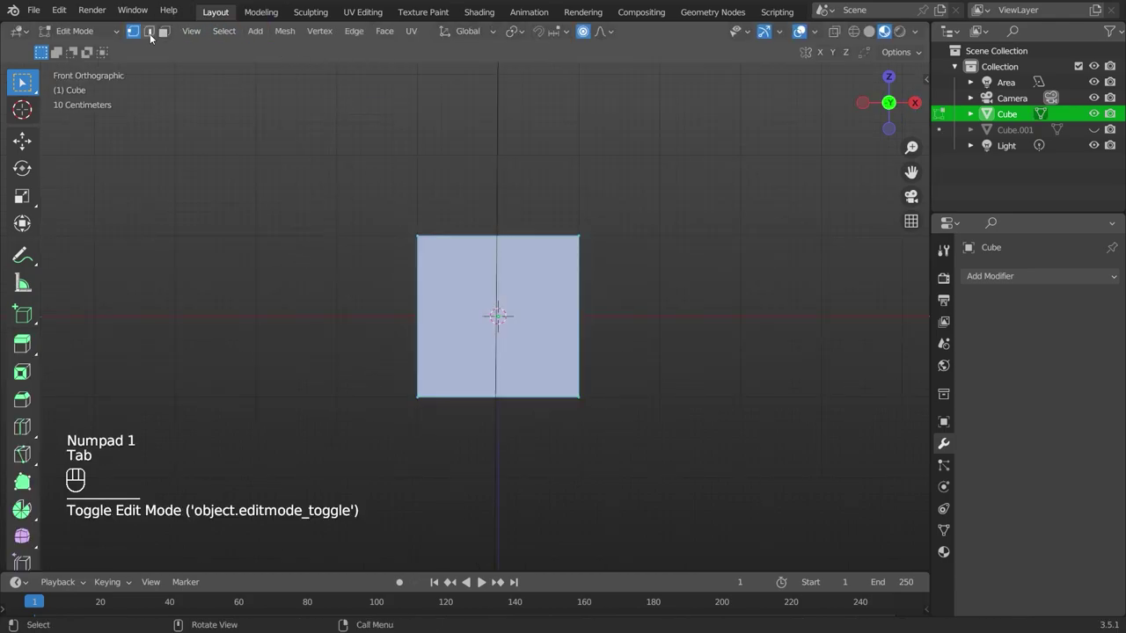
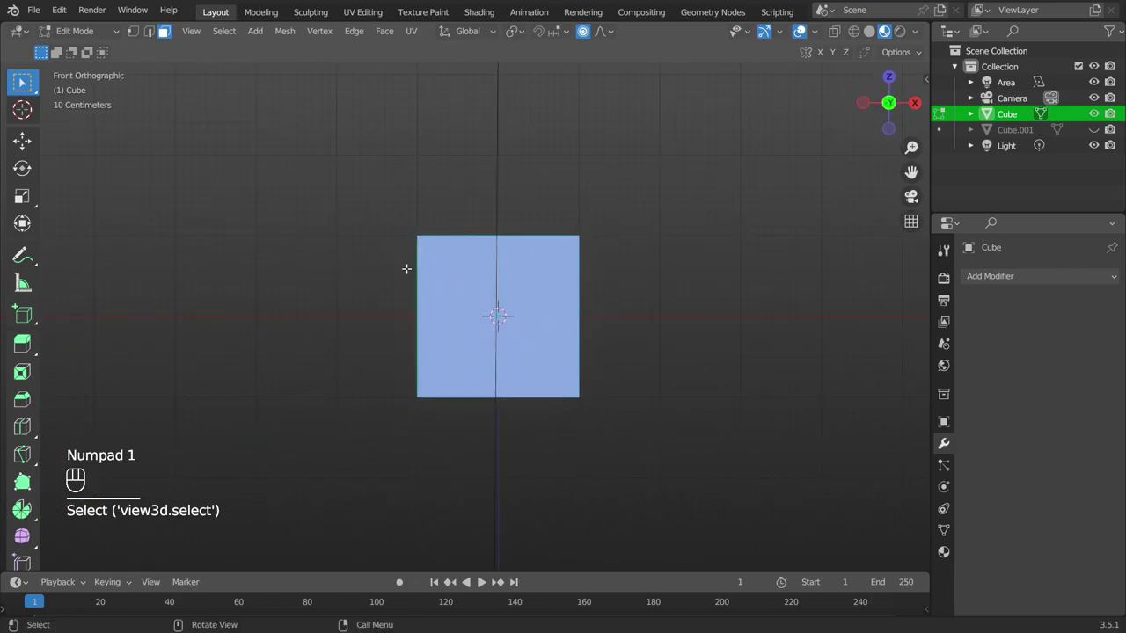
Inset the cube's front face to form a border ring around a smaller inner face.
key("i")
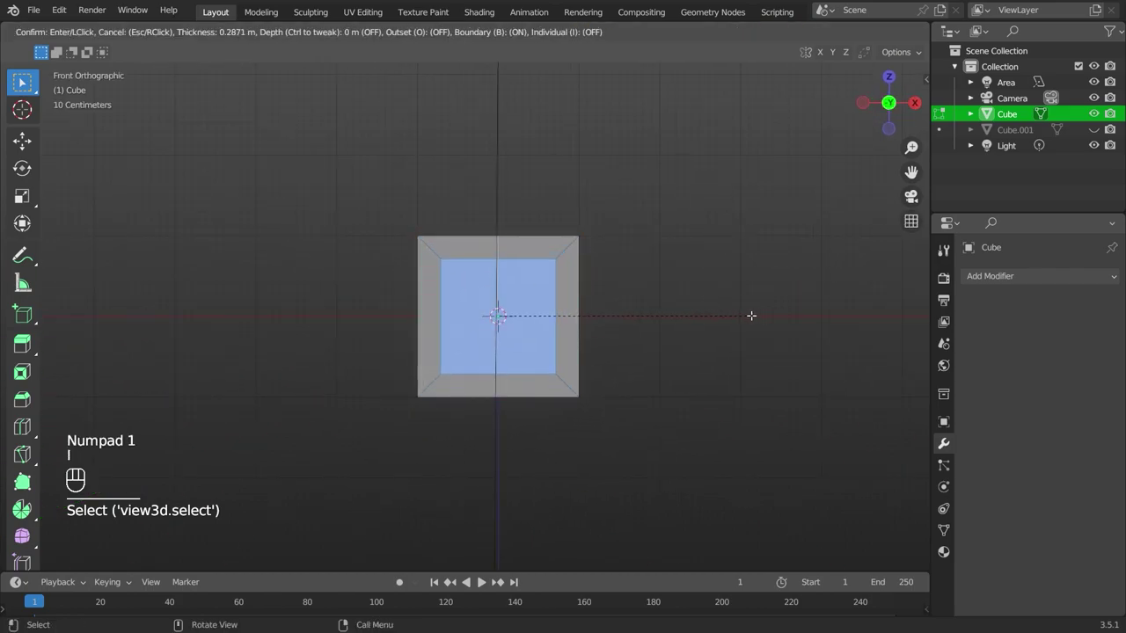
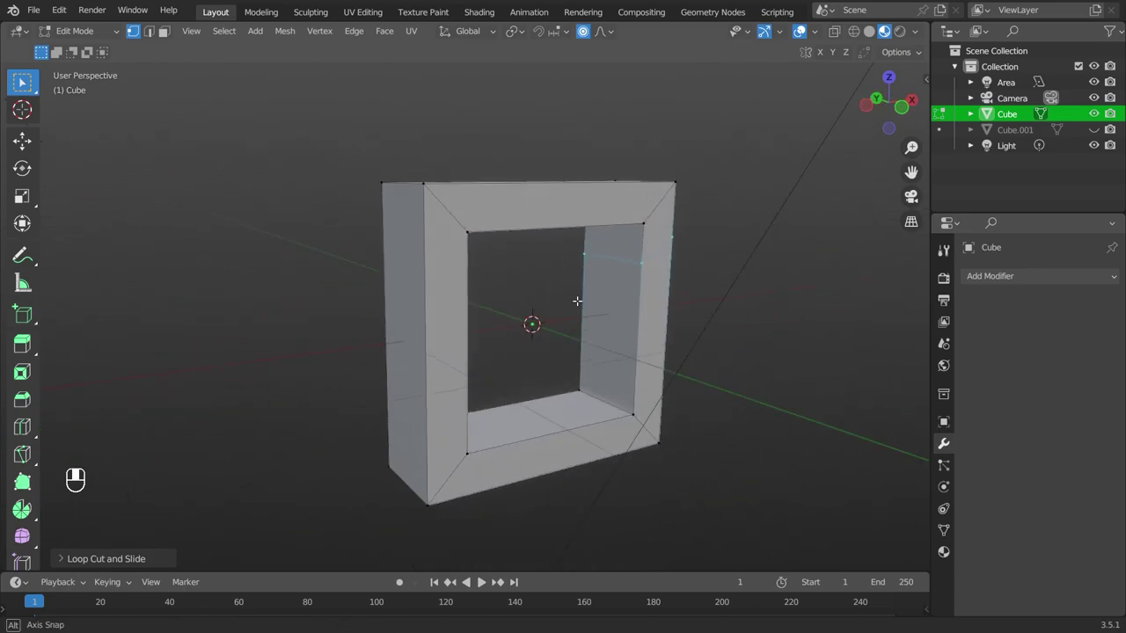
Add an edge loop across the frame side and slide it into place in front view.
key("ctrl+e")
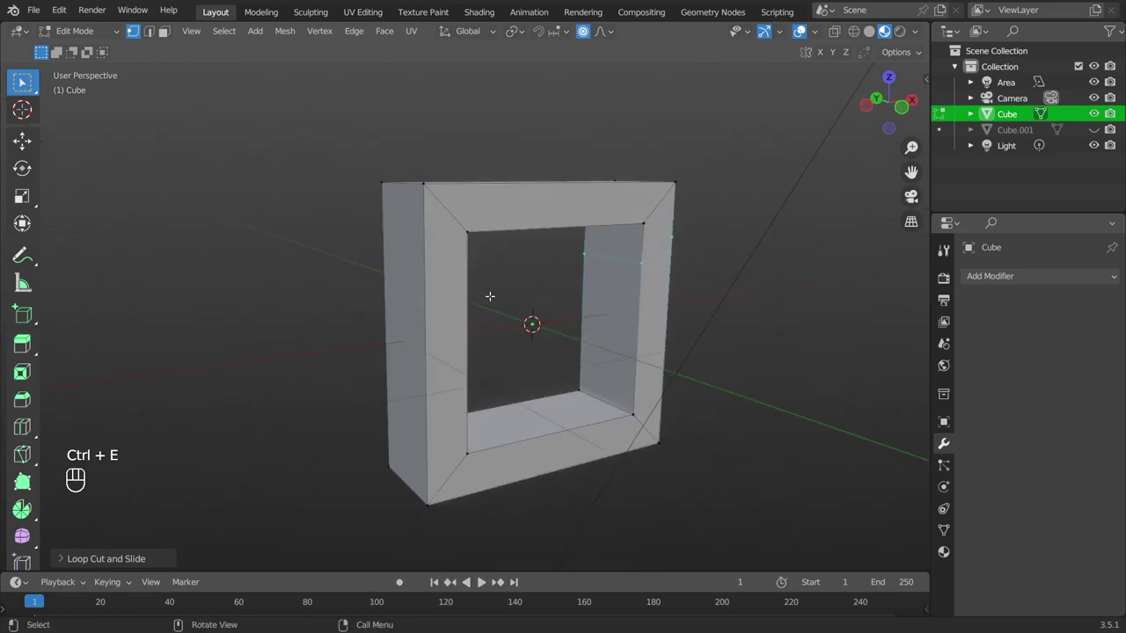
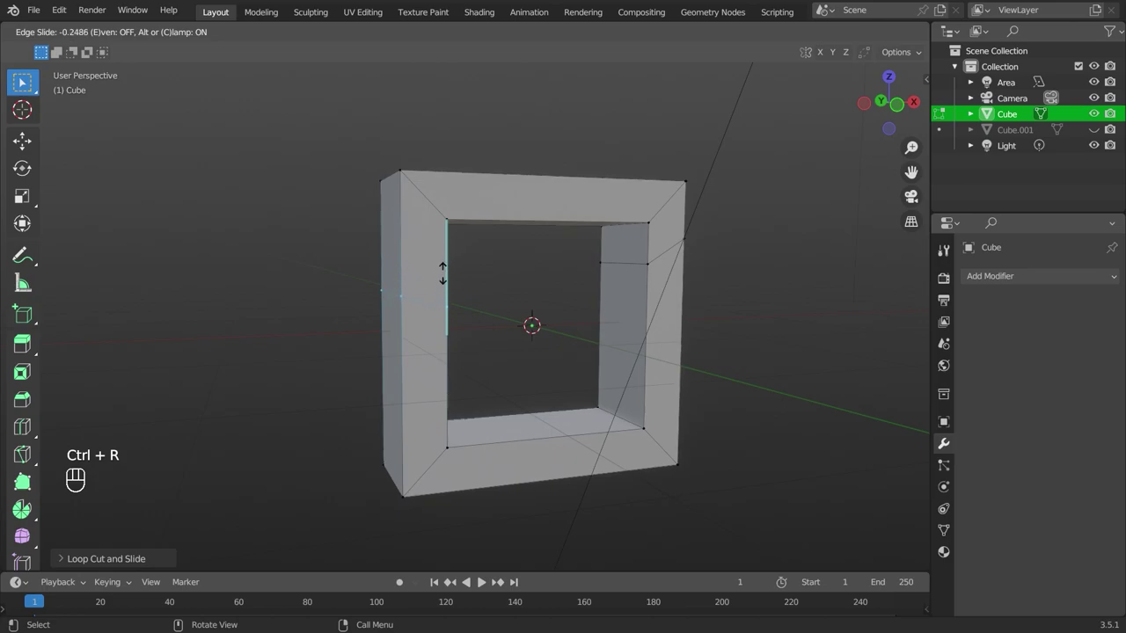
key("KP_1")
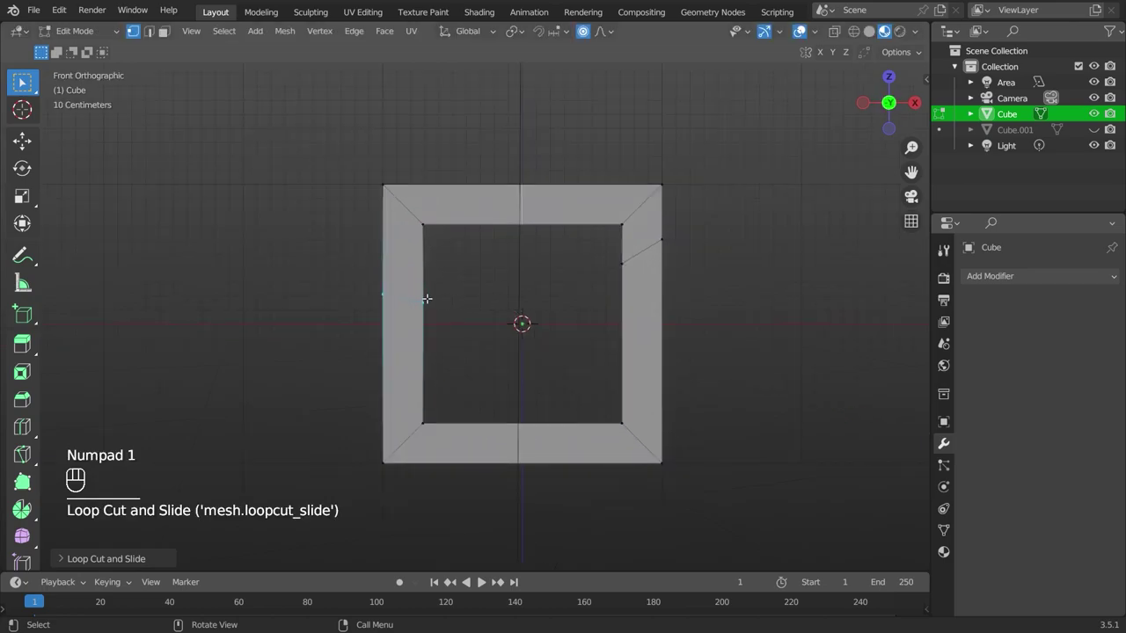
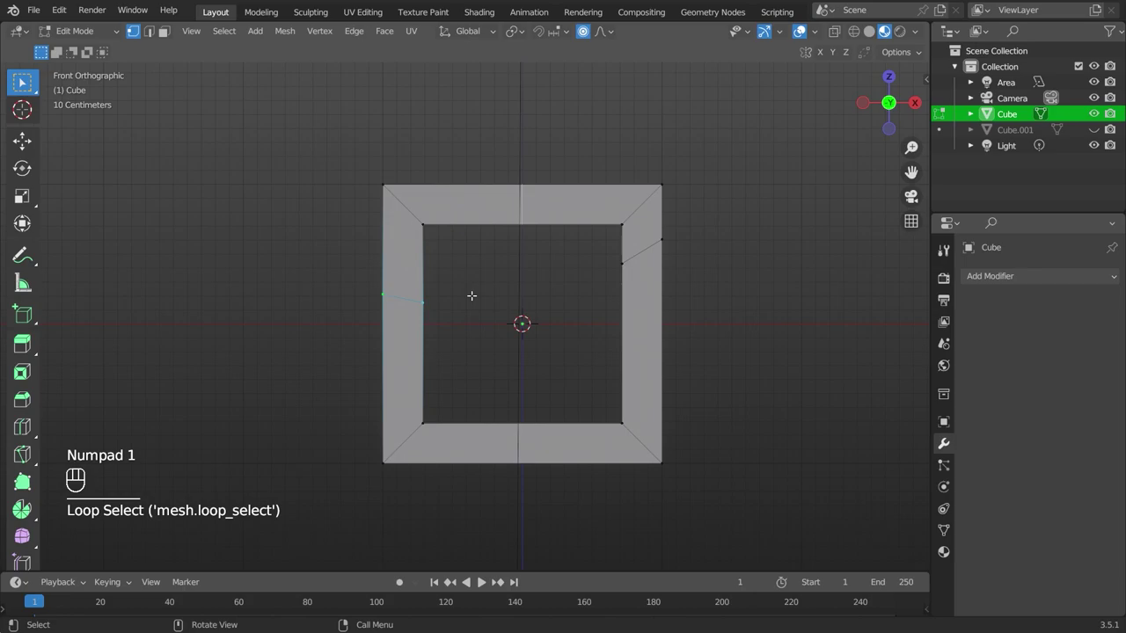
key("g")
key("g")
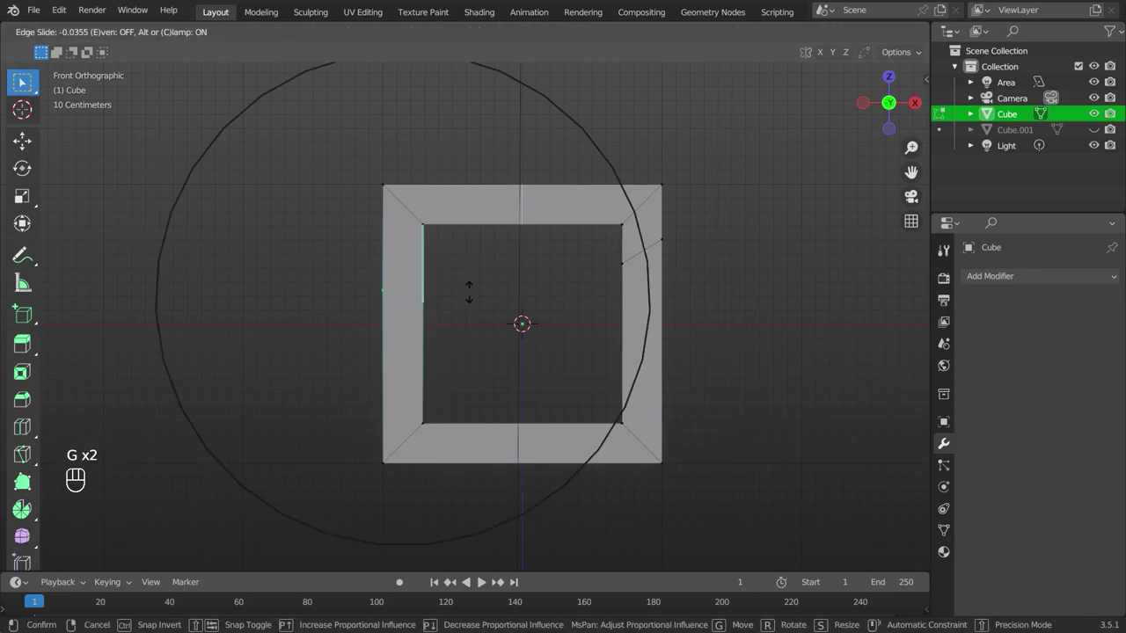
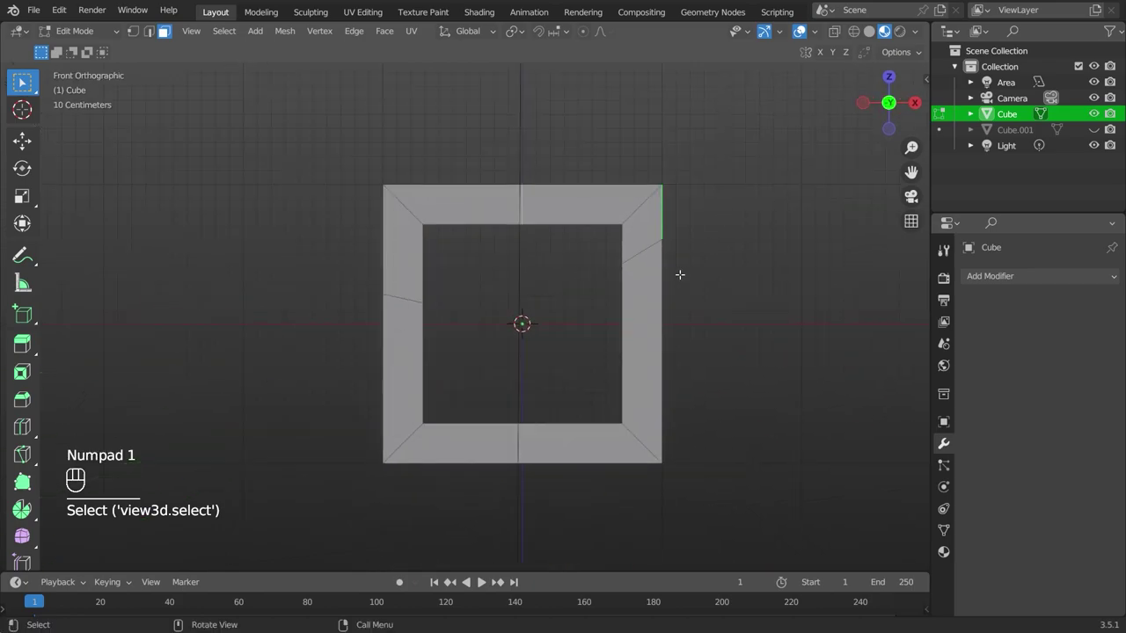
Extrude the top-right corner face backward into a segmented arm and flare its end face larger.
key("e")
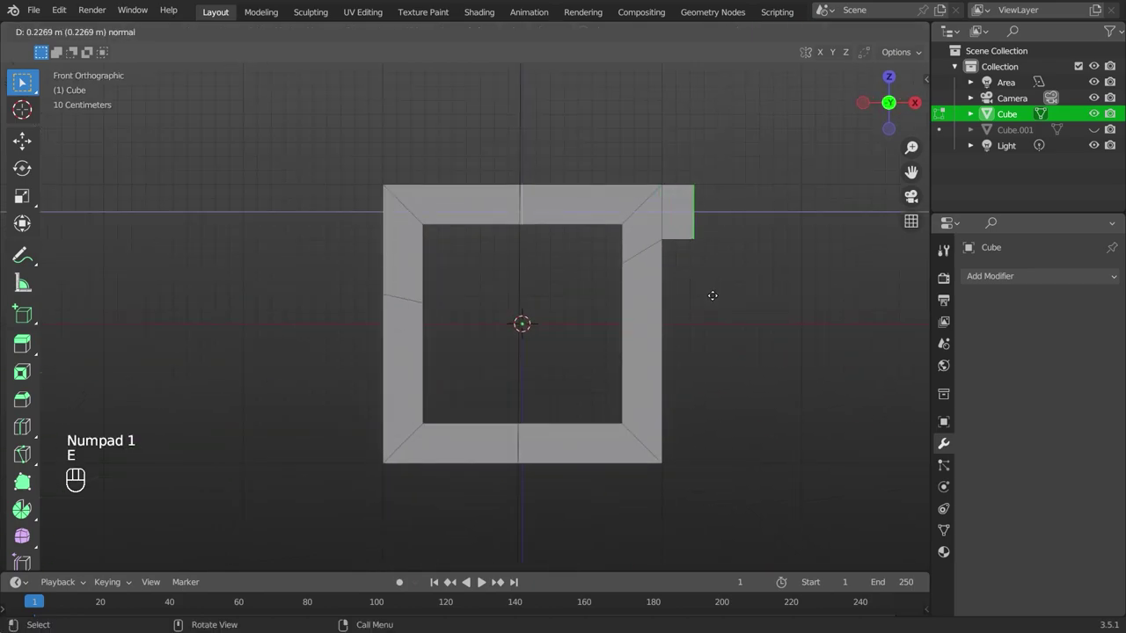
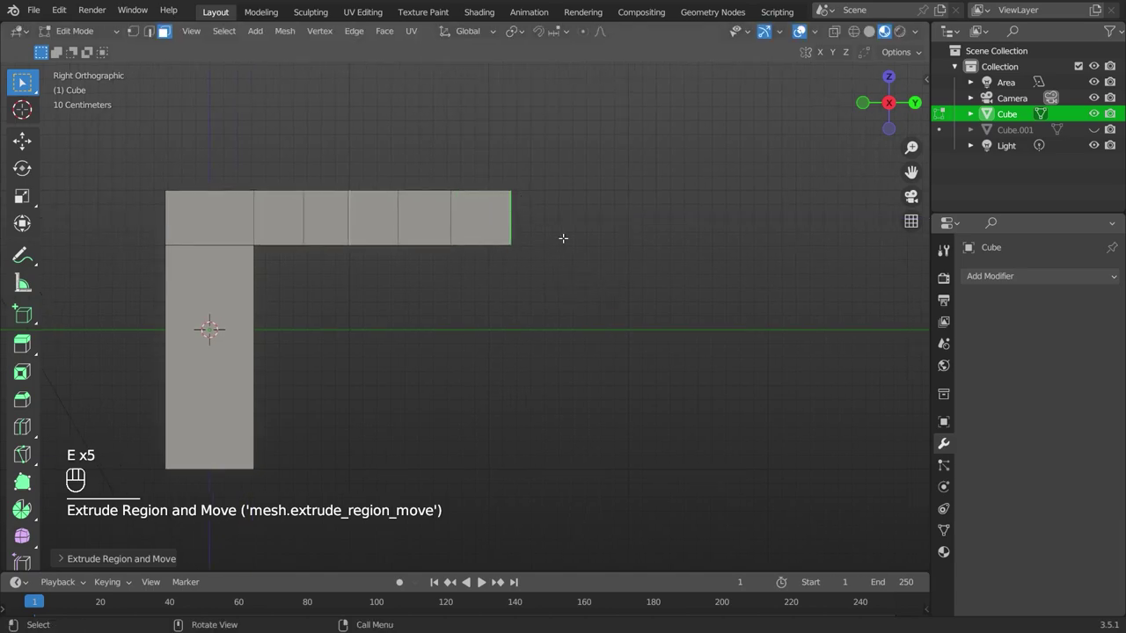
key("s")
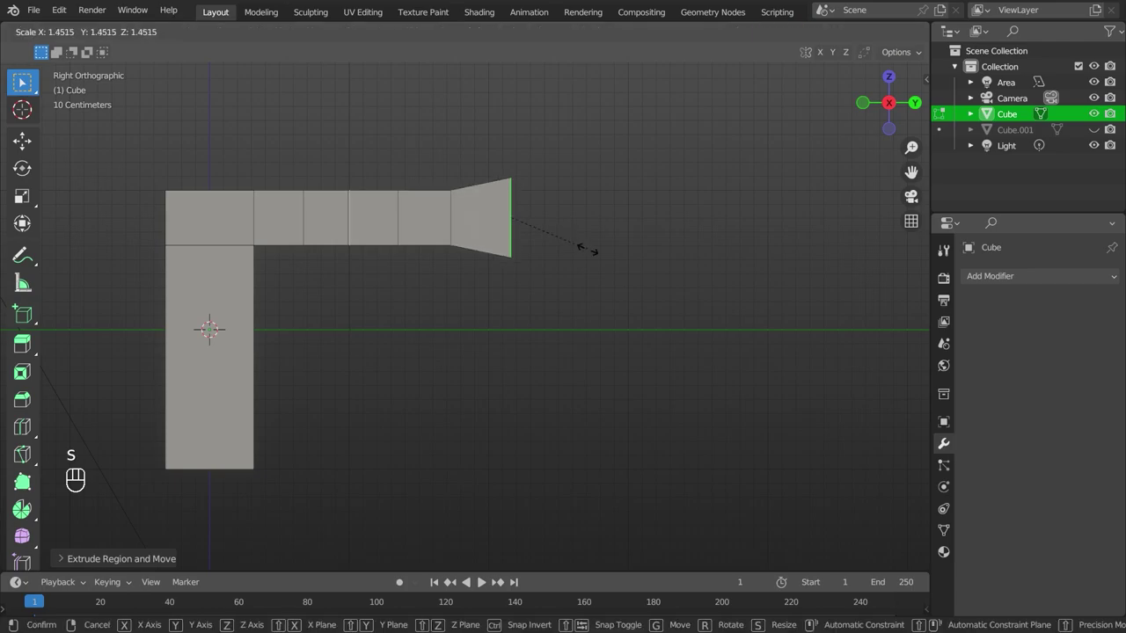
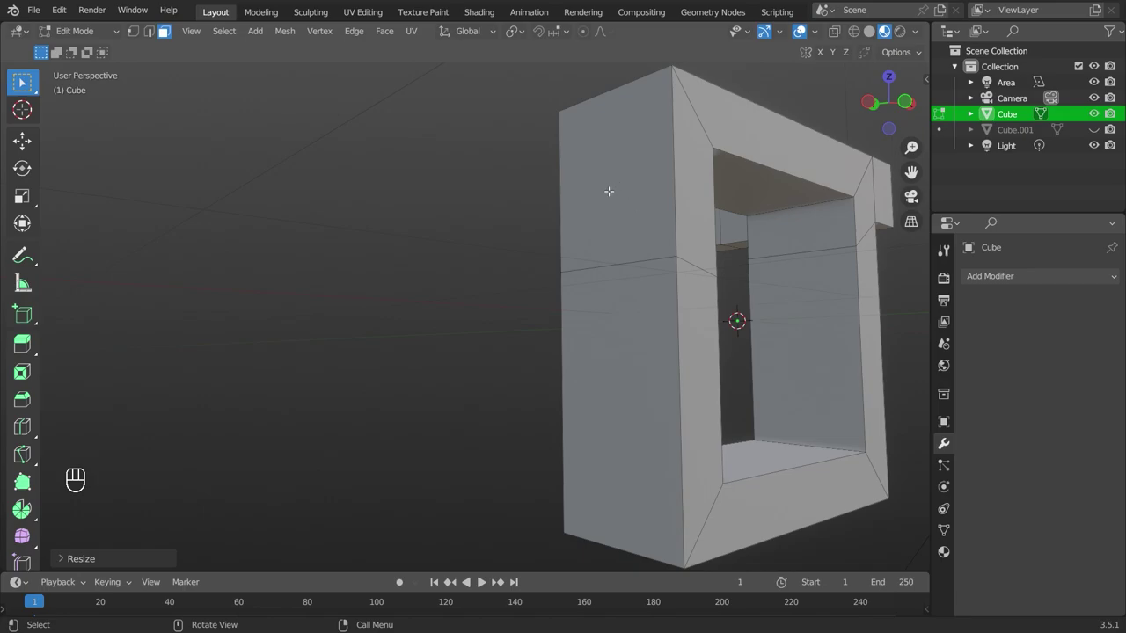
Leave edit mode, shift the frame sideways along X and add a helper cube at the centre.
key("KP_1")
key("Tab")
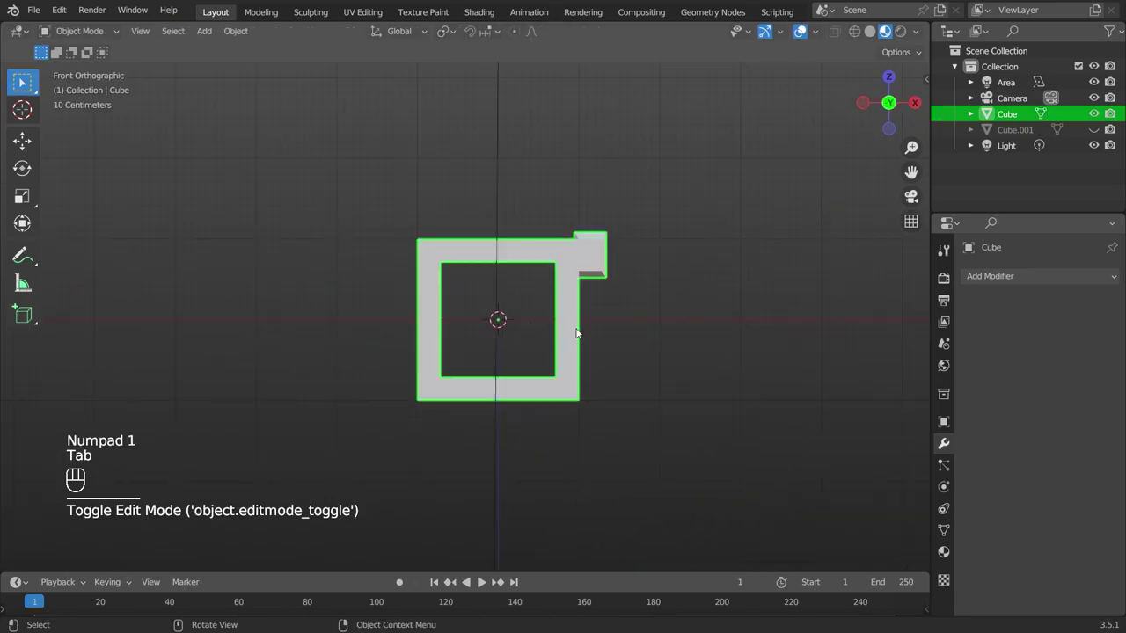
key("g")
key("x")
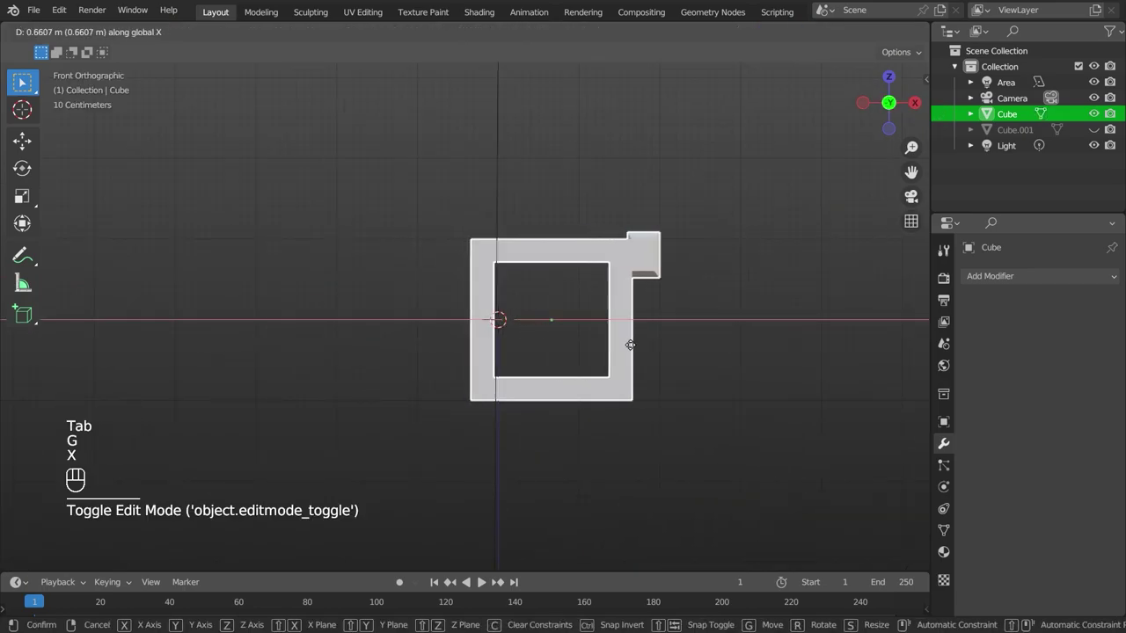
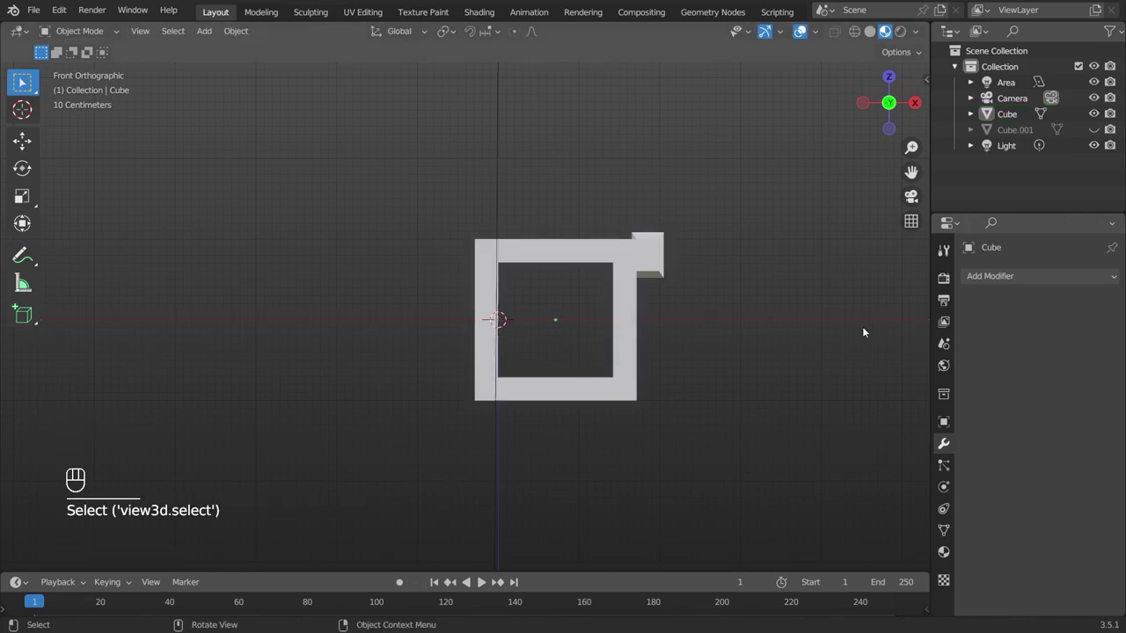
key("shift+a")
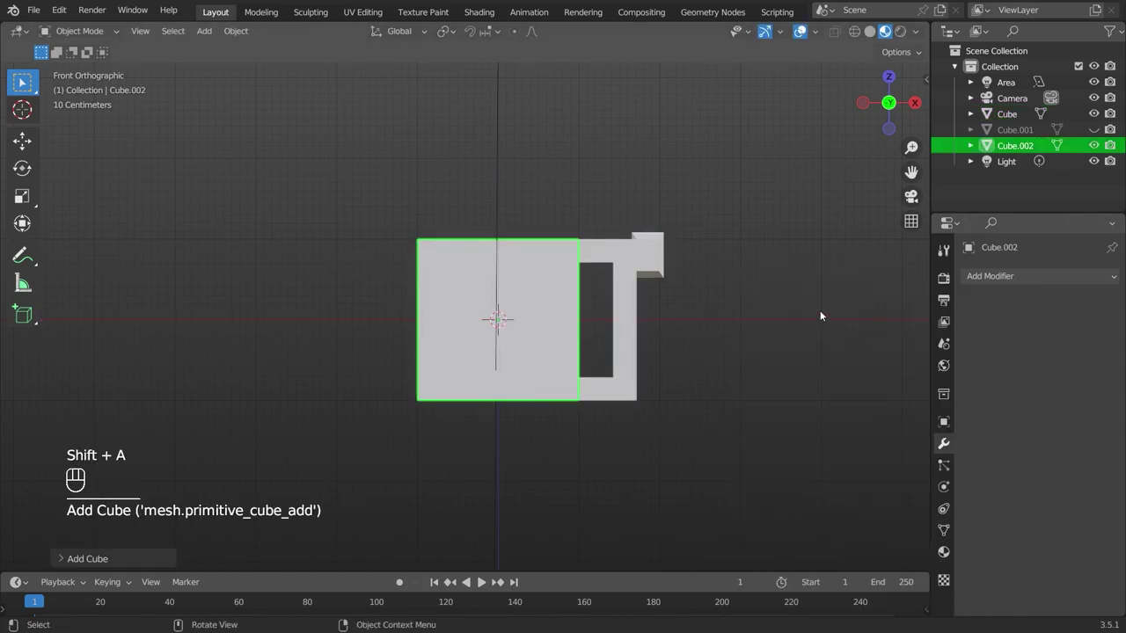
Add a Mirror modifier using the hidden helper cube and move the frame along X to position the pair.
left_click(644, 271)
double_click(1035, 290)
left_click_drag(1040, 281, 832, 457)
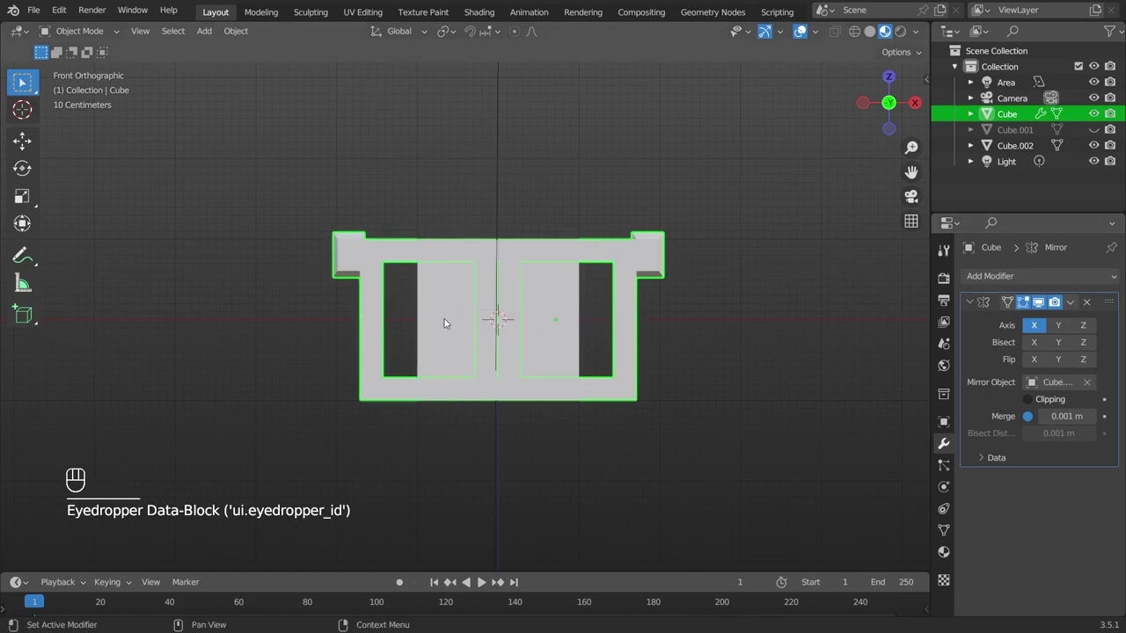
left_click(564, 308)
key("h")
left_click(571, 257)
key("g")
key("x")
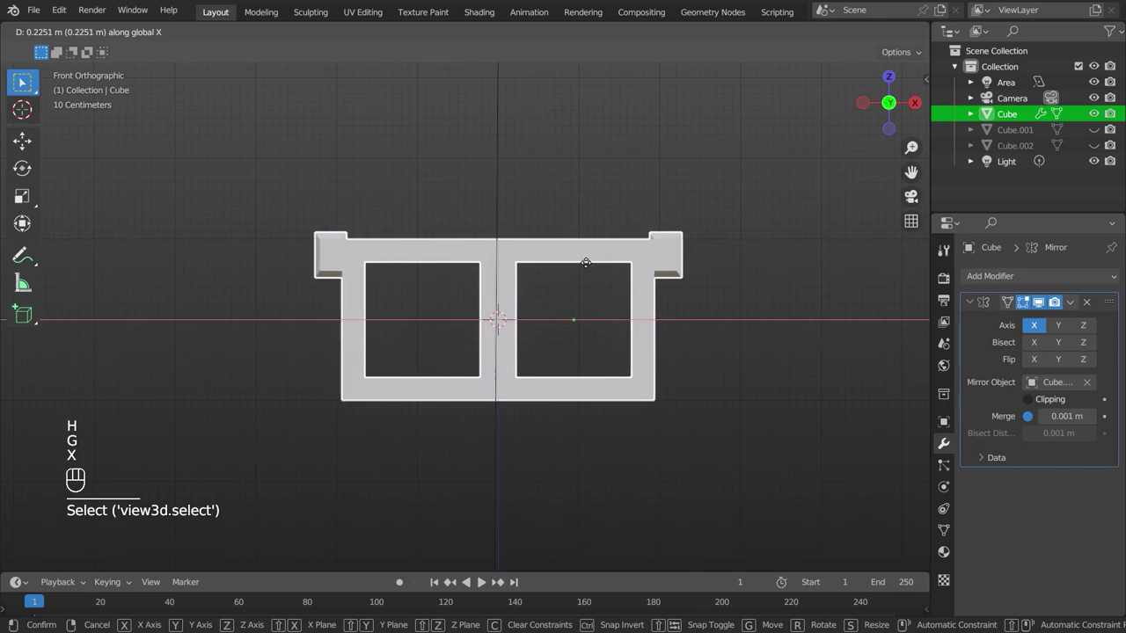
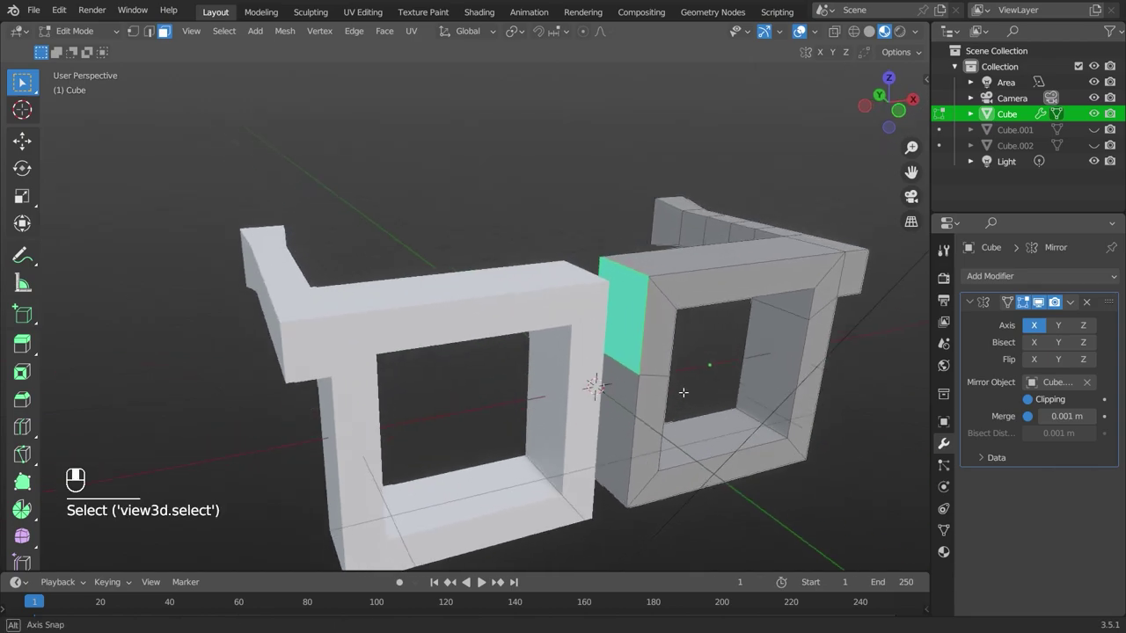
In front view, extrude the bridge face toward the mirror plane to join the two frames.
key("KP_1")
key("e")
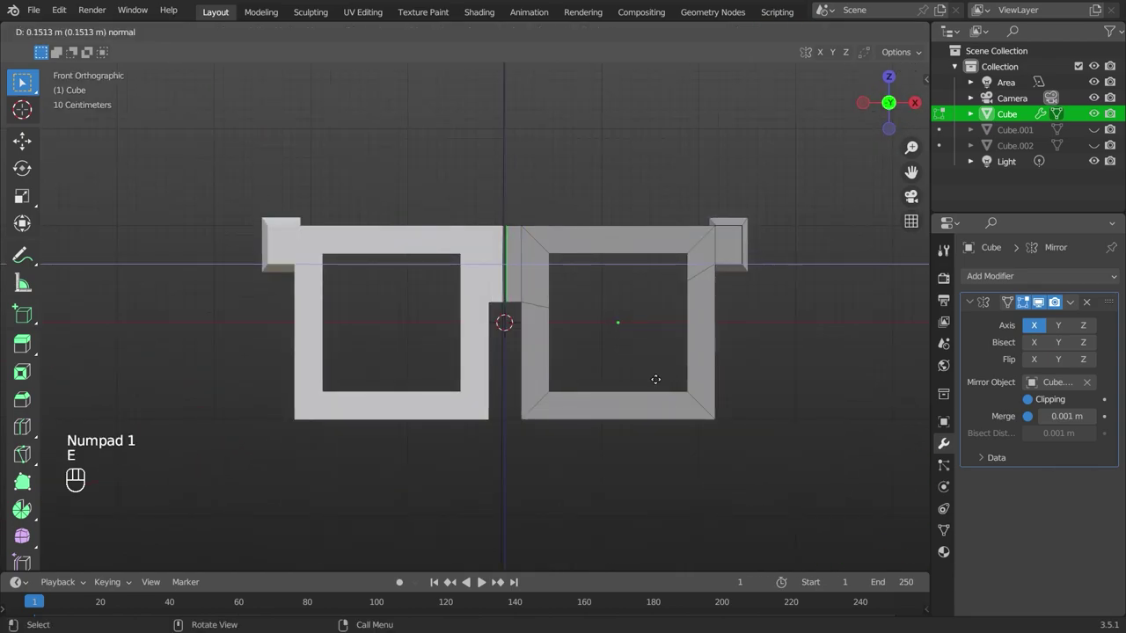
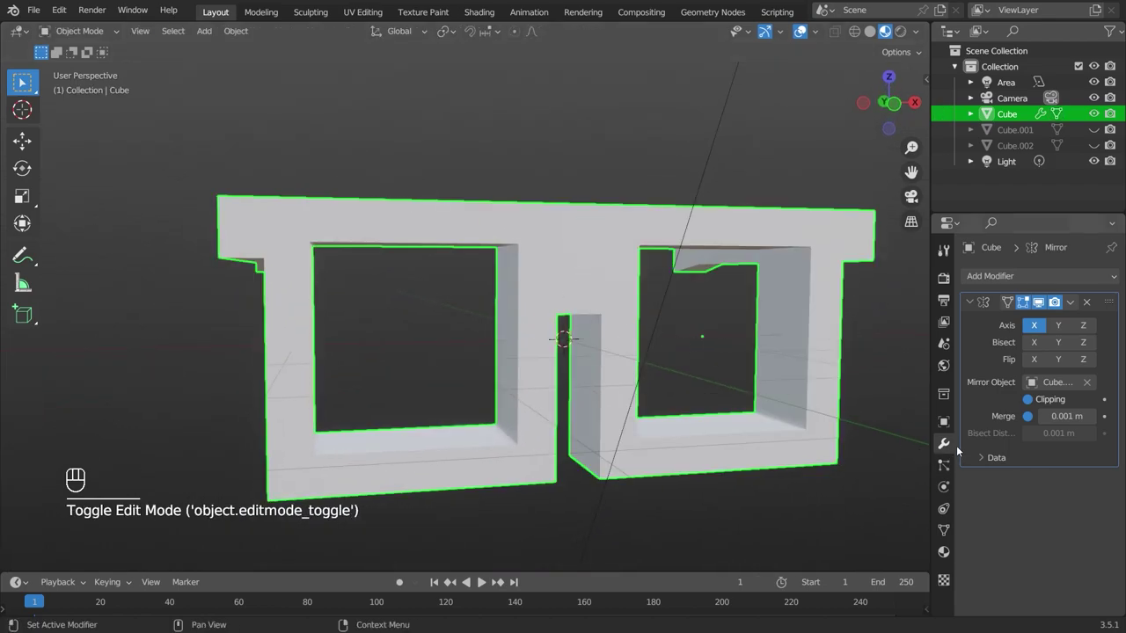
Add a Subdivision Surface modifier at viewport level 3 and check the frame from the right side.
left_click_drag(1011, 273, 852, 560)
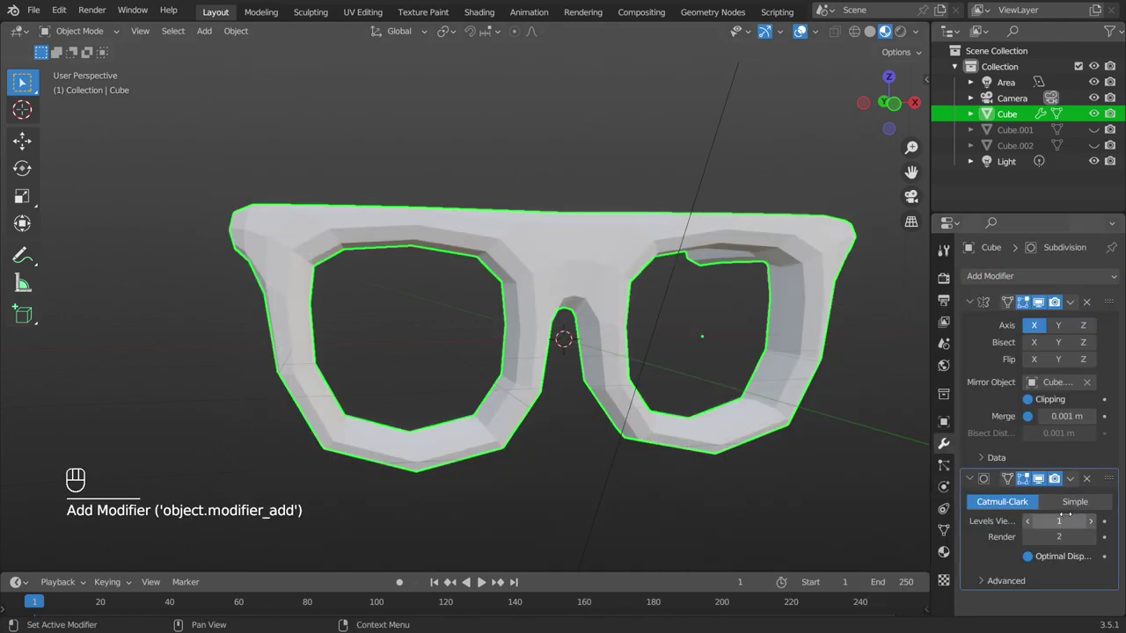
double_click(1098, 525)
left_click_drag(745, 363, 699, 307)
left_click_drag(676, 372, 558, 389)
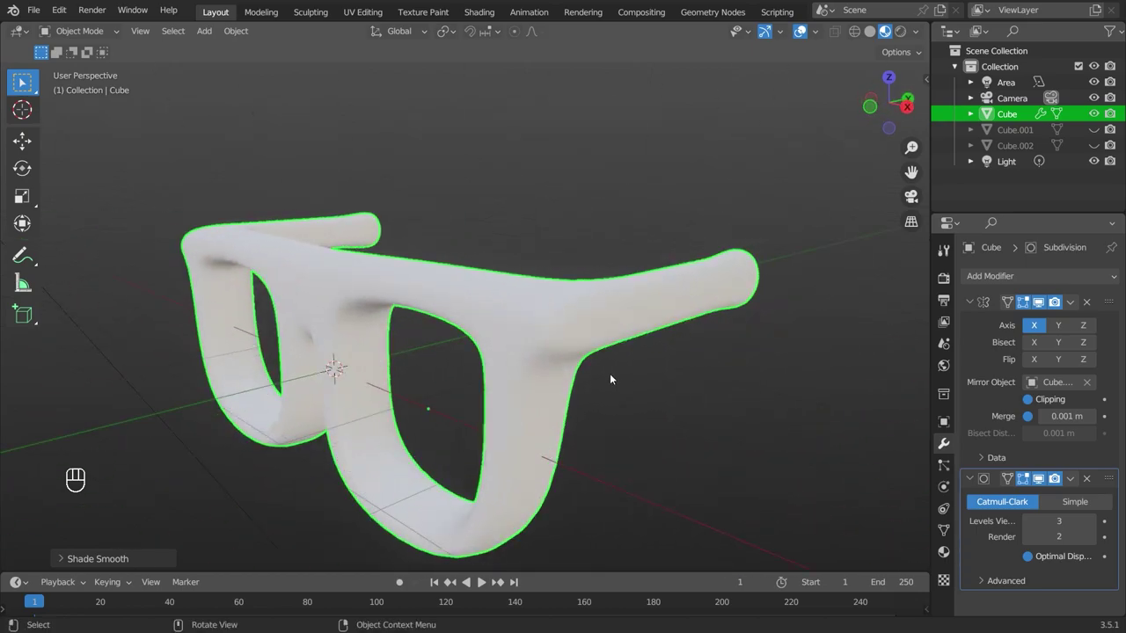
key("KP_3")
Rotate the arm tips around X and Z with proportional falloff, then adjust the bridge along Y.
key("Tab")
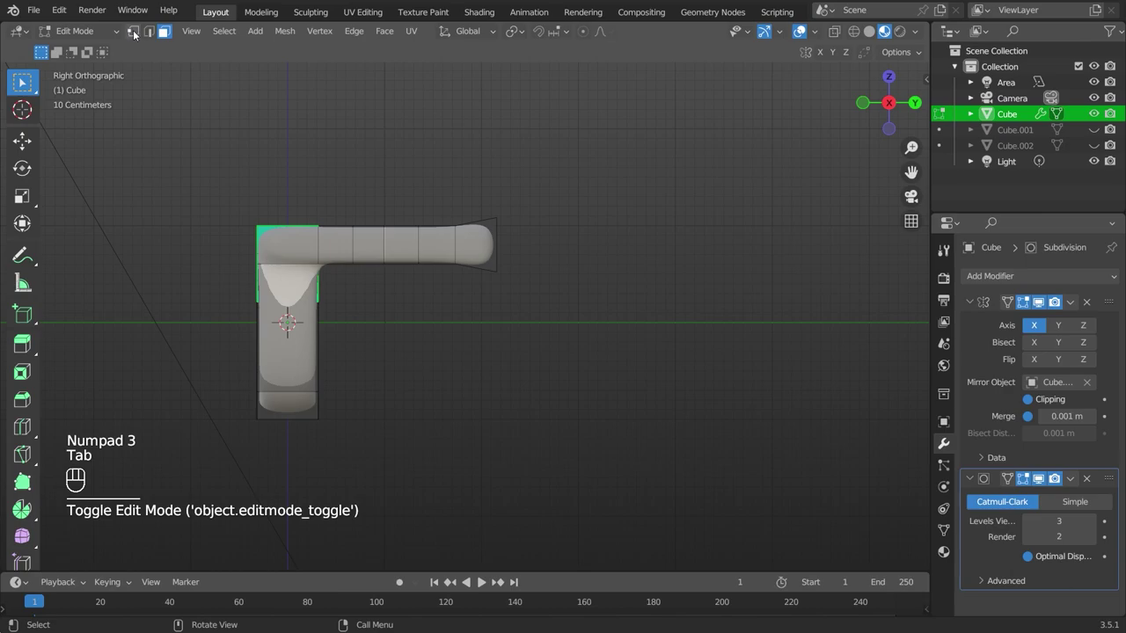
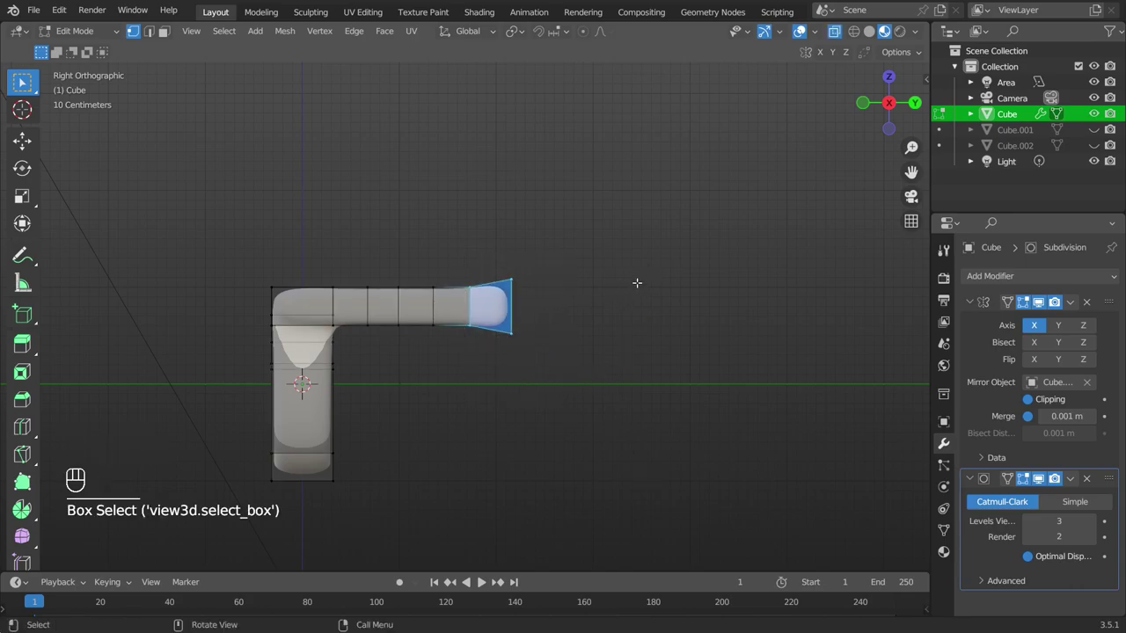
key("r")
key("x")
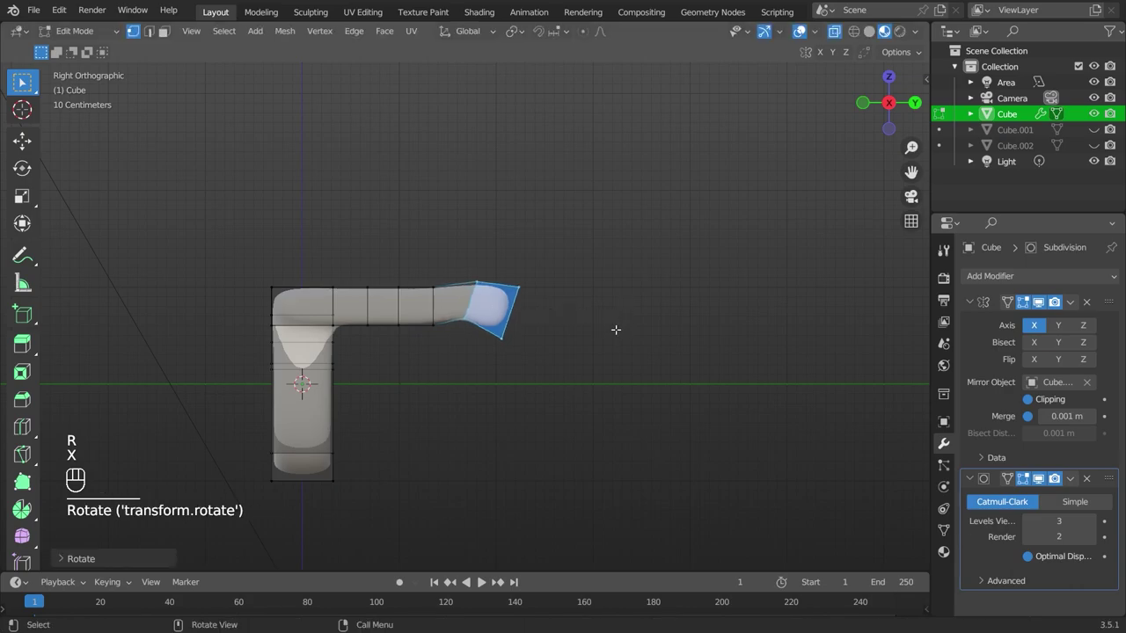
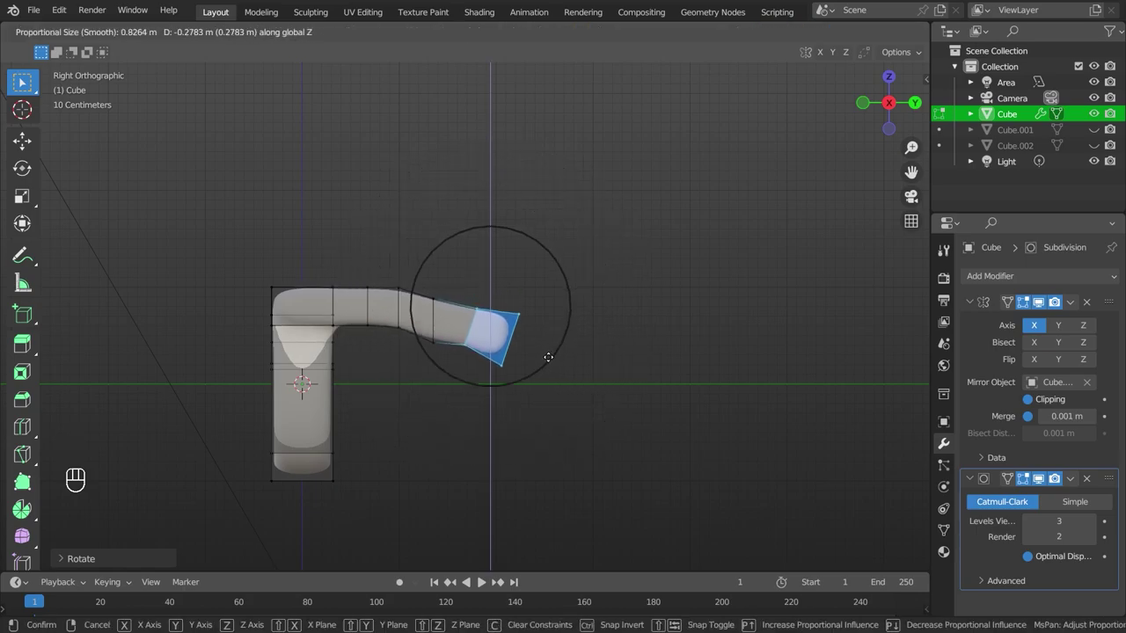
key("ctrl+z")
key("r")
key("z")
key("r")
key("x")
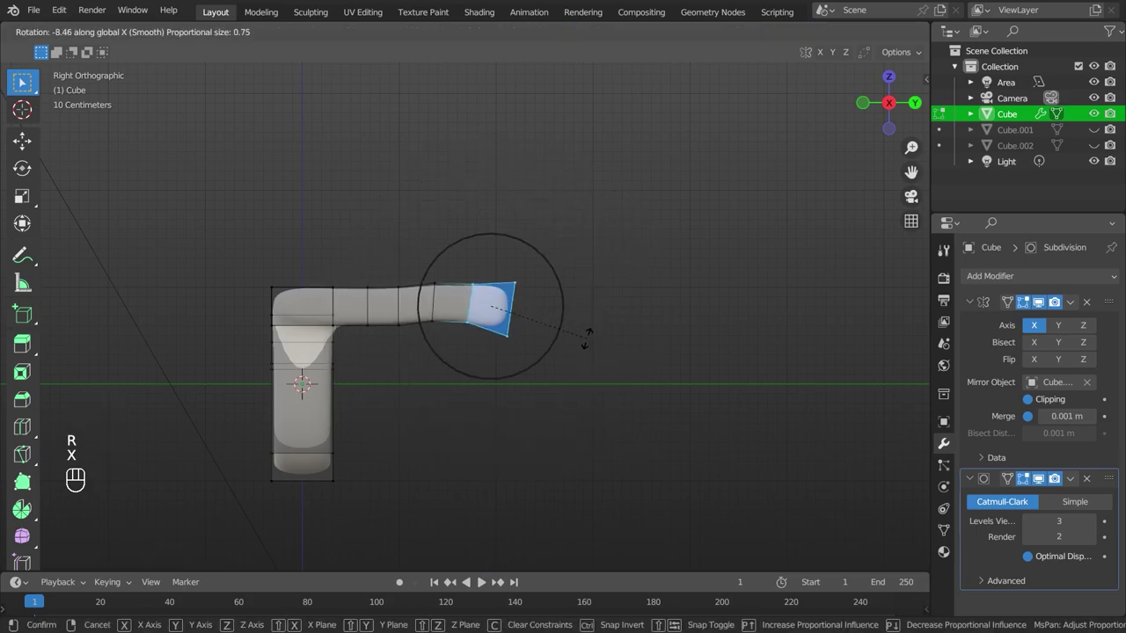
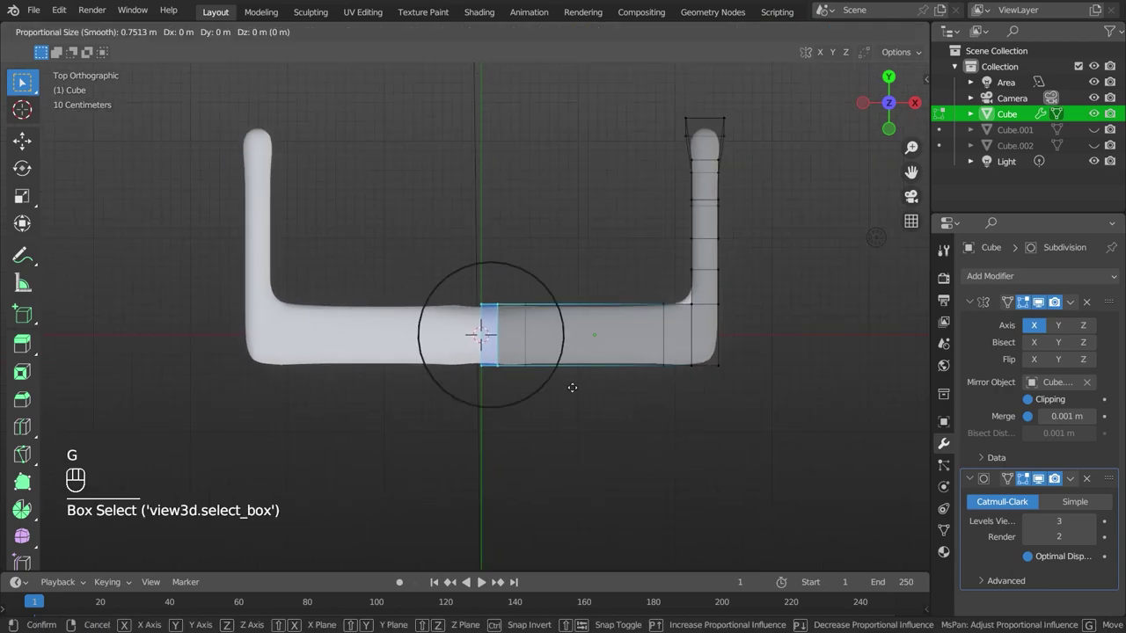
key("y")
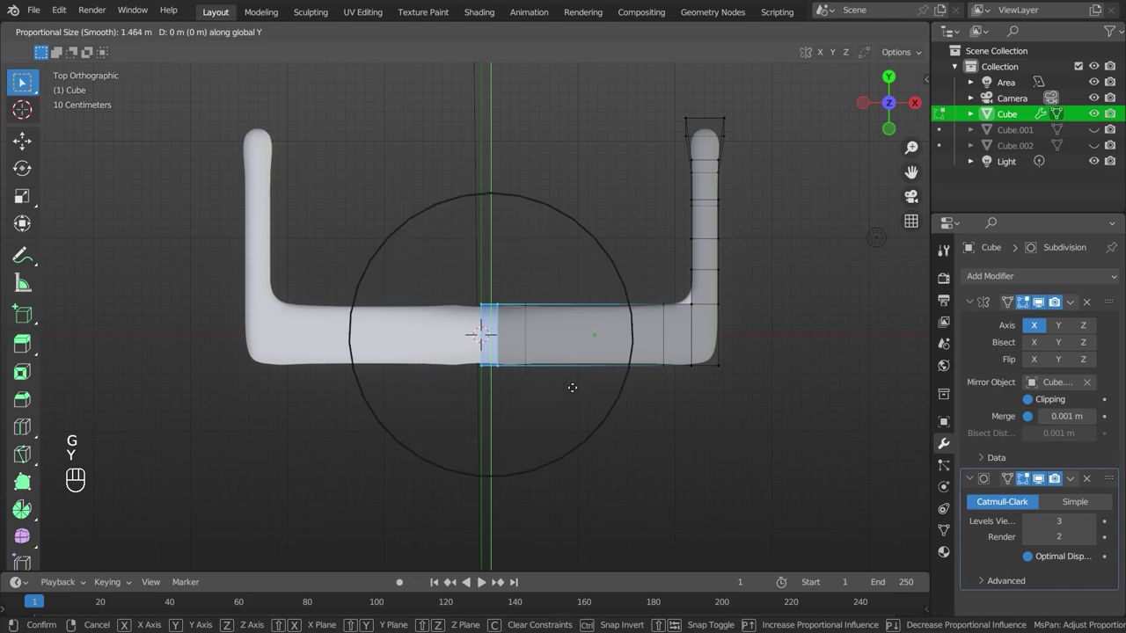
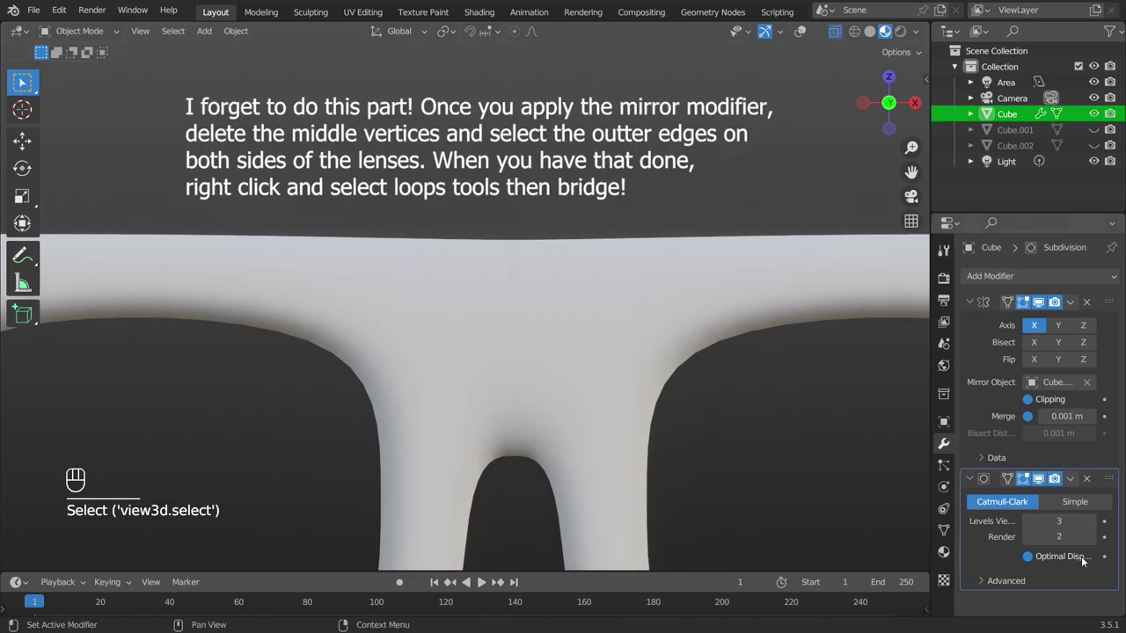
left_click_drag(569, 363, 580, 308)
left_click_drag(581, 309, 585, 410)
key("KP_1")
key("Tab")
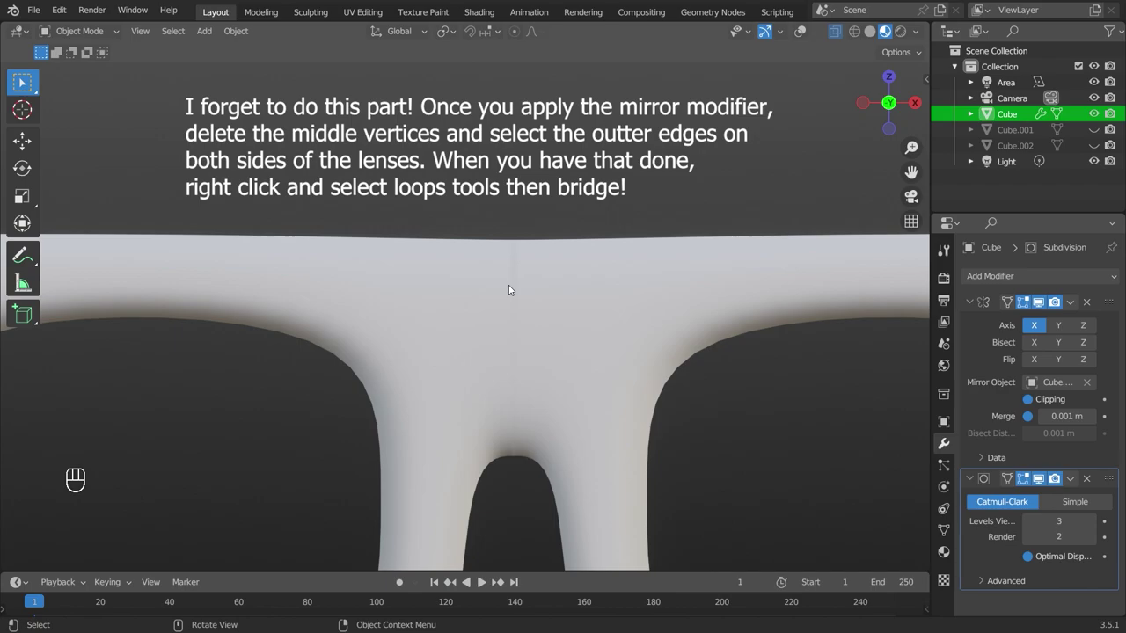
middle_click(556, 296)
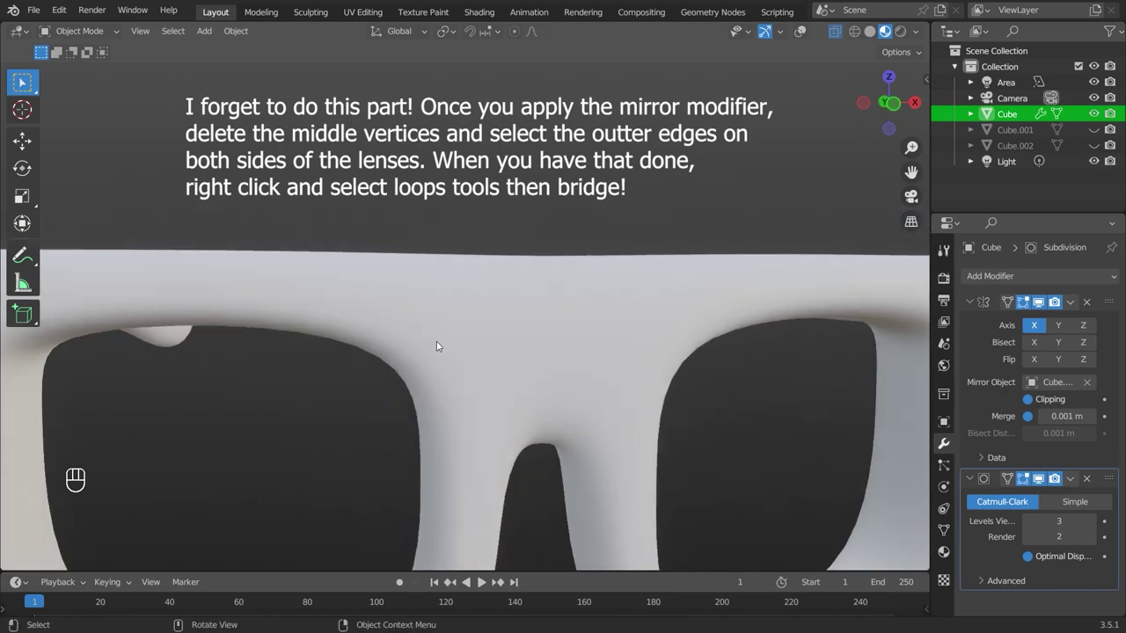
left_click_drag(519, 343, 511, 319)
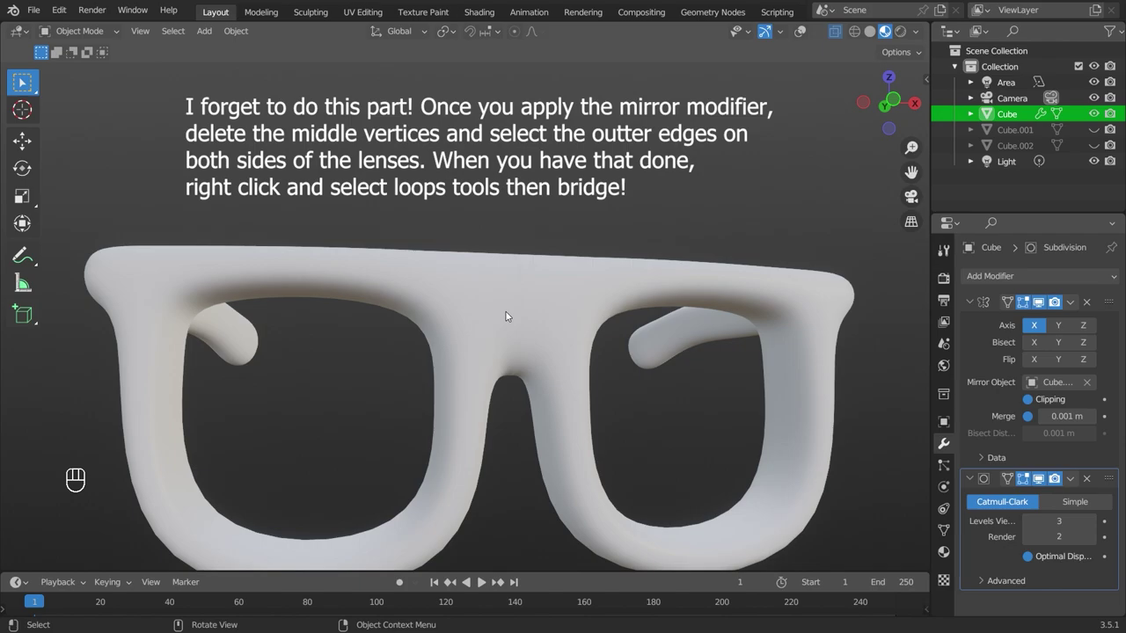
left_click(633, 309)
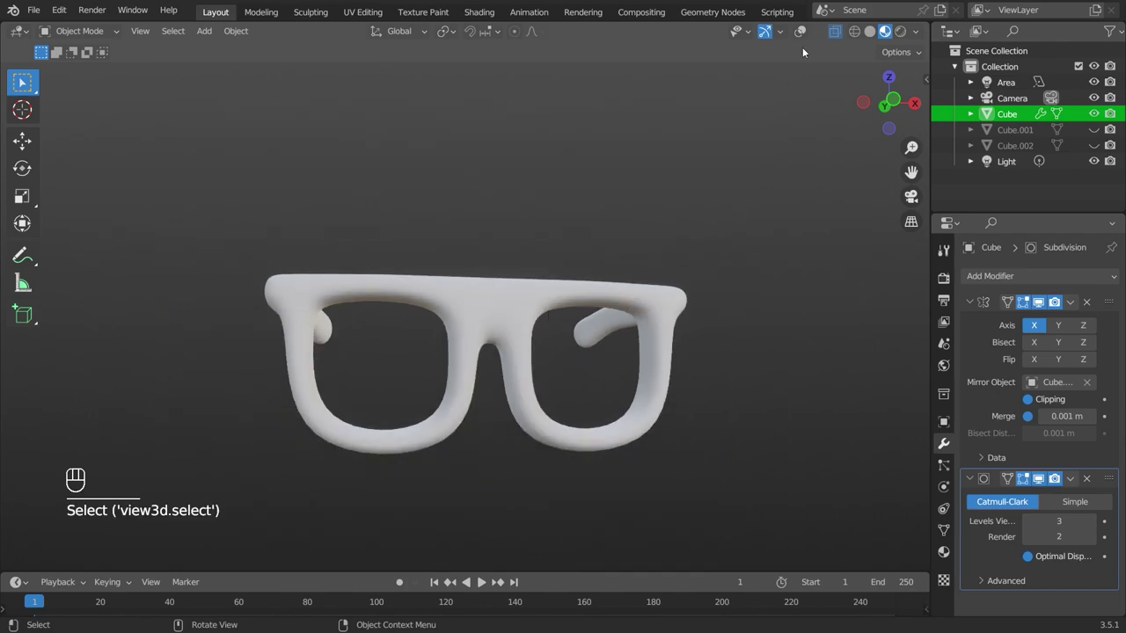
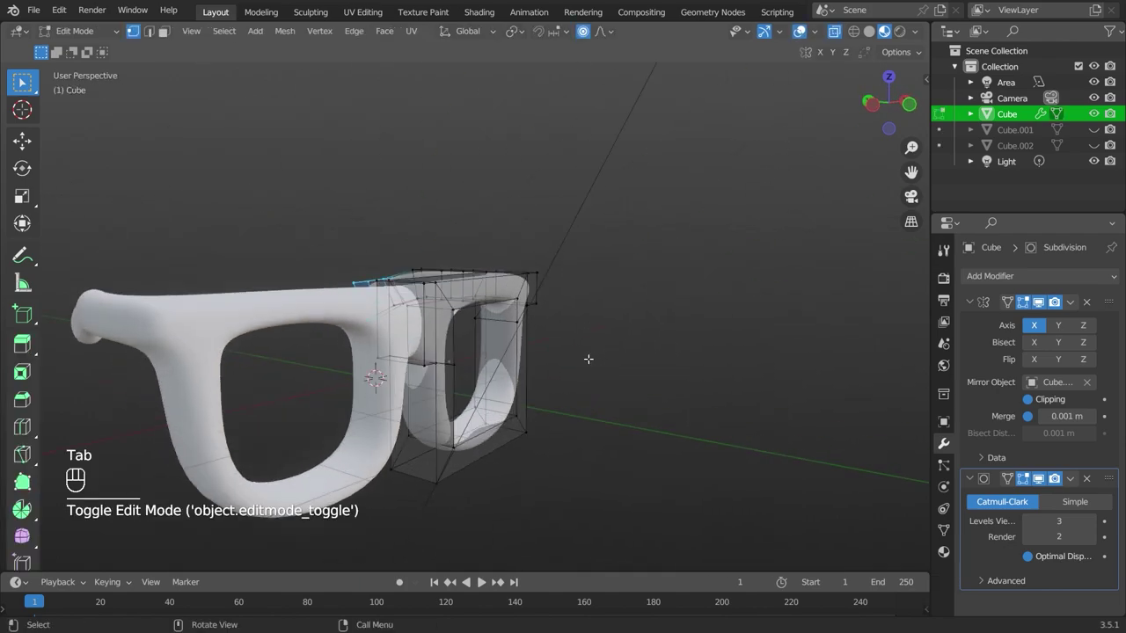
Cut a new edge loop across the arm hinge corner of the frame.
key("alt+z")
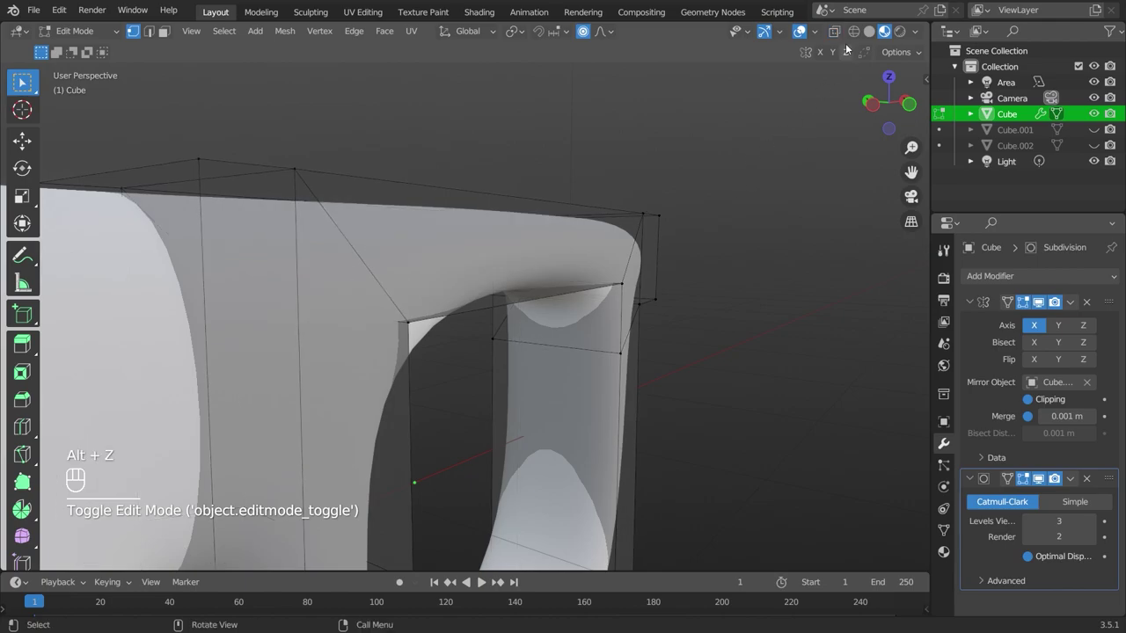
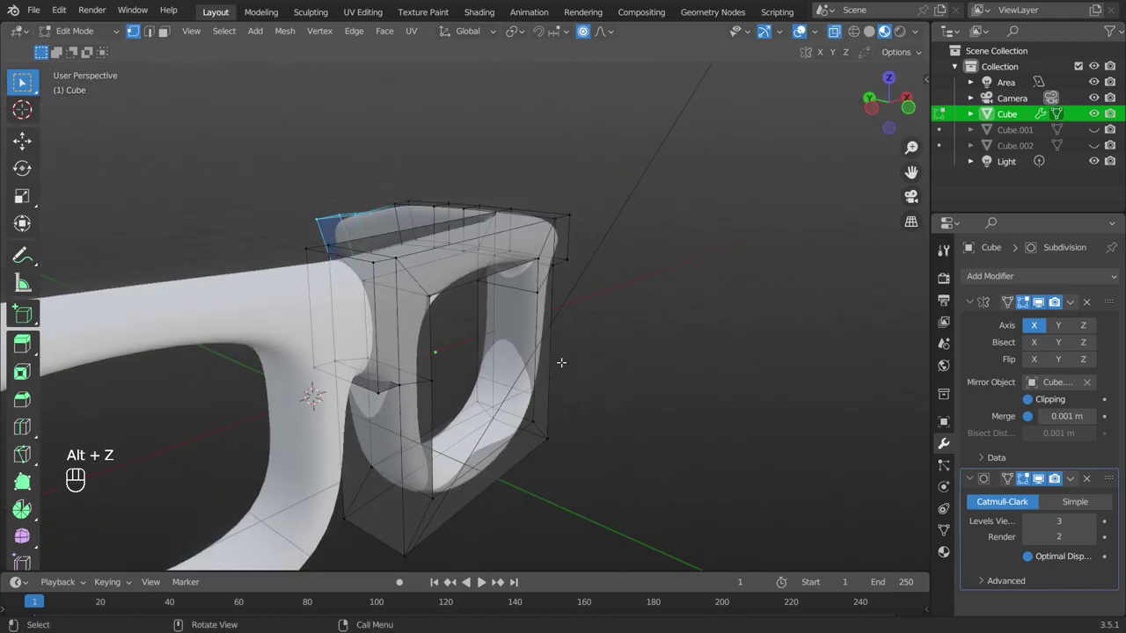
key("ctrl+r")
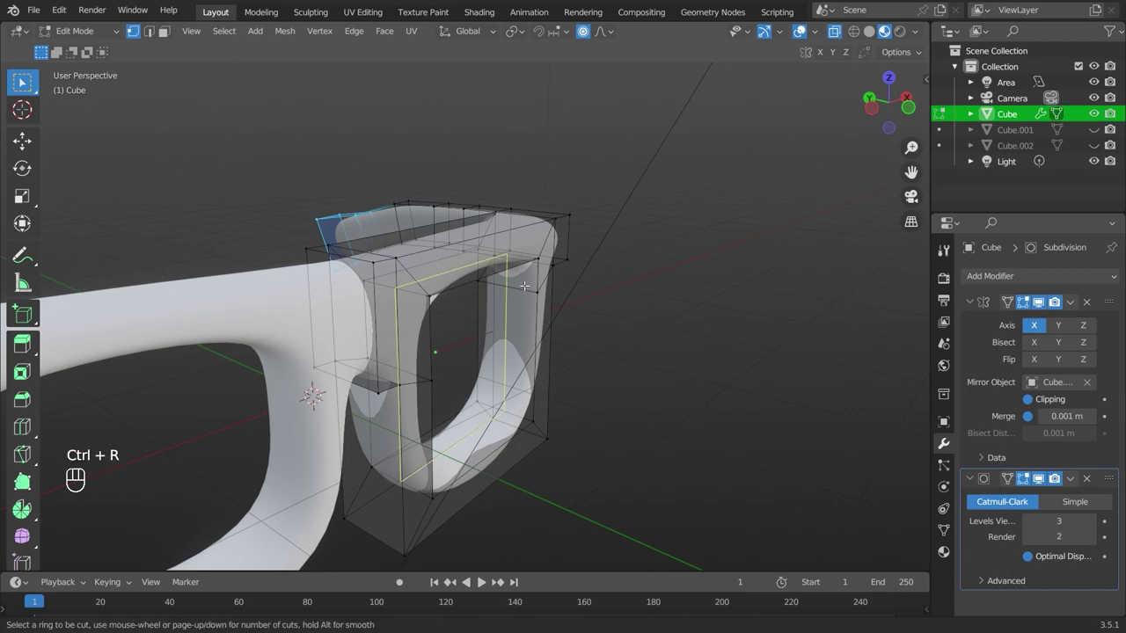
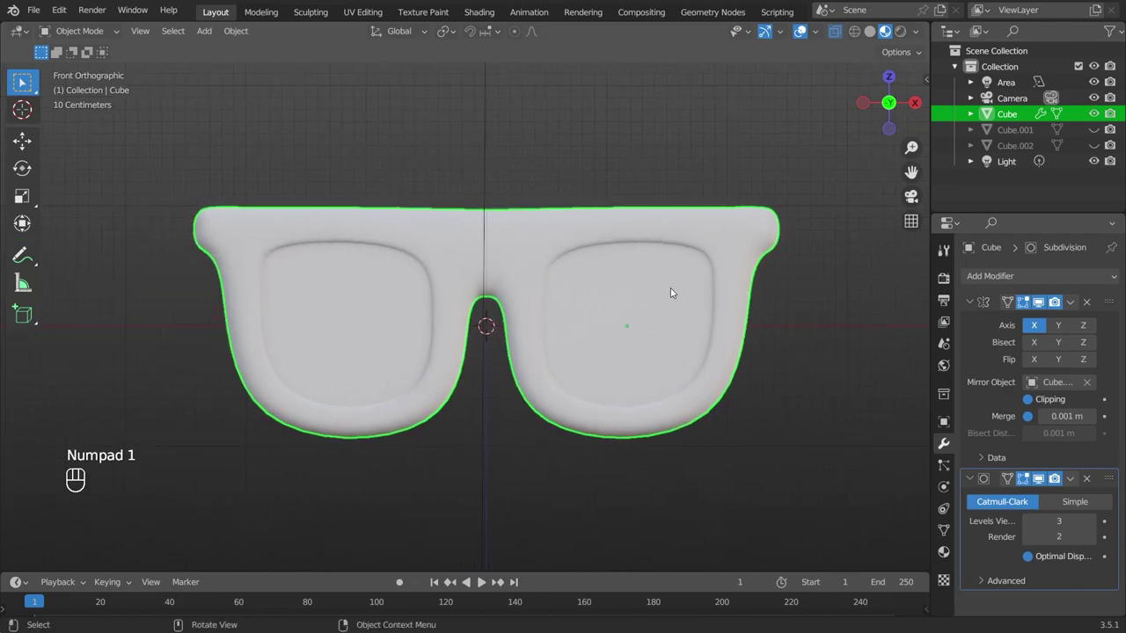
Add a small cube at the frame's top hinge corner and reselect the glasses frame.
left_click(822, 306)
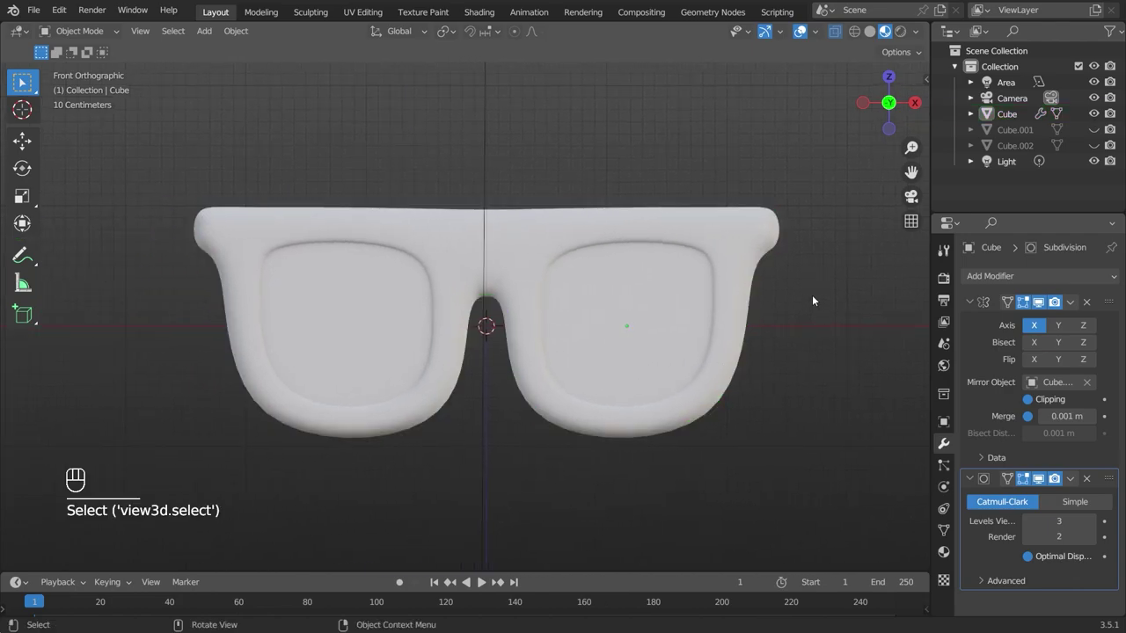
key("shift+a")
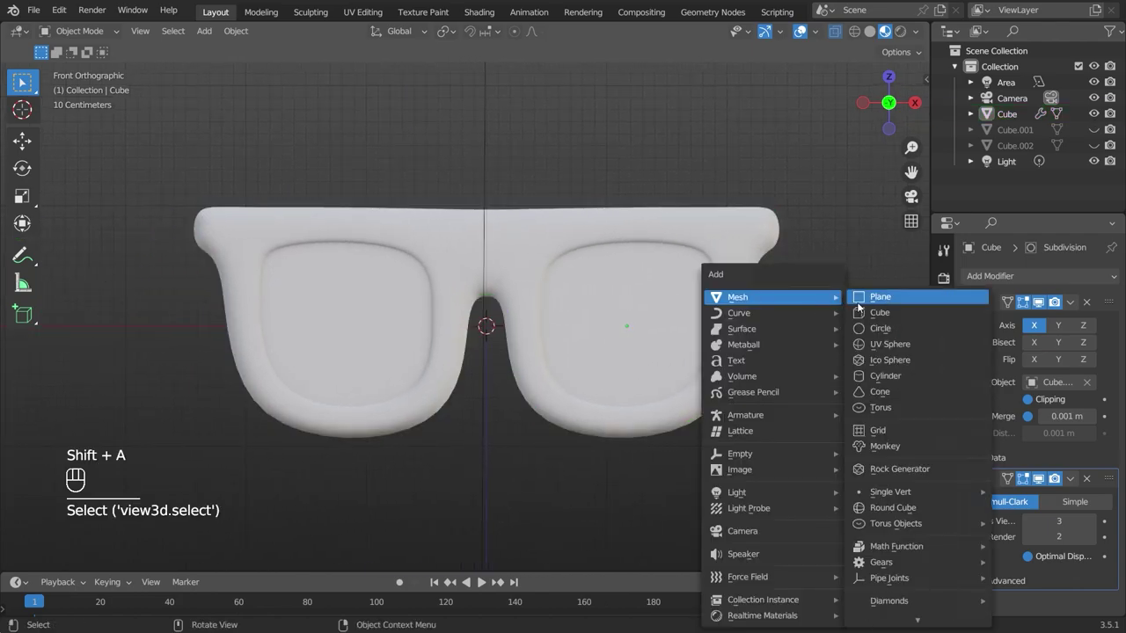
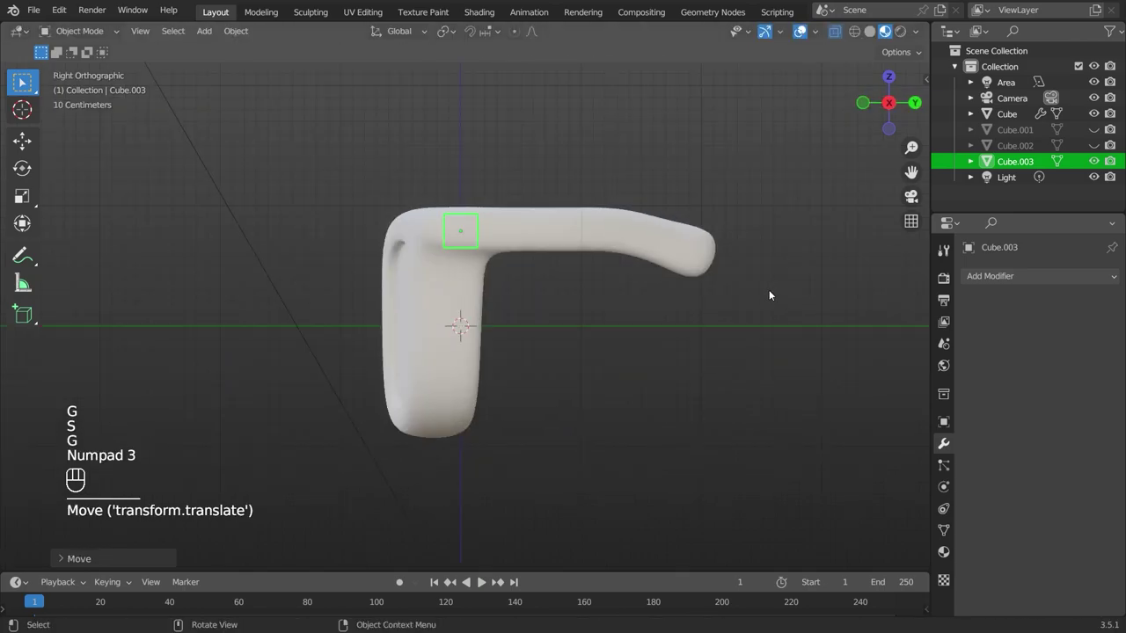
key("g")
key("y")
left_click(696, 299)
key("KP_1")
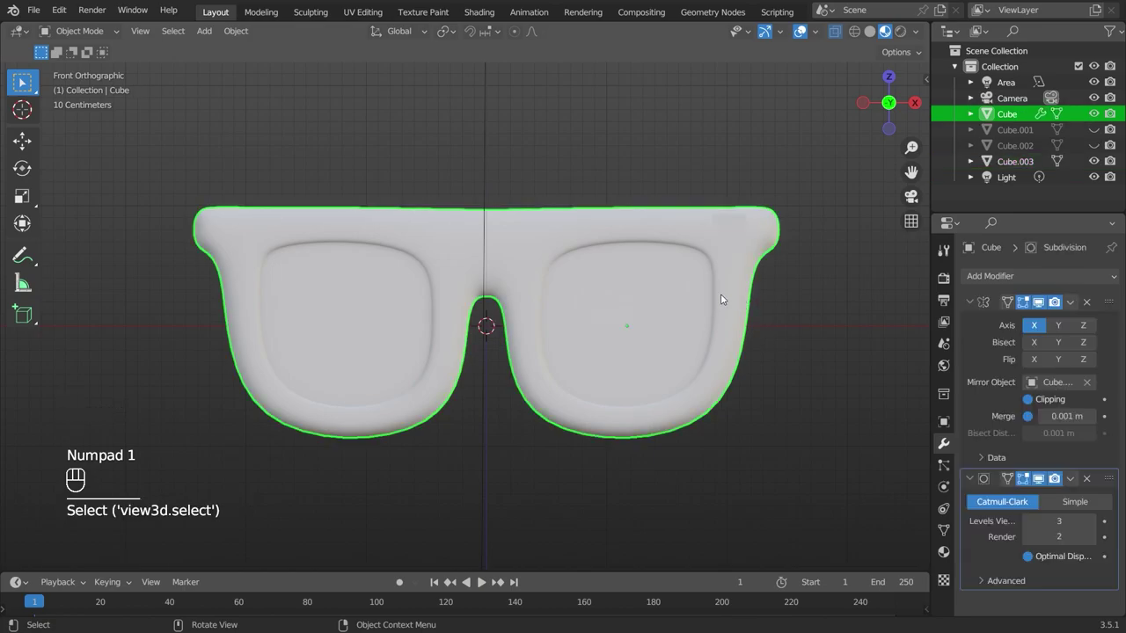
Give the frame a black material named 'frame', then select the small corner block.
key("Tab")
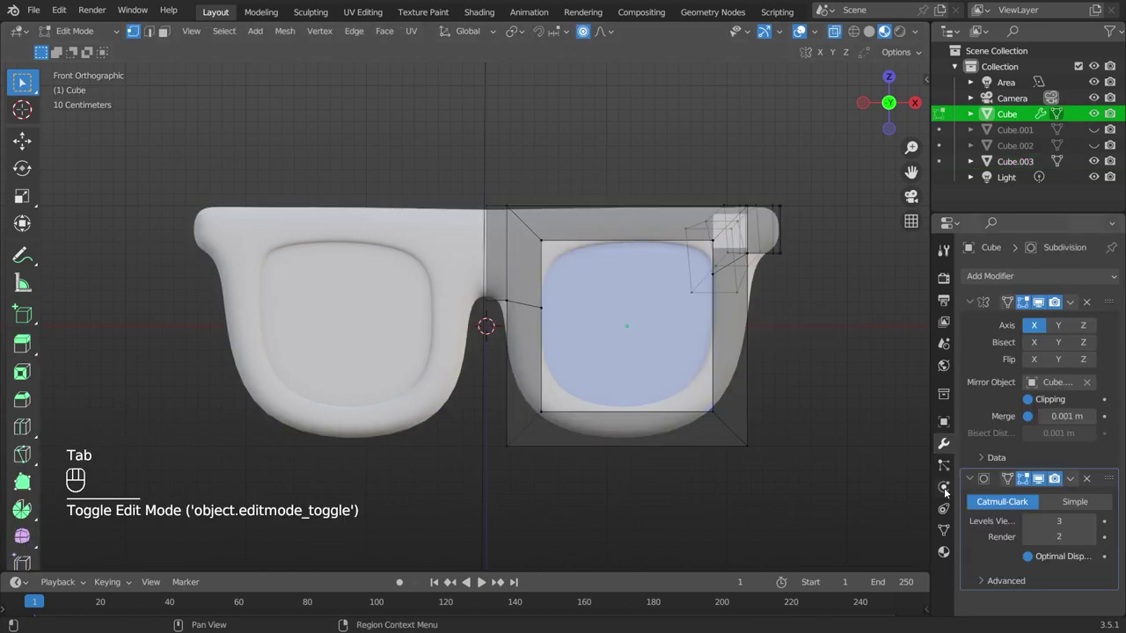
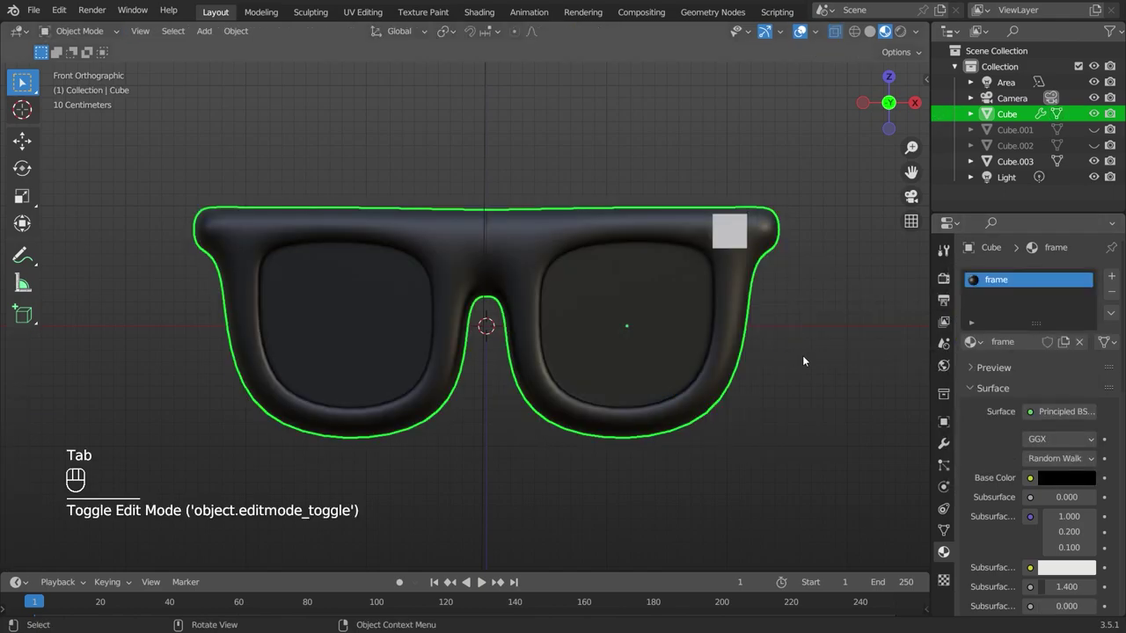
left_click(736, 235)
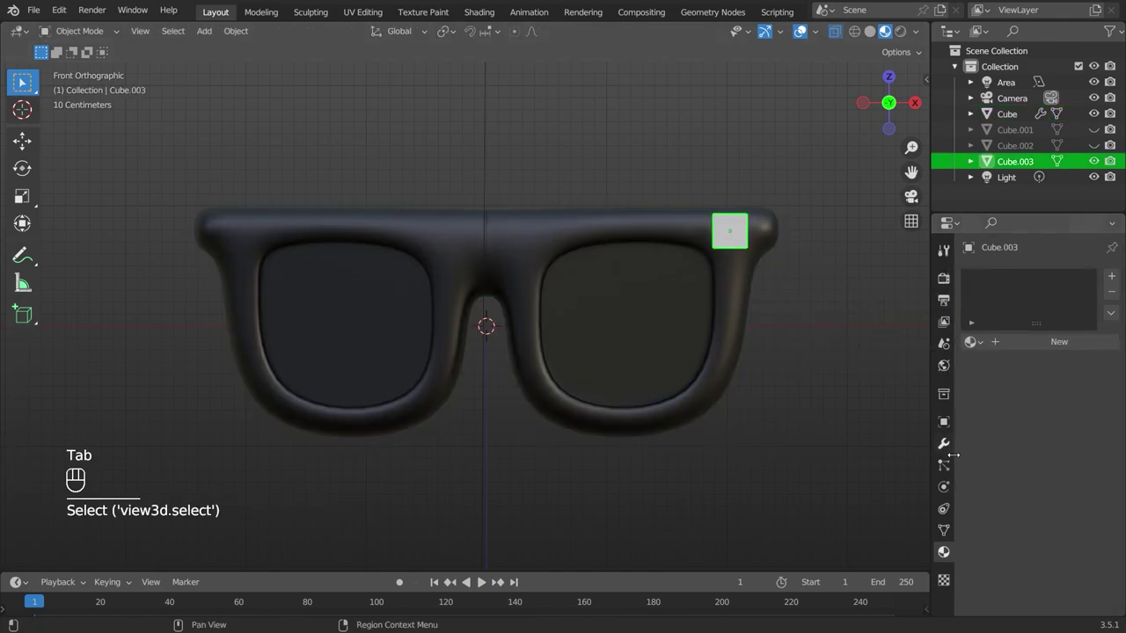
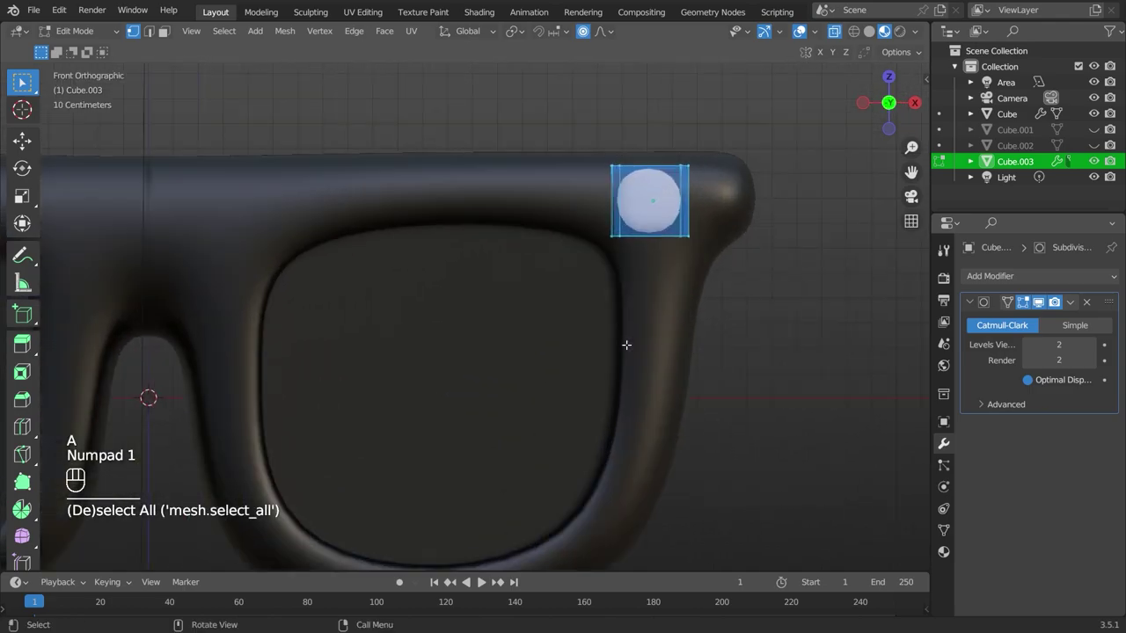
Flatten the subdivided corner cube vertically into a smooth oval bump.
key("s")
key("z")
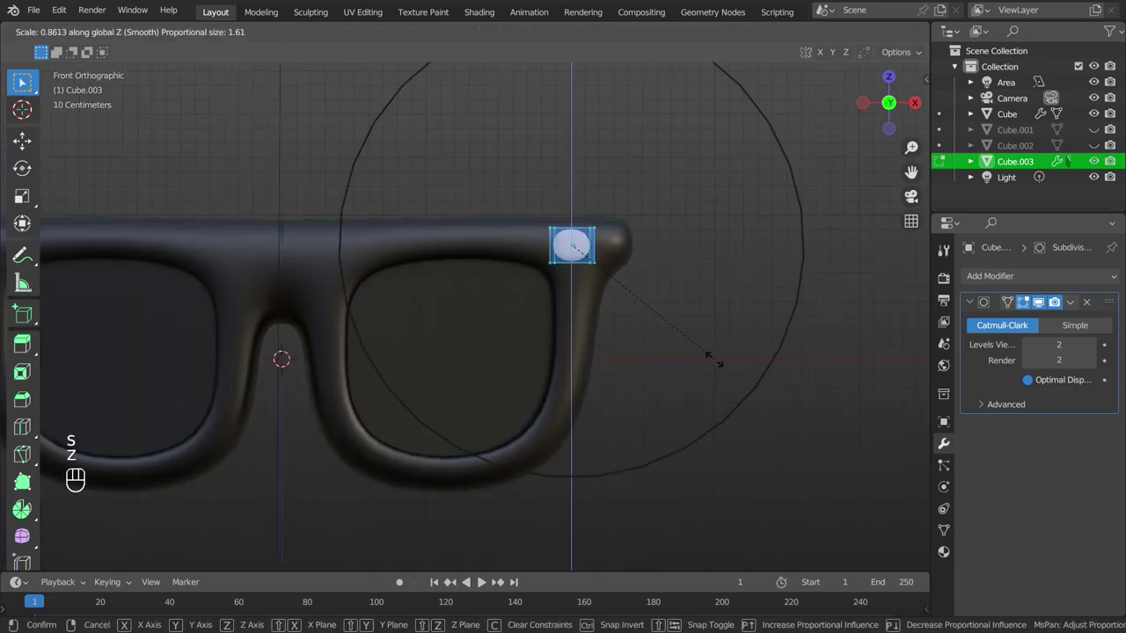
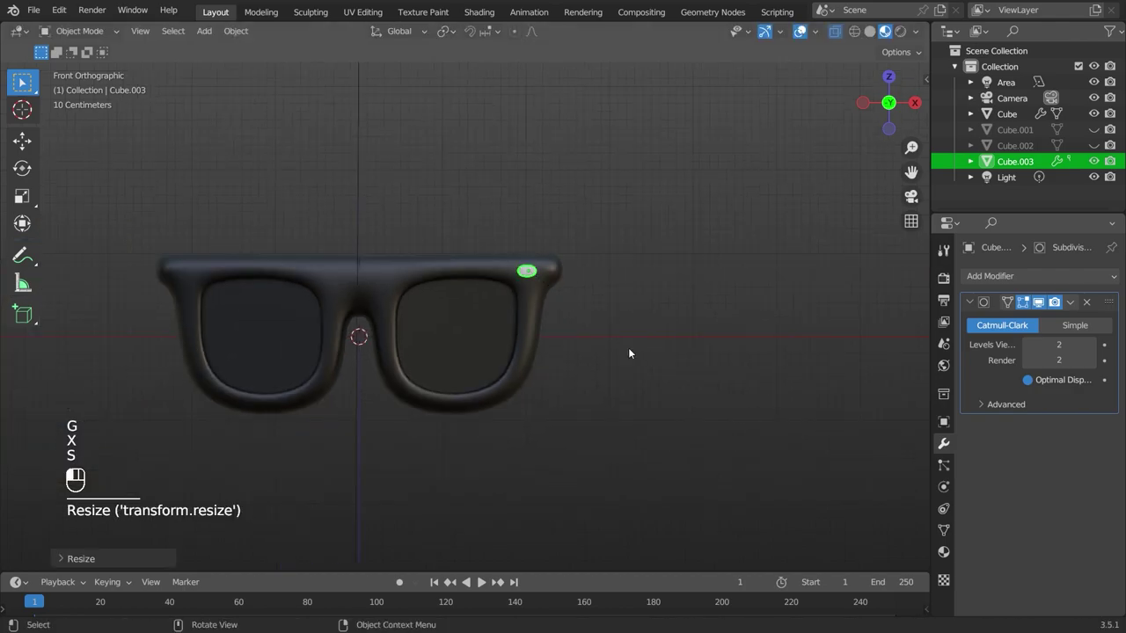
Mirror the bump across the central helper block Cube.001 and hide that helper again.
key("alt+h")
left_click(534, 270)
left_click_drag(1073, 280, 822, 455)
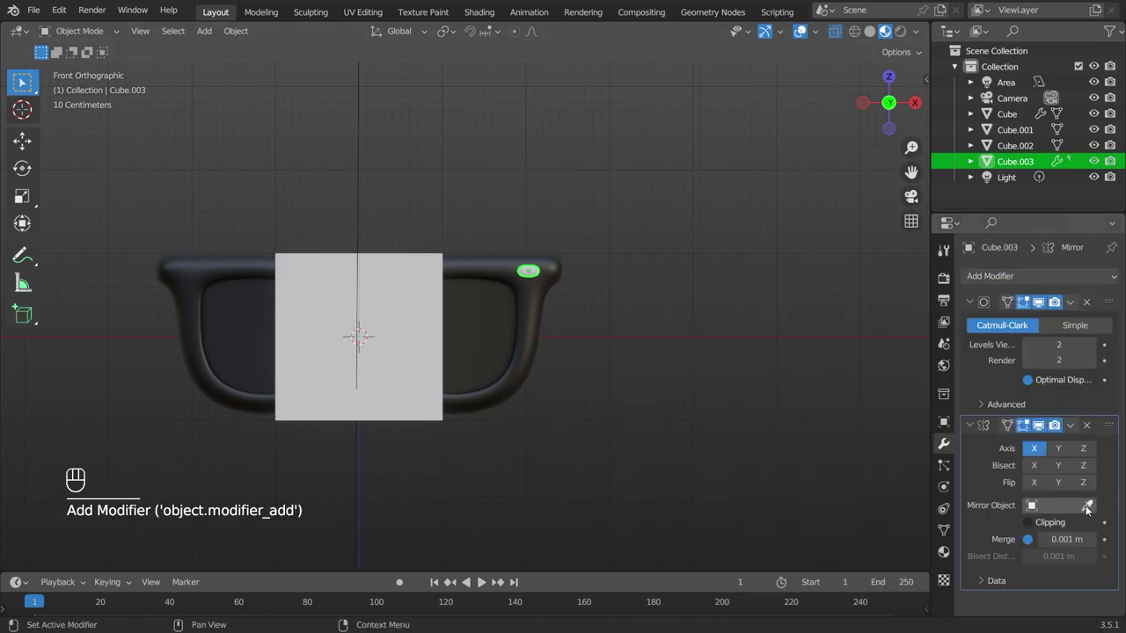
left_click(1090, 506)
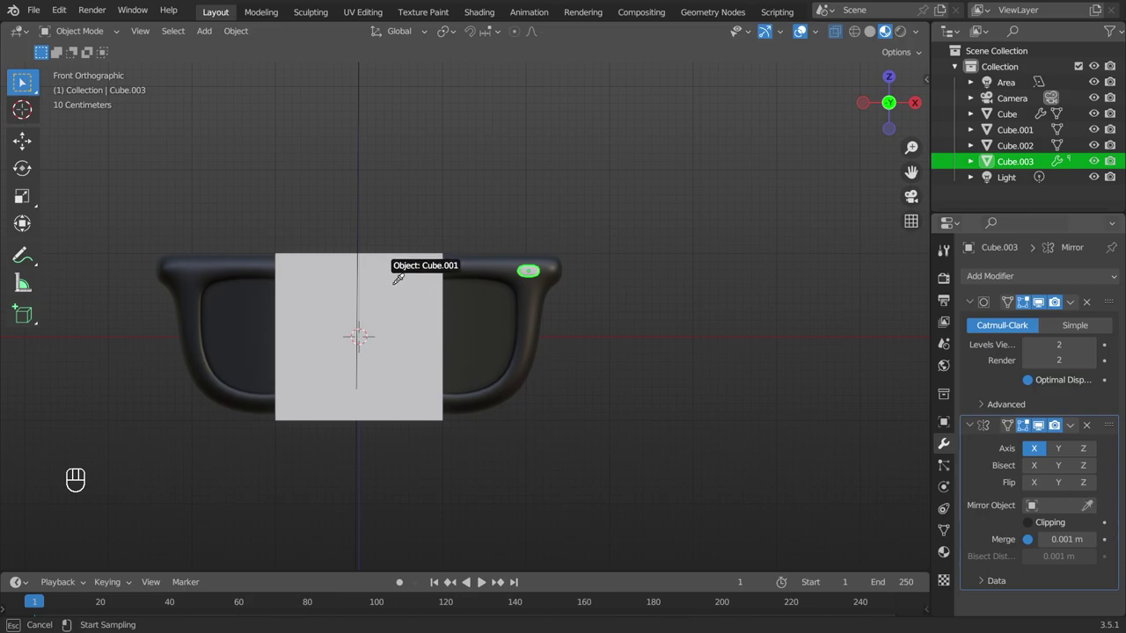
left_click(401, 286)
key("h")
left_click(412, 326)
key("h")
left_click(535, 268)
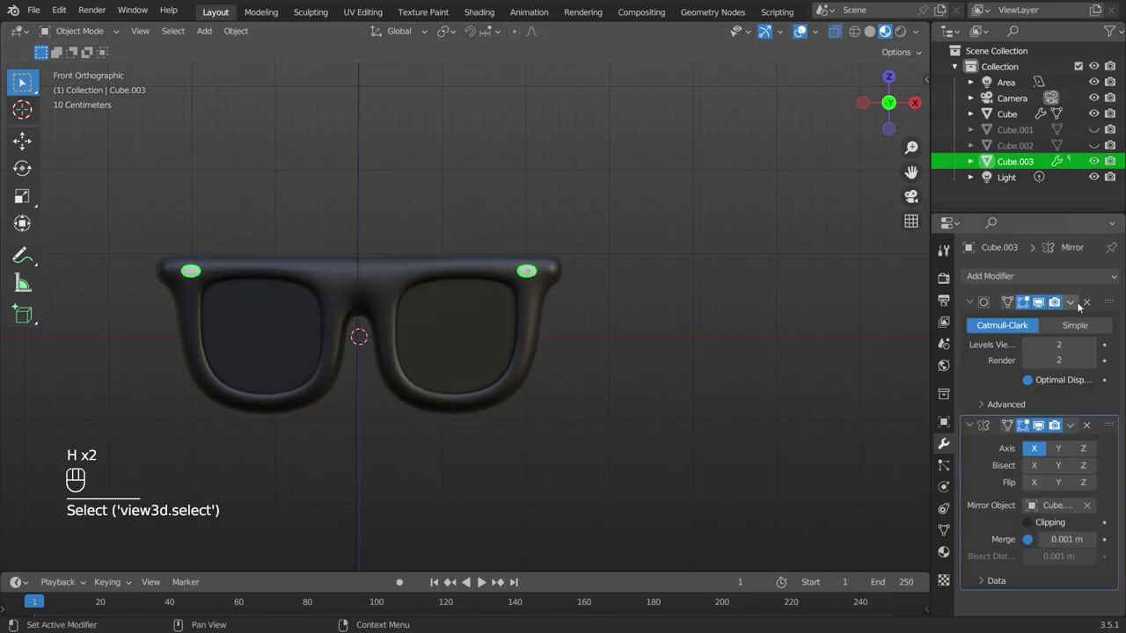
Give the bump smooth shading and reselect the glasses frame.
left_click_drag(569, 314, 622, 397)
left_click_drag(705, 334, 668, 443)
left_click_drag(611, 381, 486, 327)
middle_click(490, 321)
key("KP_1")
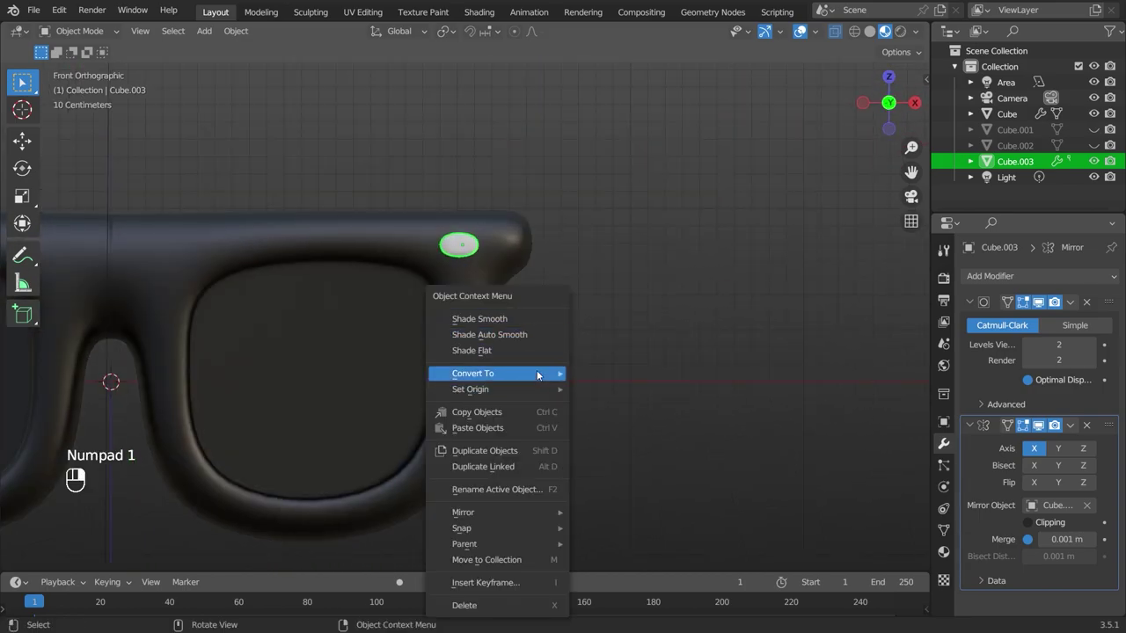
left_click_drag(621, 387, 826, 406)
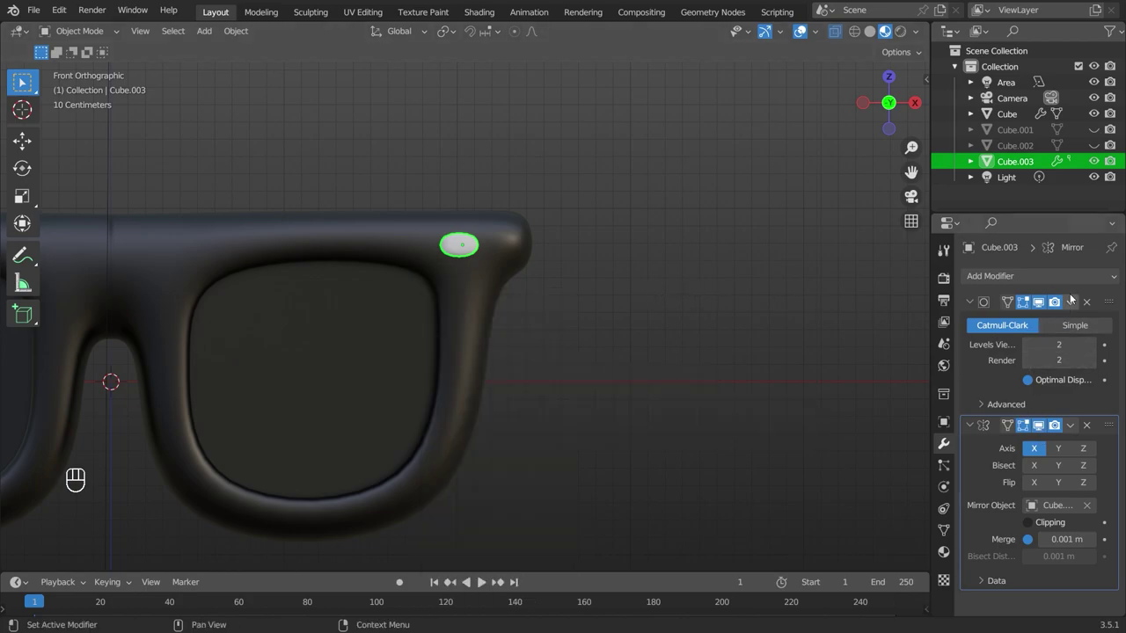
left_click_drag(1076, 302, 838, 307)
left_click_drag(802, 306, 878, 376)
left_click(522, 253)
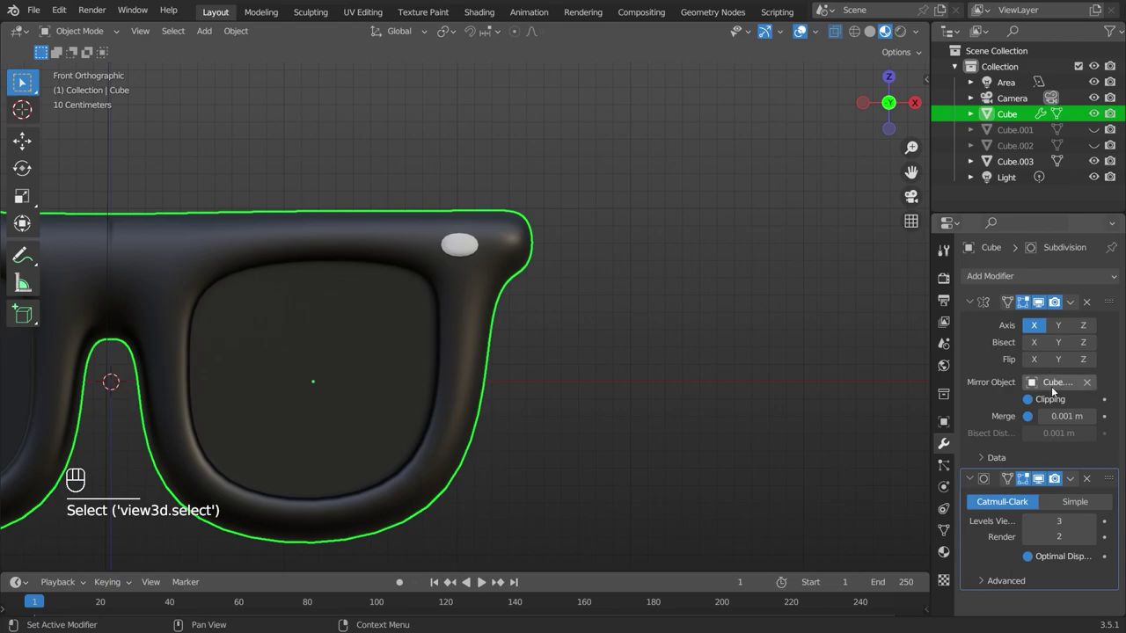
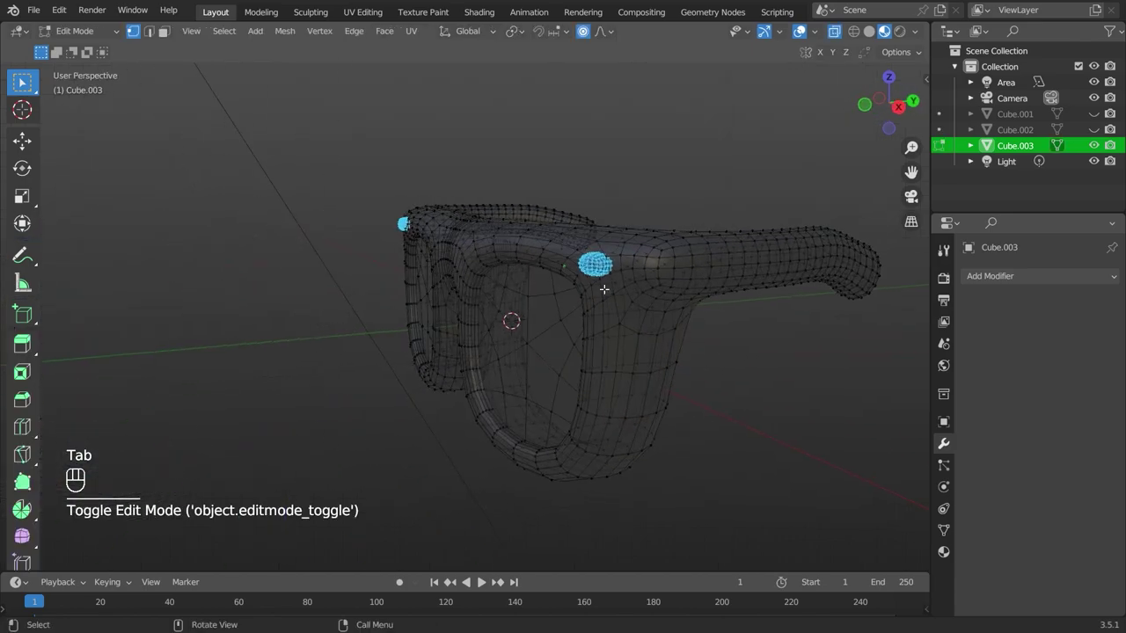
With bumps joined into the frame, select both bumps' geometry and add a new material slot.
key("Tab")
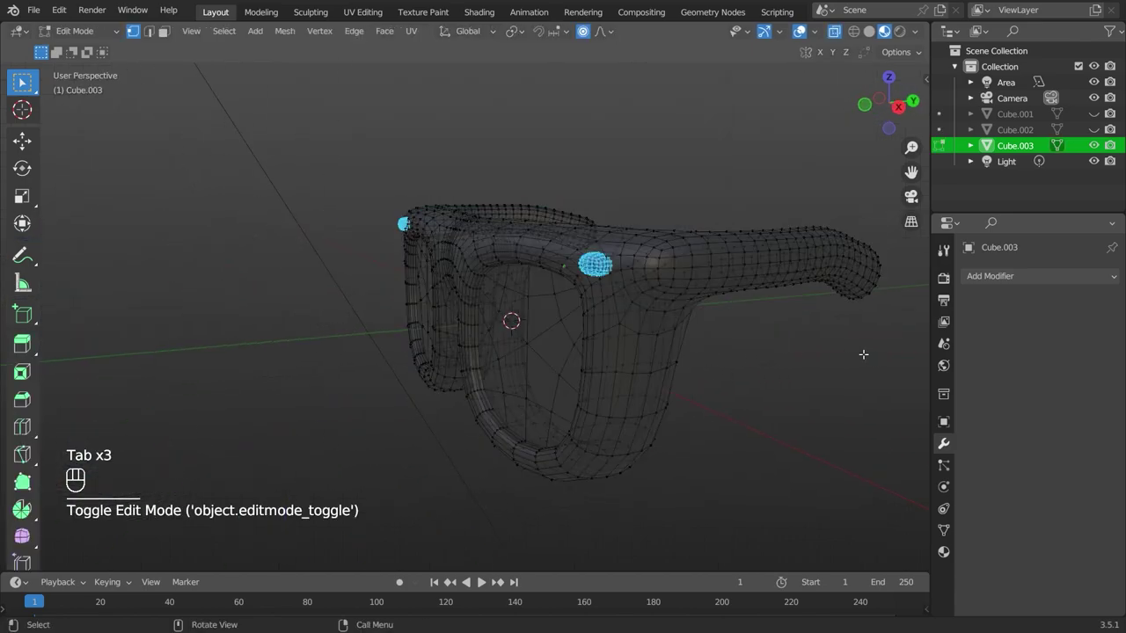
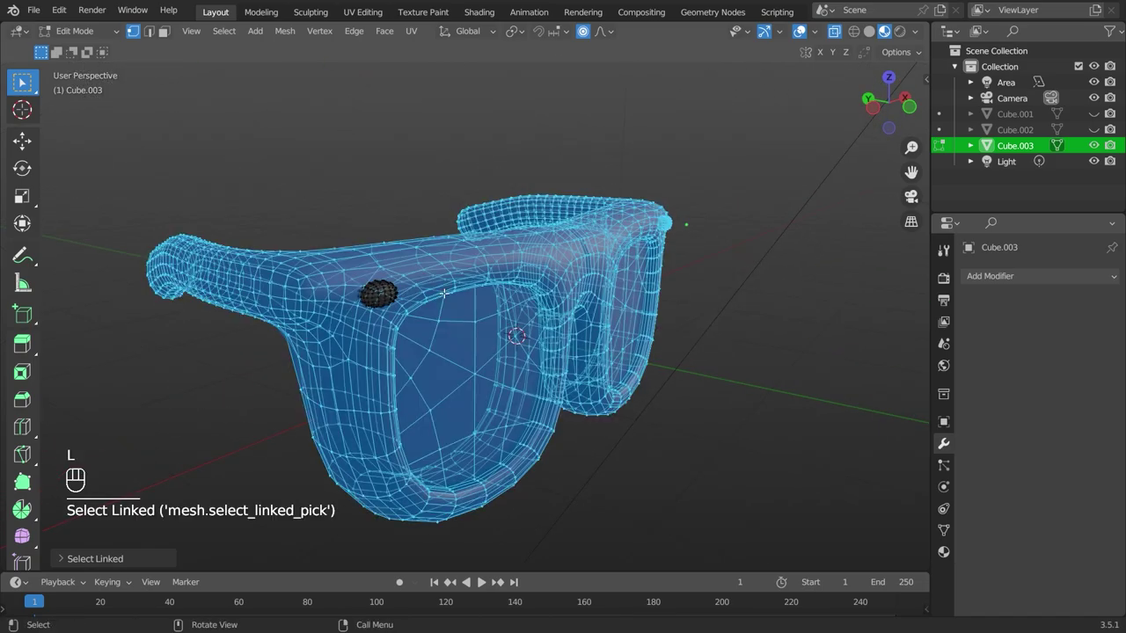
key("ctrl+z")
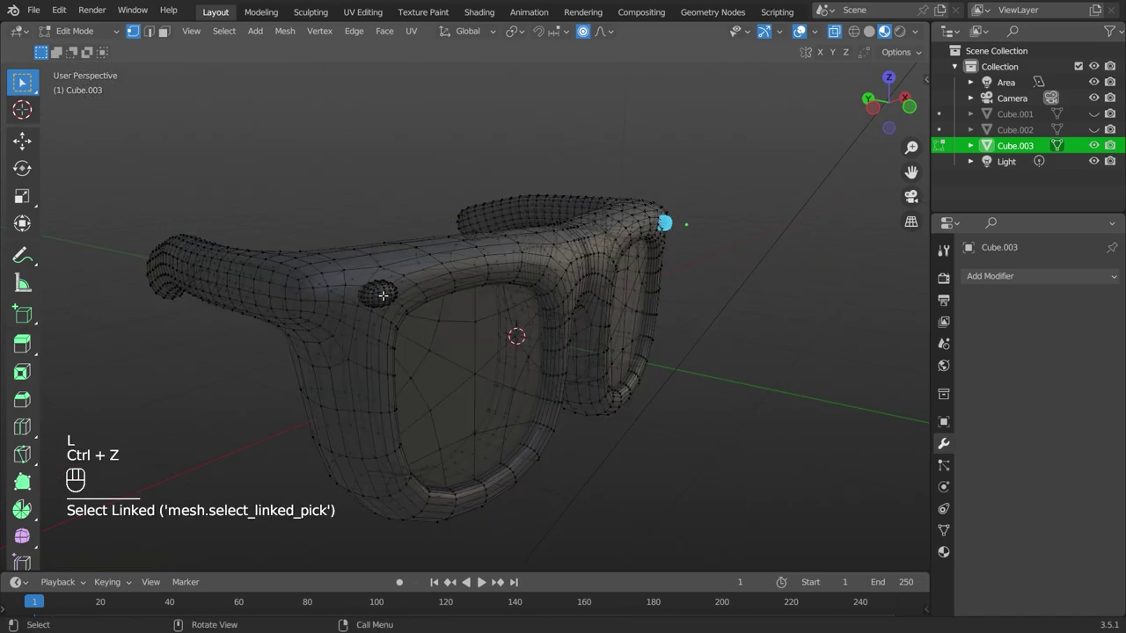
key("l")
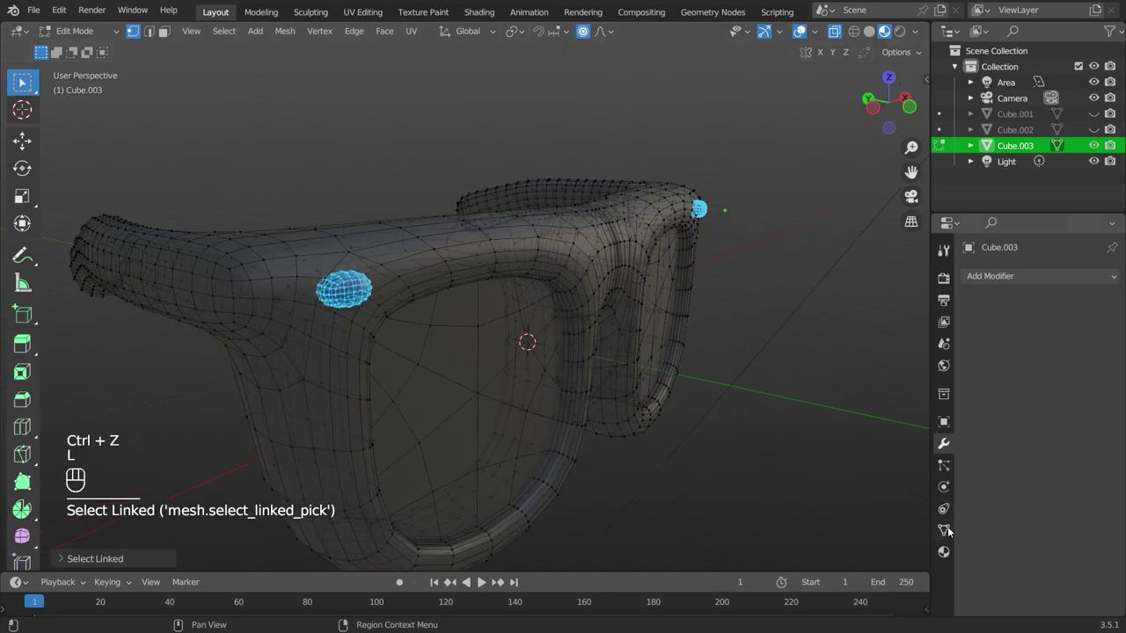
left_click(949, 551)
left_click(1113, 276)
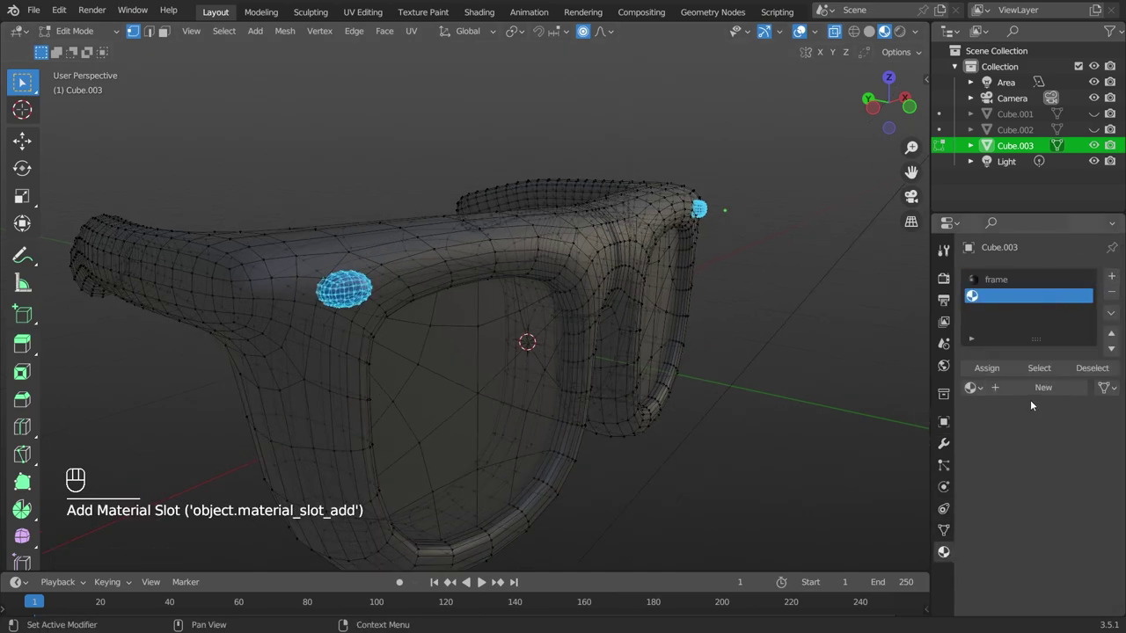
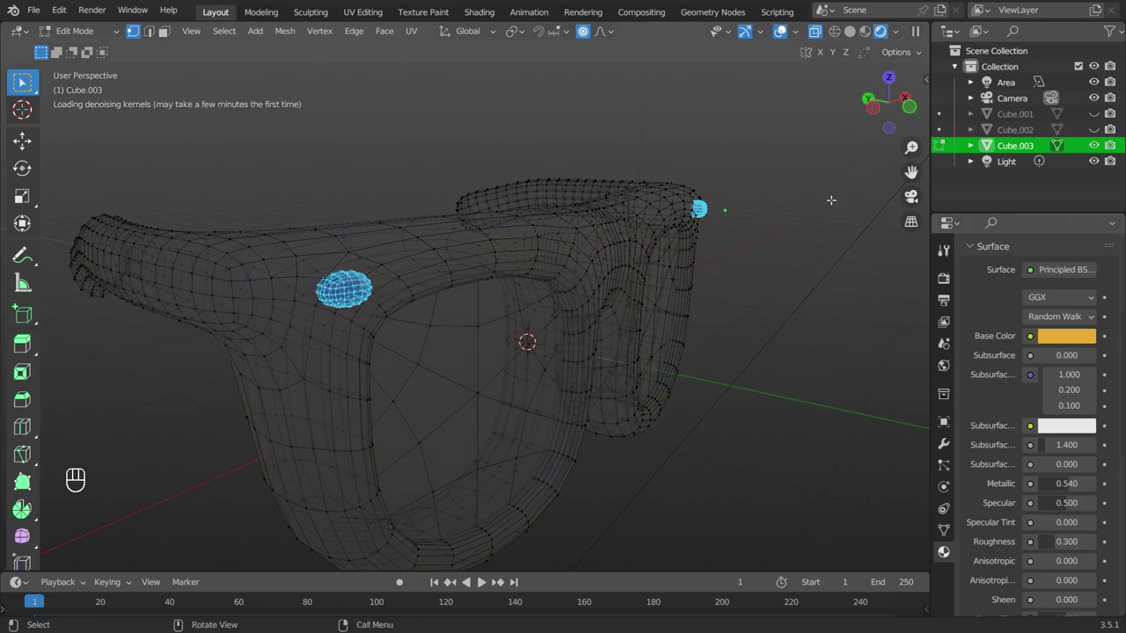
Assign the gold metallic 'bump' material (Metallic 0.54) to the selected bumps only.
key("alt+z")
key("KP_1")
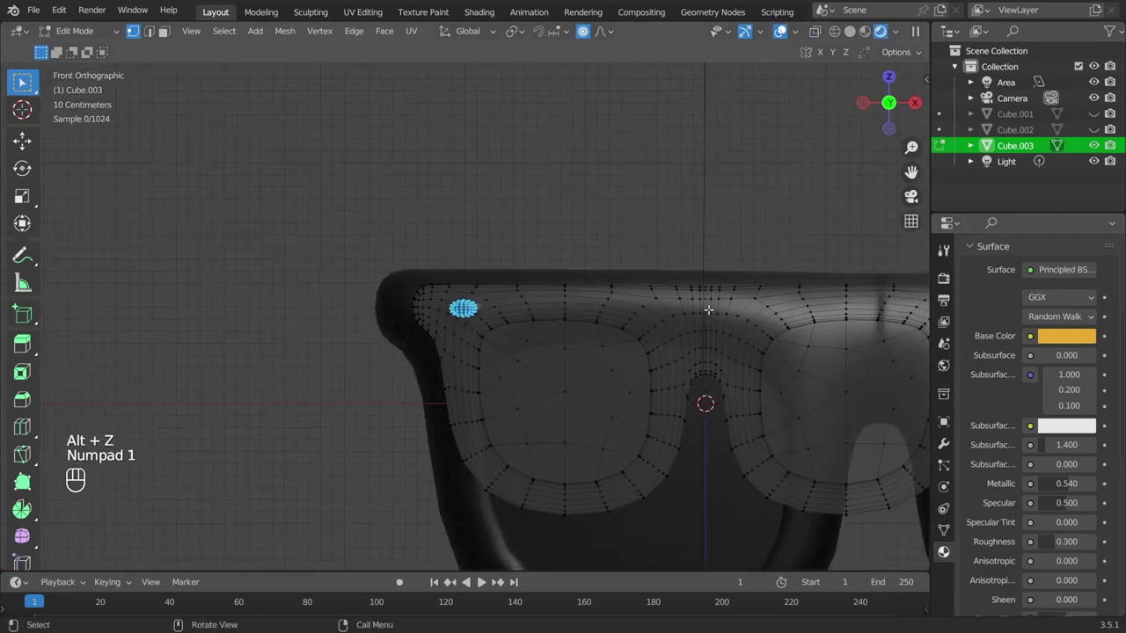
key("Tab")
left_click(691, 232)
left_click(805, 310)
left_click_drag(800, 332, 684, 333)
key("Tab")
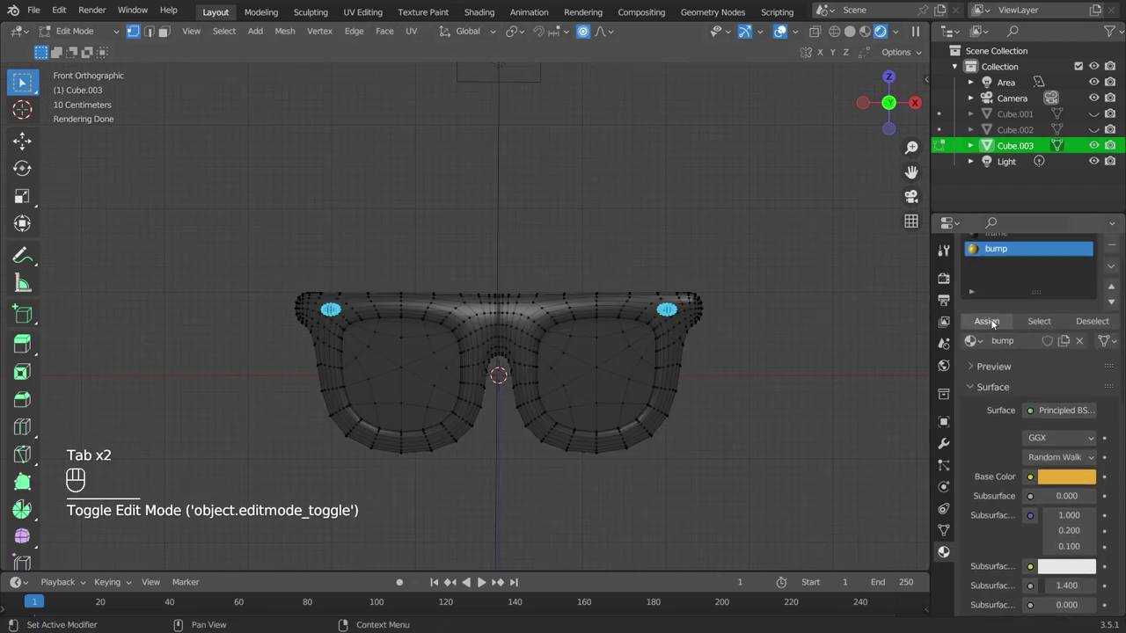
key("Tab")
left_click(791, 326)
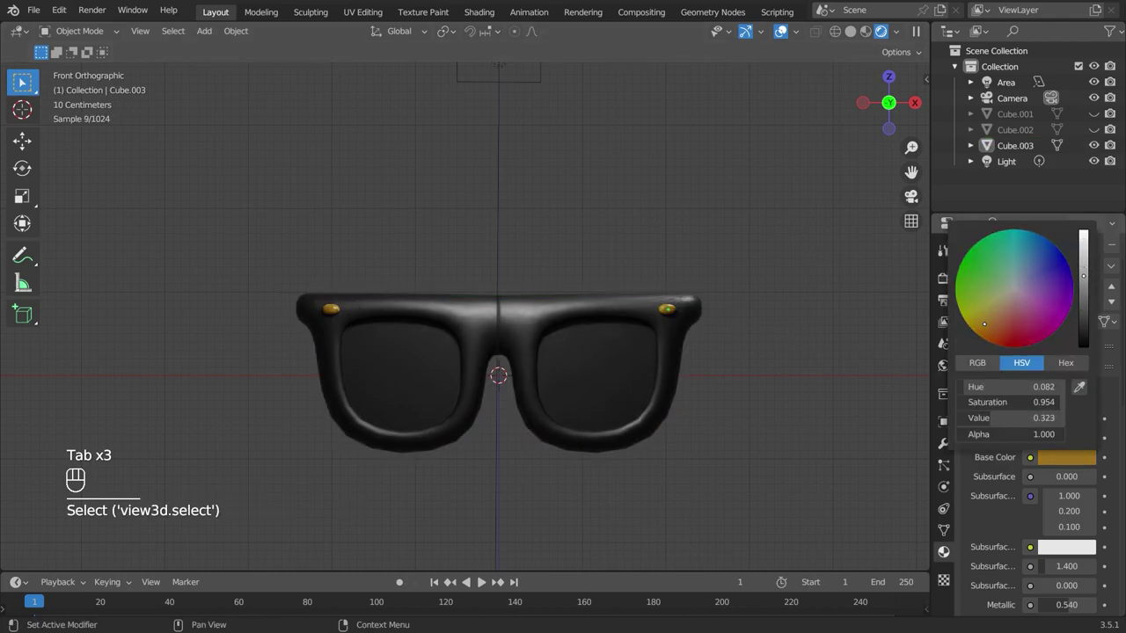
Duplicate the area light and raise the copy upward above the glasses.
left_click(789, 307)
left_click_drag(790, 311, 762, 355)
left_click_drag(600, 310, 543, 270)
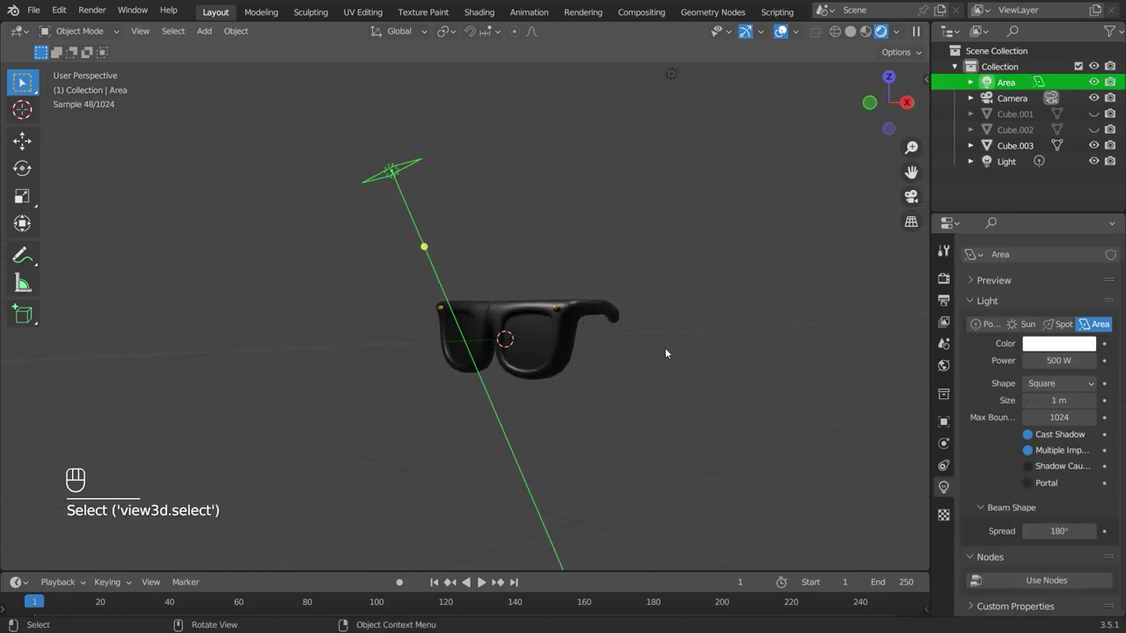
left_click(630, 368)
key("ctrl+a")
left_click(792, 313)
key("shift+a")
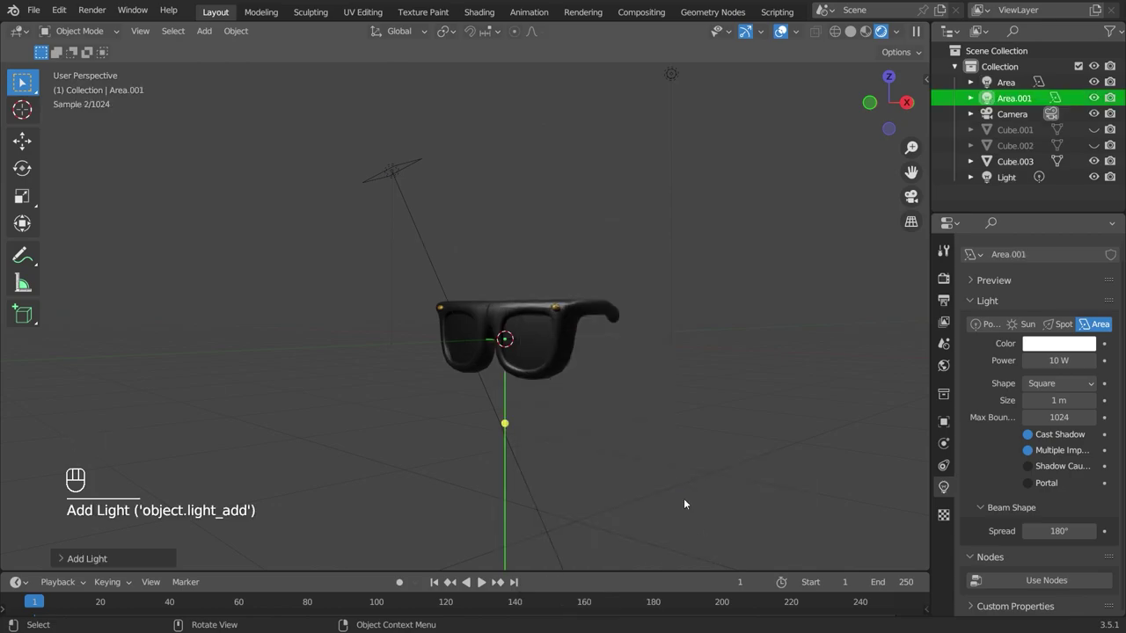
key("KP_3")
key("g")
key("z")
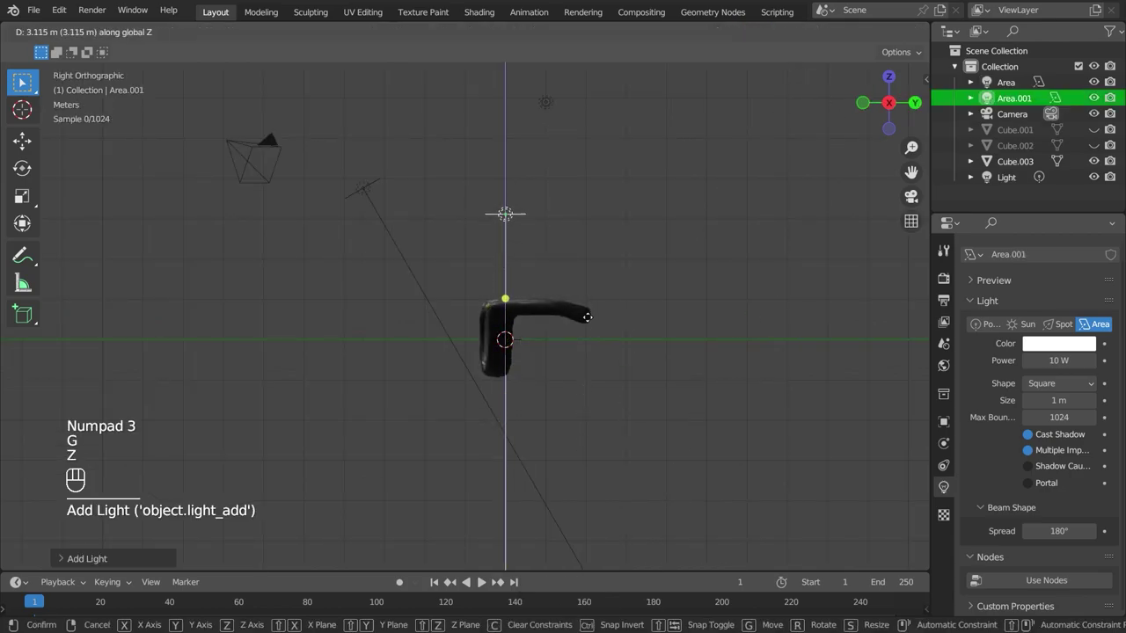
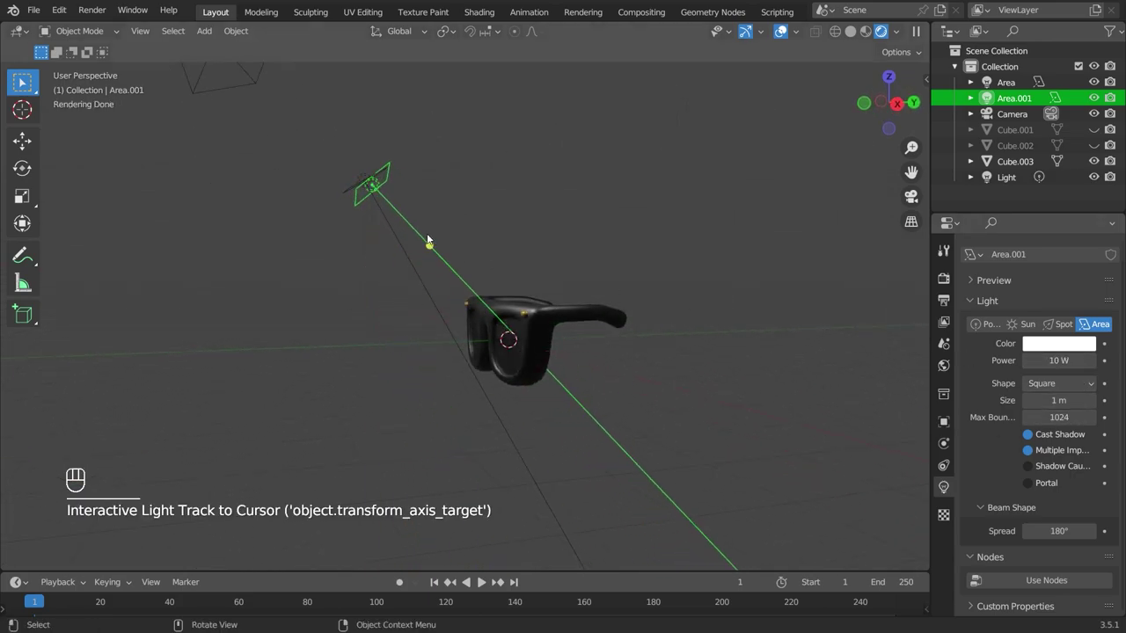
Delete the extra Area.001 light so only the original 500 W light remains.
key("x")
left_click(371, 179)
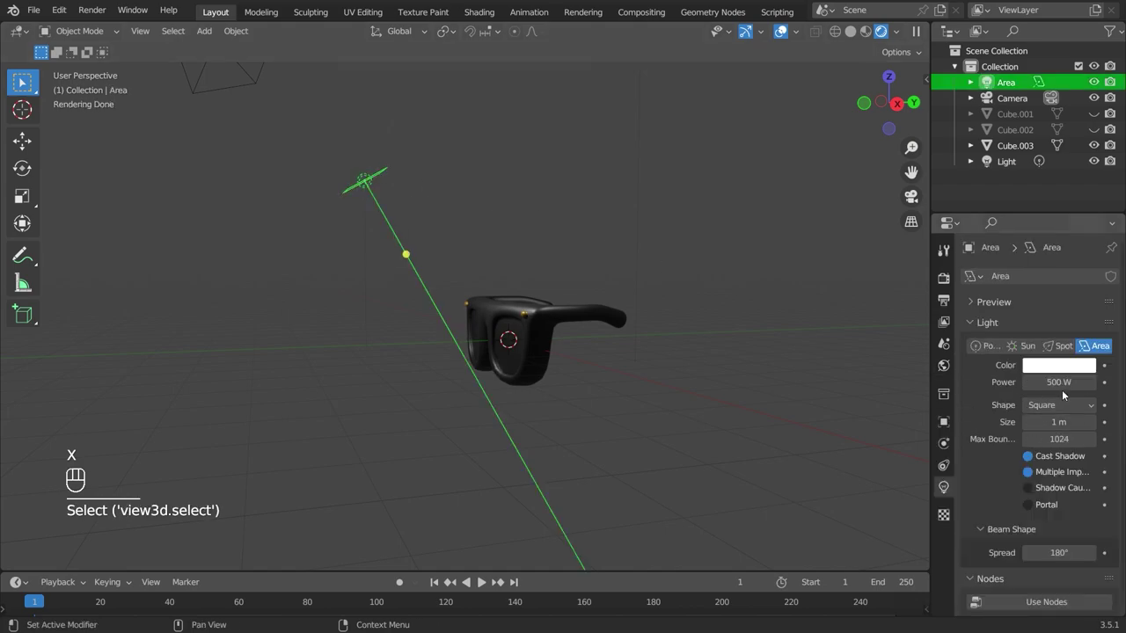
key("KP_1")
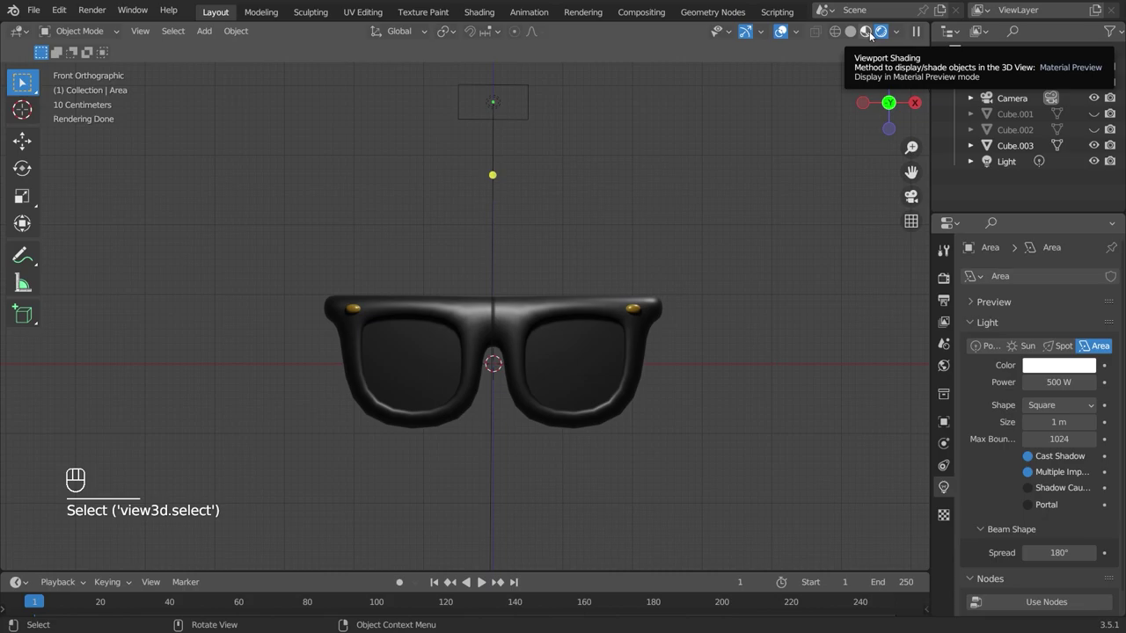
Switch to material preview shading and enter mesh editing with X-ray on the frame.
left_click(667, 367)
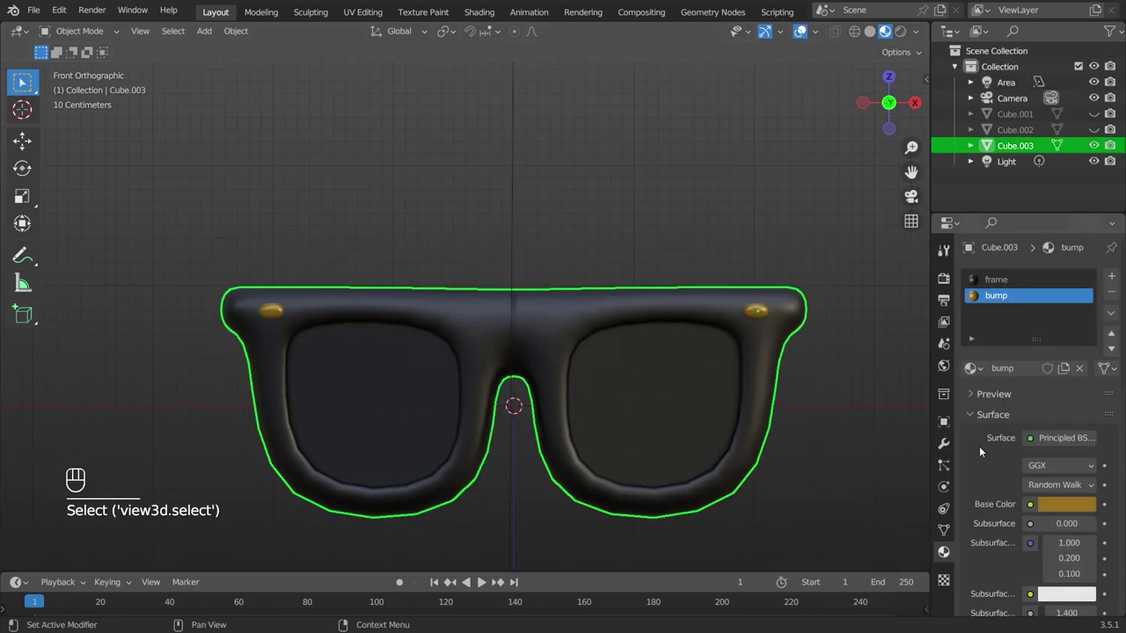
left_click(948, 448)
left_click_drag(1023, 271, 813, 553)
left_click(1096, 349)
key("Tab")
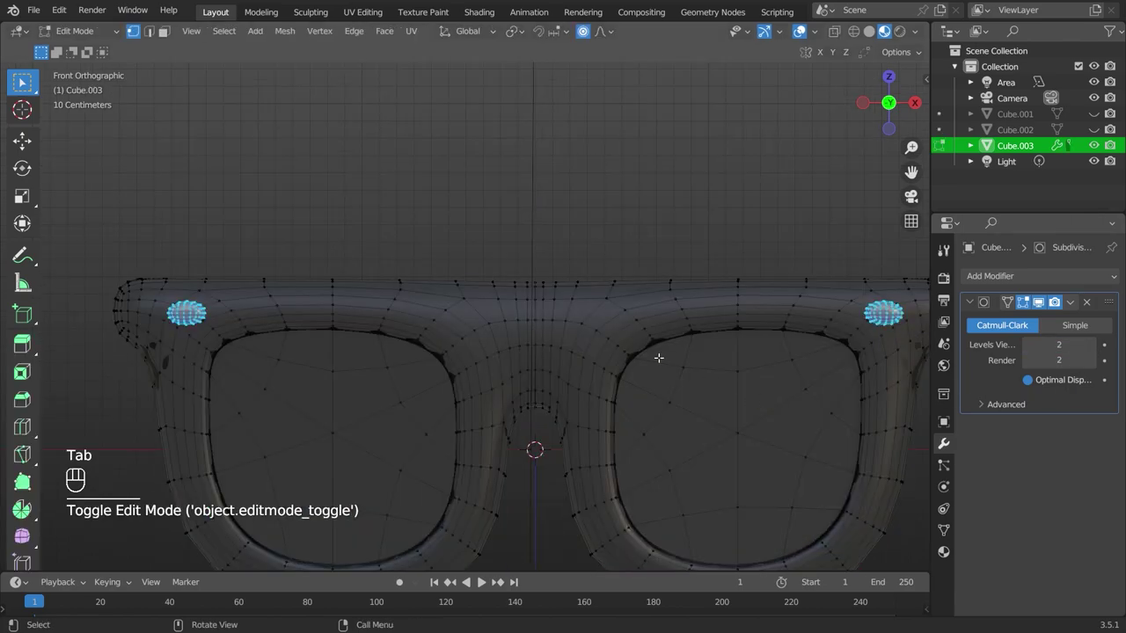
key("alt+z")
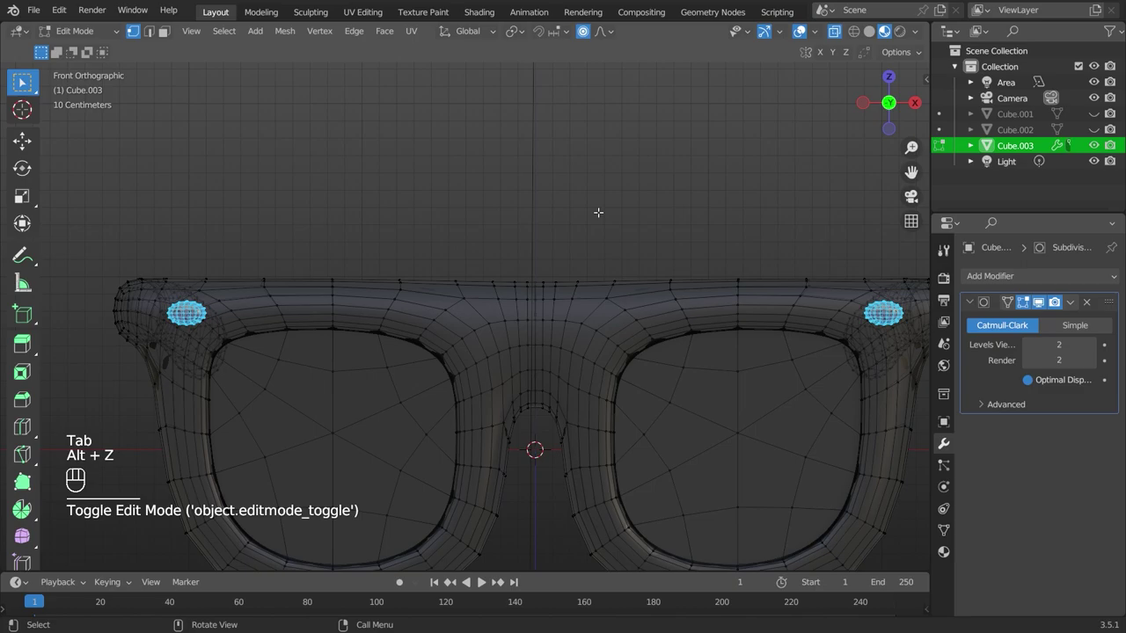
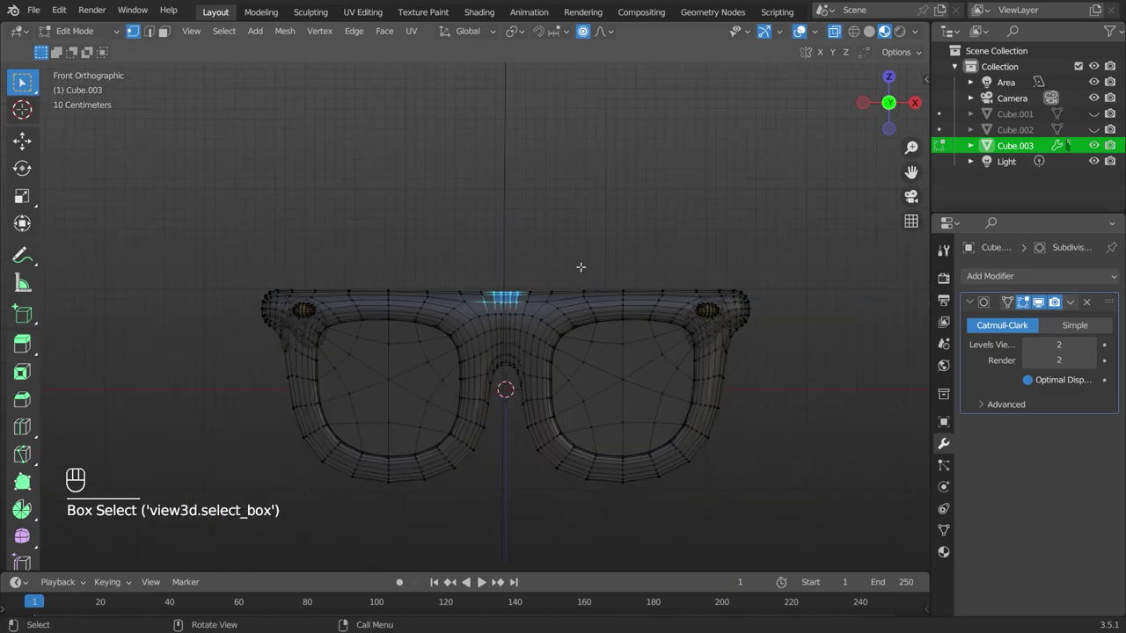
Pull the top bridge edges slightly down vertically with proportional editing.
key("g")
key("z")
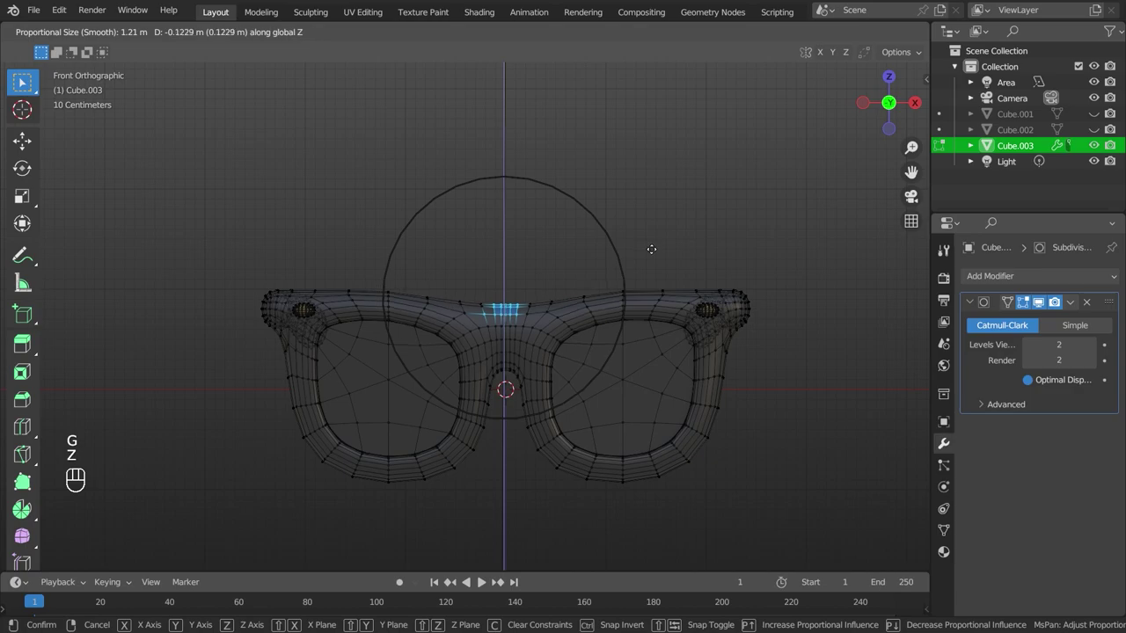
key("Tab")
left_click_drag(680, 321, 680, 301)
key("KP_1")
key("Tab")
Undo the move and redo a gentler vertical nudge of the bridge, then leave editing.
key("ctrl+z")
key("ctrl+z")
key("ctrl+z")
key("ctrl+z")
key("g")
key("z")
key("Tab")
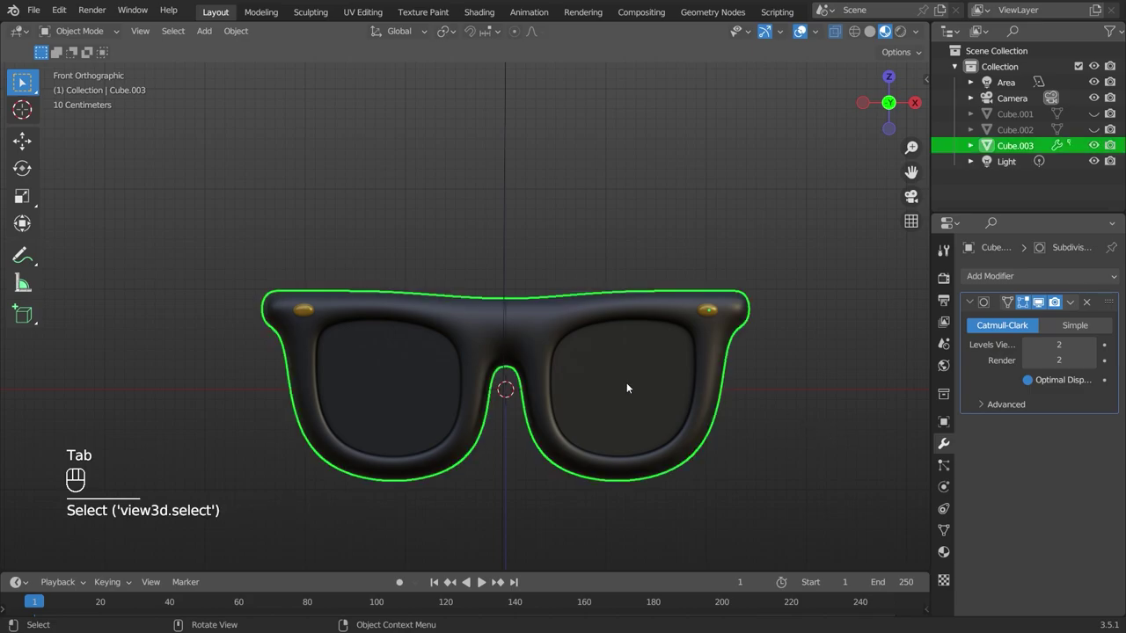
Grow a face selection until it covers the filled faces of both lens openings.
key("Tab")
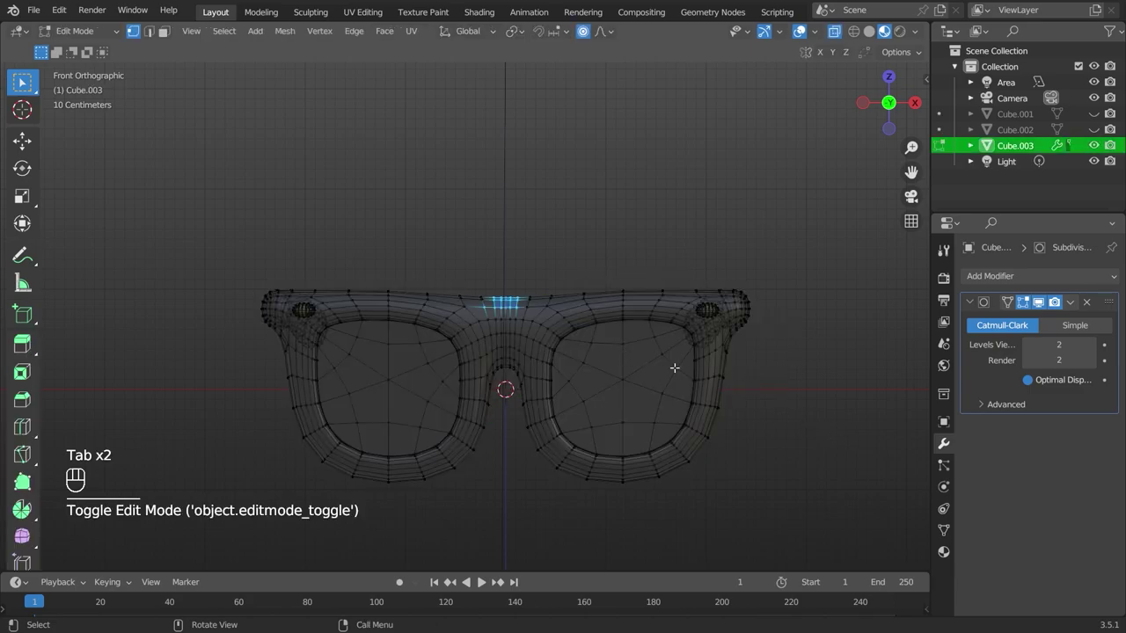
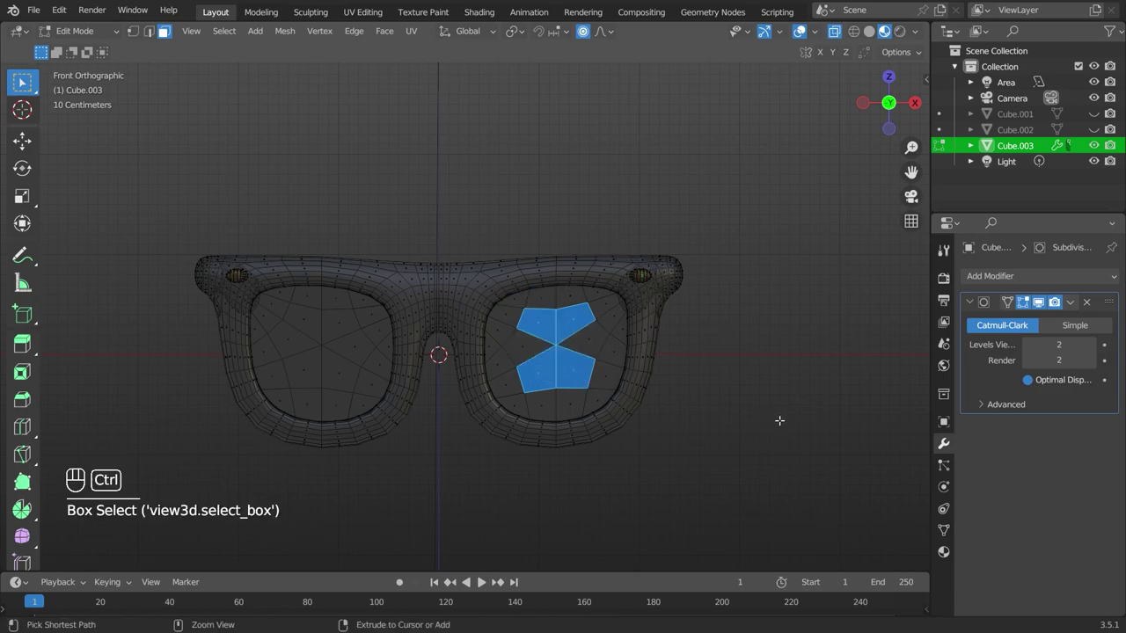
key("ctrl+KP_Add")
key("ctrl+KP_Add")
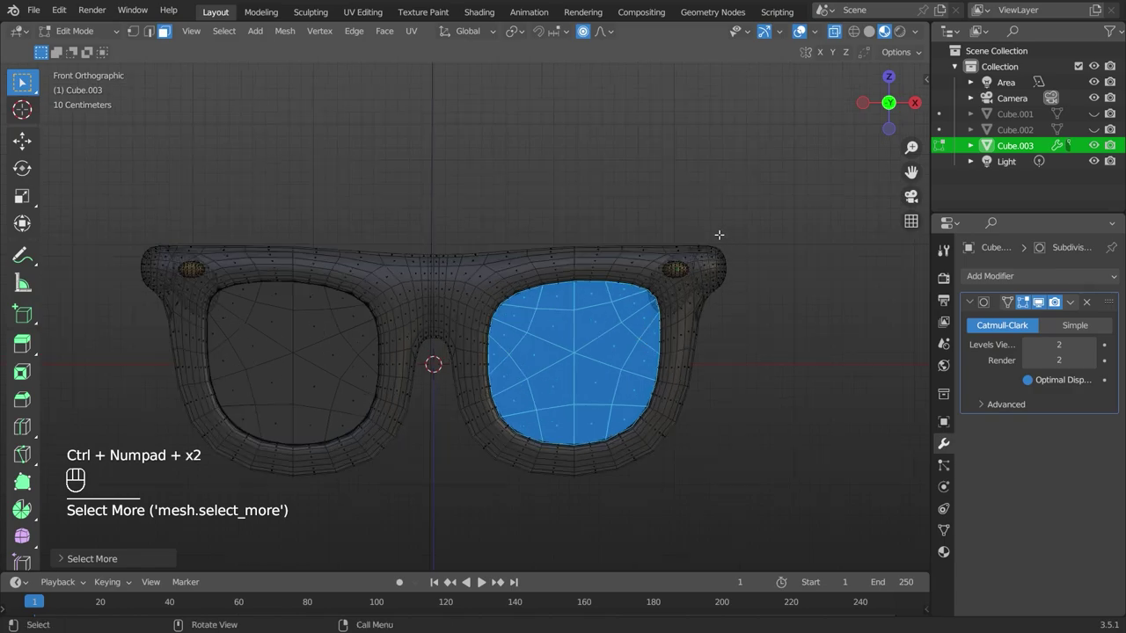
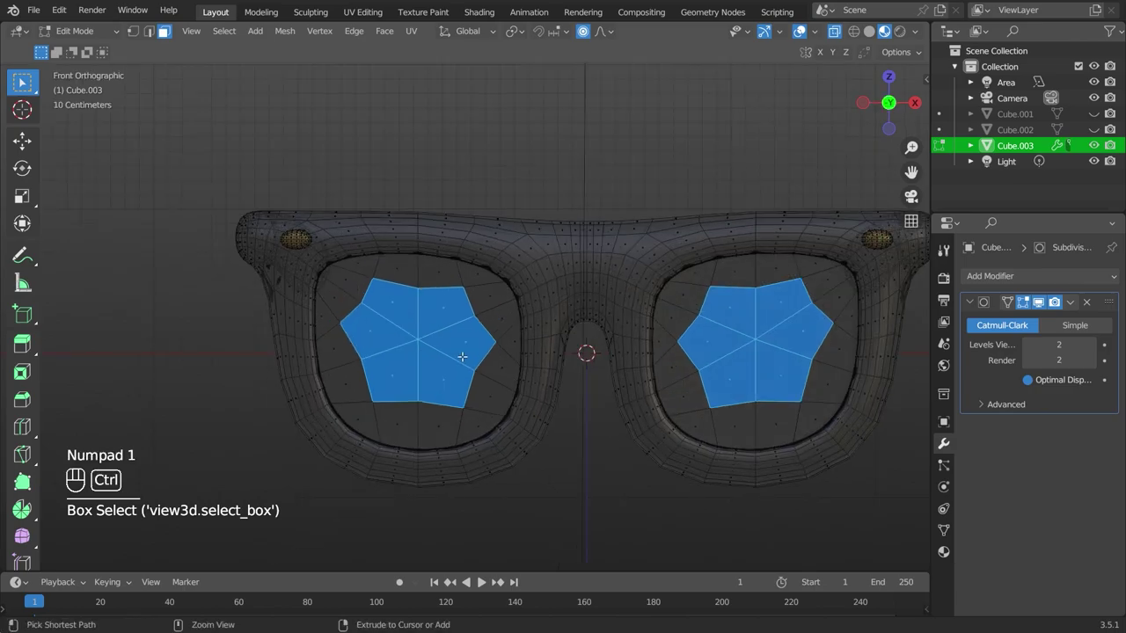
key("ctrl+KP_Add")
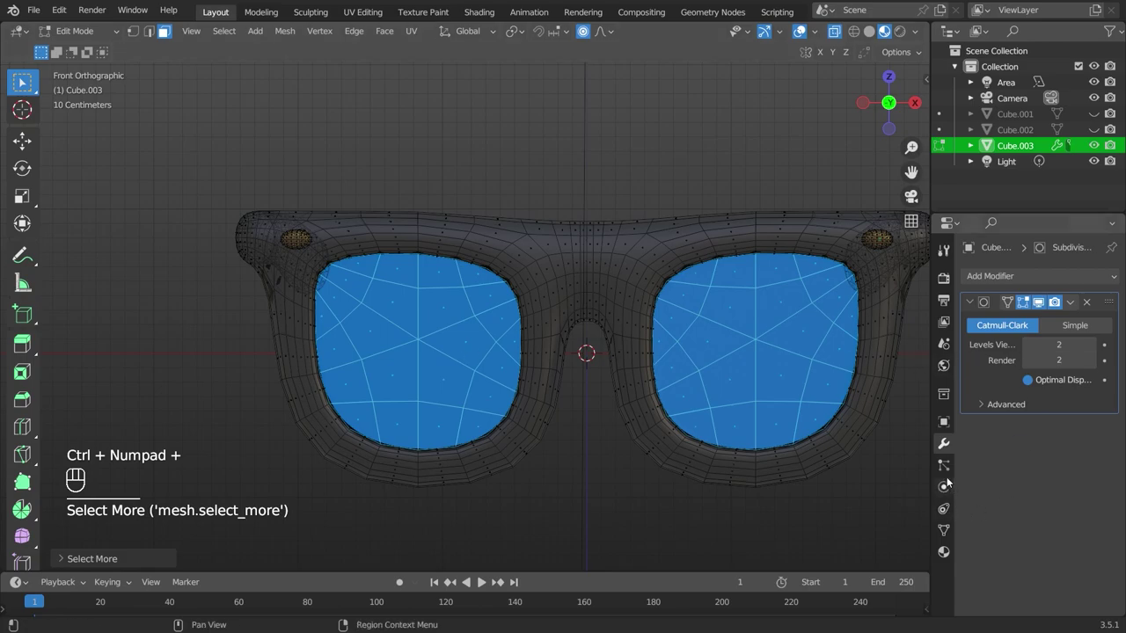
Create a new green 'lens' material in an added slot and assign it to the lens faces.
left_click(948, 553)
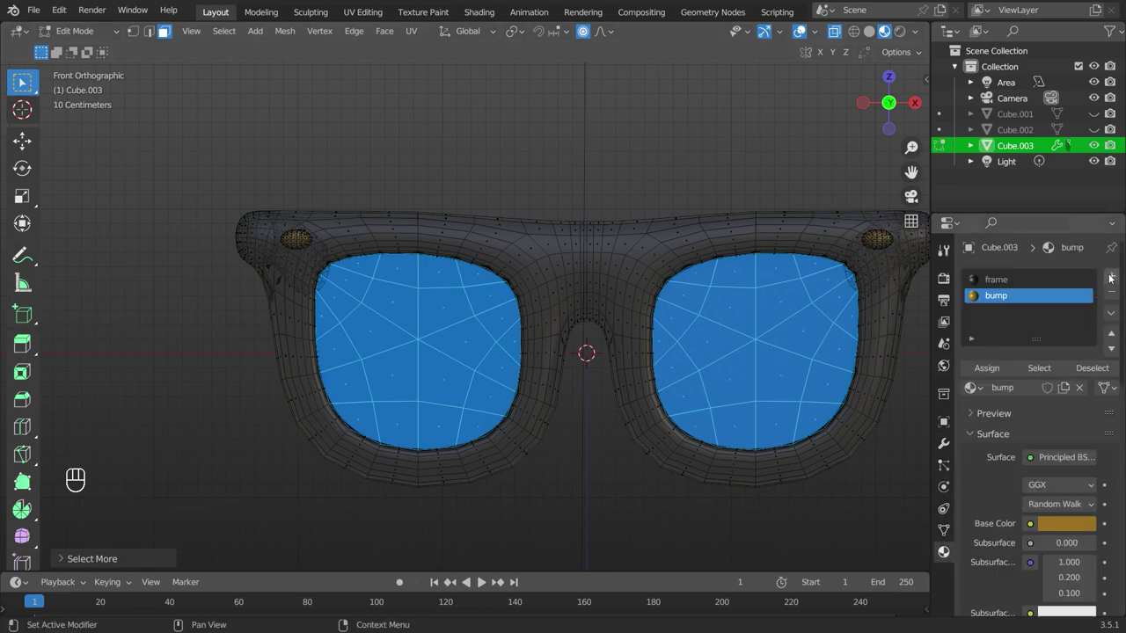
left_click(1120, 281)
left_click(1053, 391)
left_click_drag(1034, 317, 1032, 316)
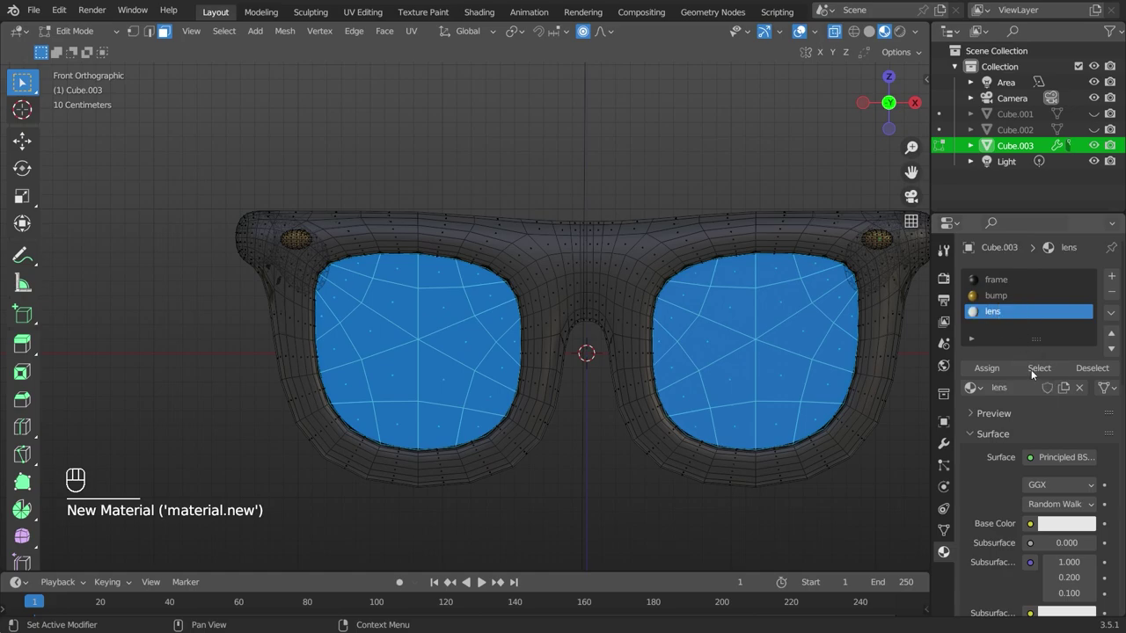
left_click(1075, 537)
left_click(1047, 523)
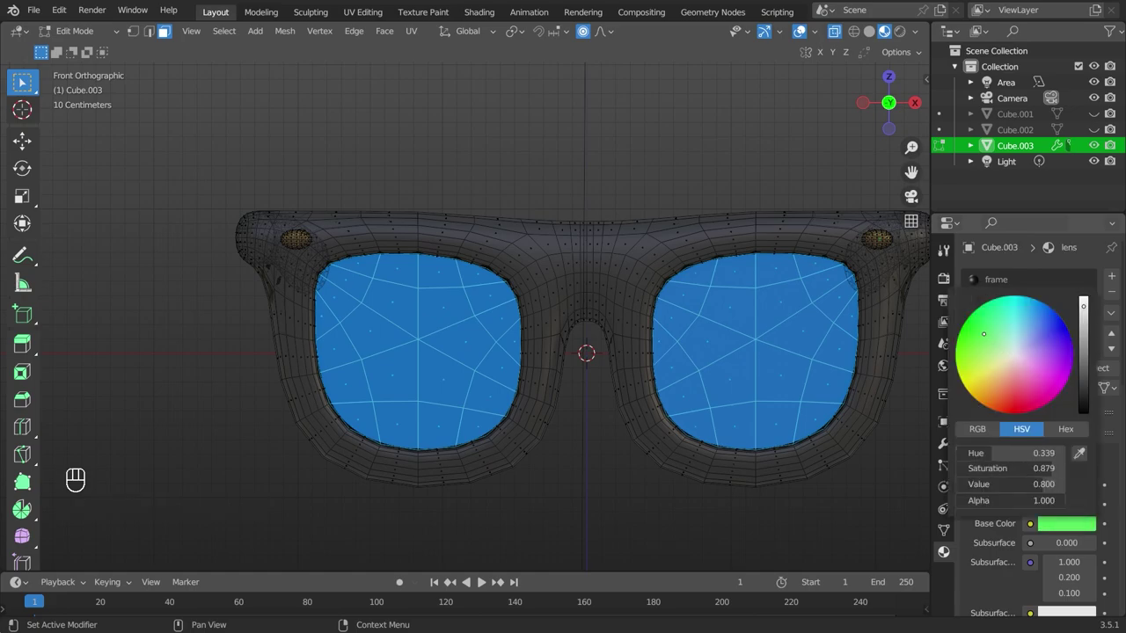
left_click(981, 372)
key("Tab")
Make the lens material see-through with Transmission 1 and darken its green.
left_click_drag(743, 459, 749, 476)
left_click(748, 479)
left_click(756, 432)
left_click(730, 363)
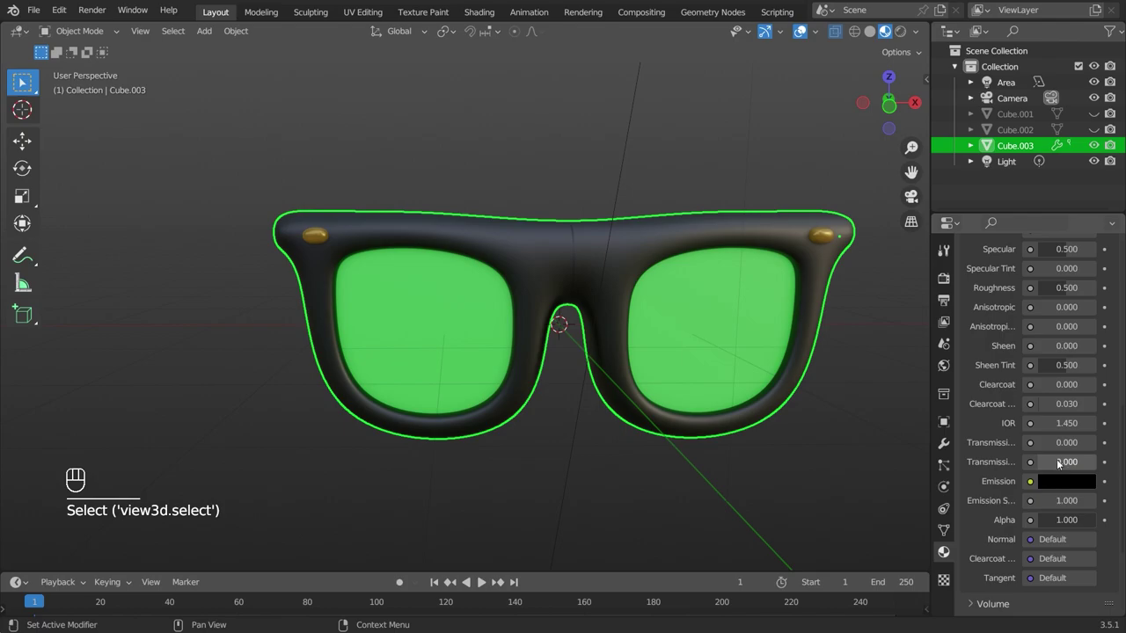
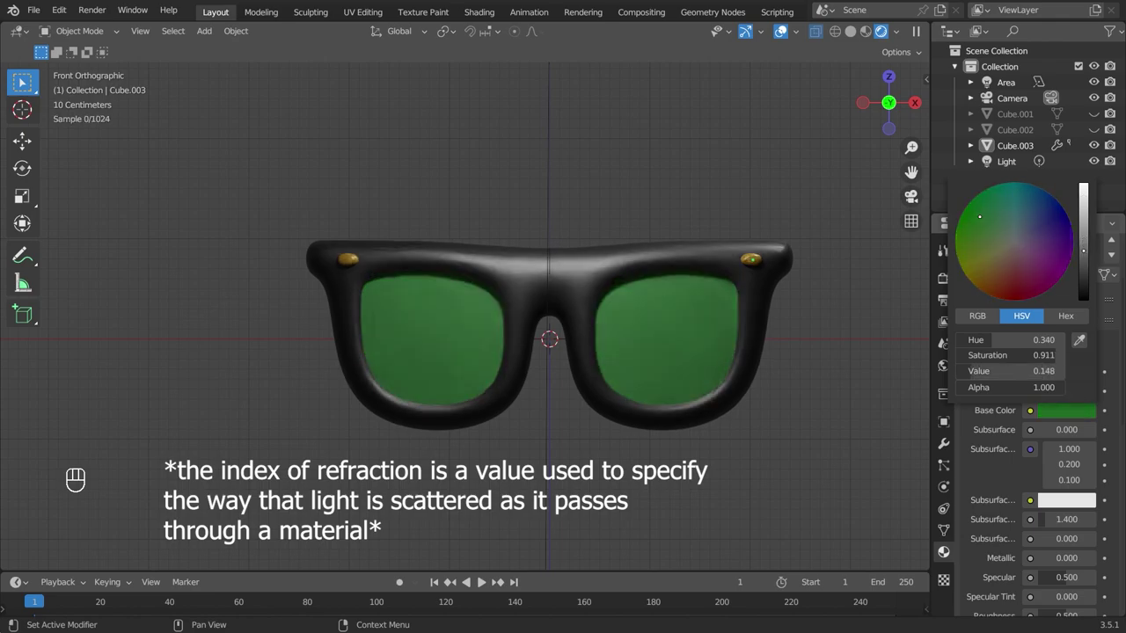
left_click_drag(634, 308, 724, 388)
key("KP_1")
left_click(682, 374)
left_click_drag(751, 346, 732, 443)
key("KP_1")
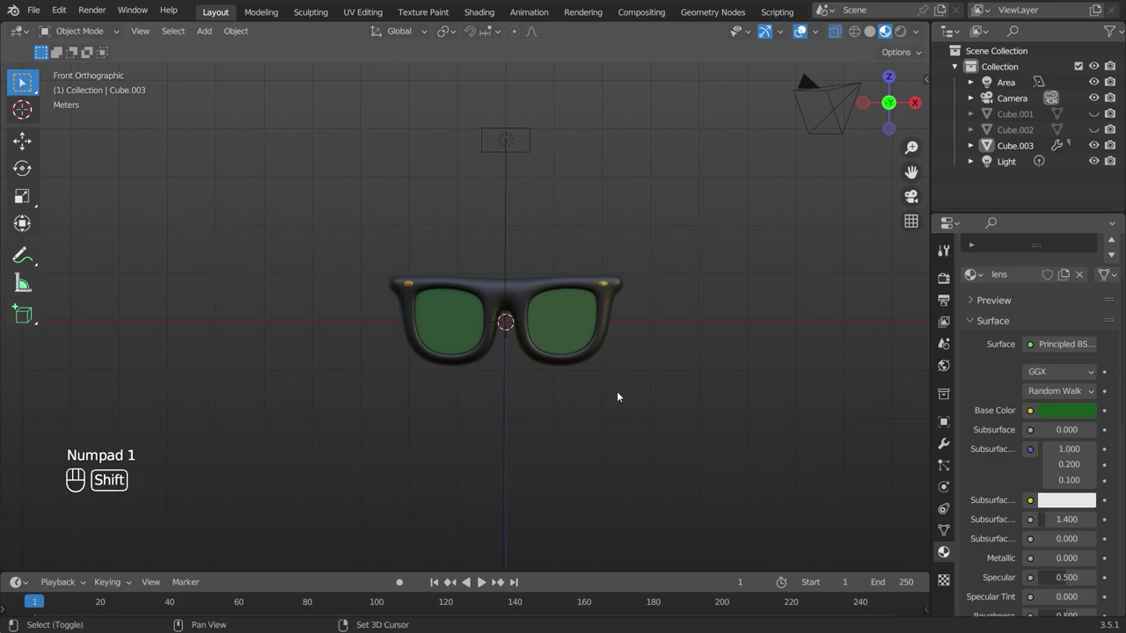
Add a cube behind the glasses and smooth it into a rounded head.
left_click(540, 410)
key("shift+a")
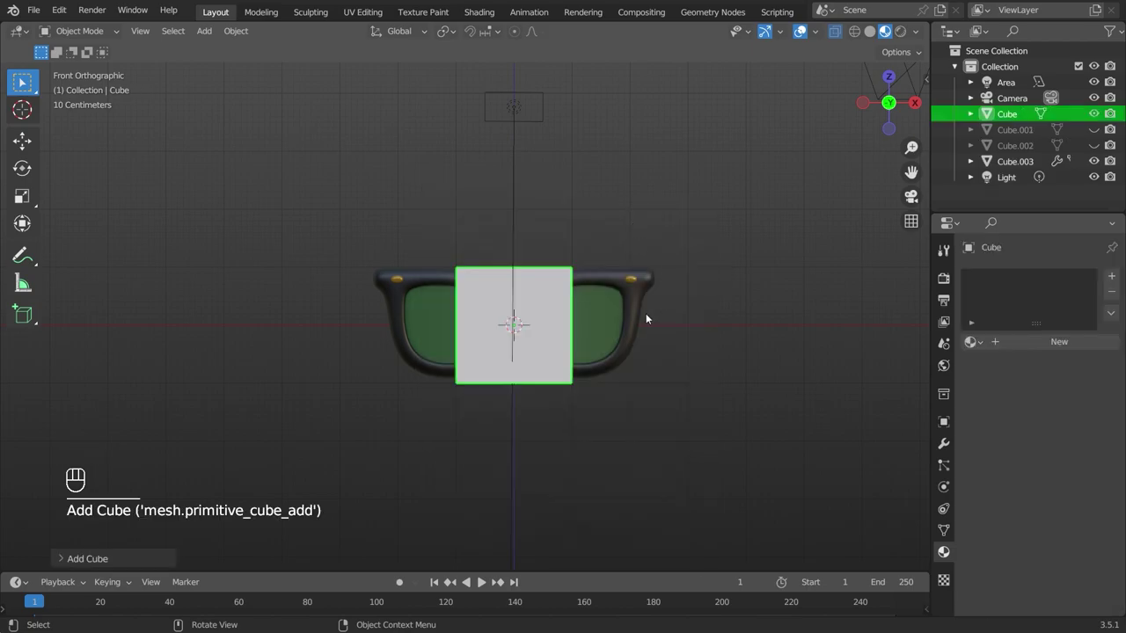
key("q")
left_click(945, 447)
left_click(1096, 345)
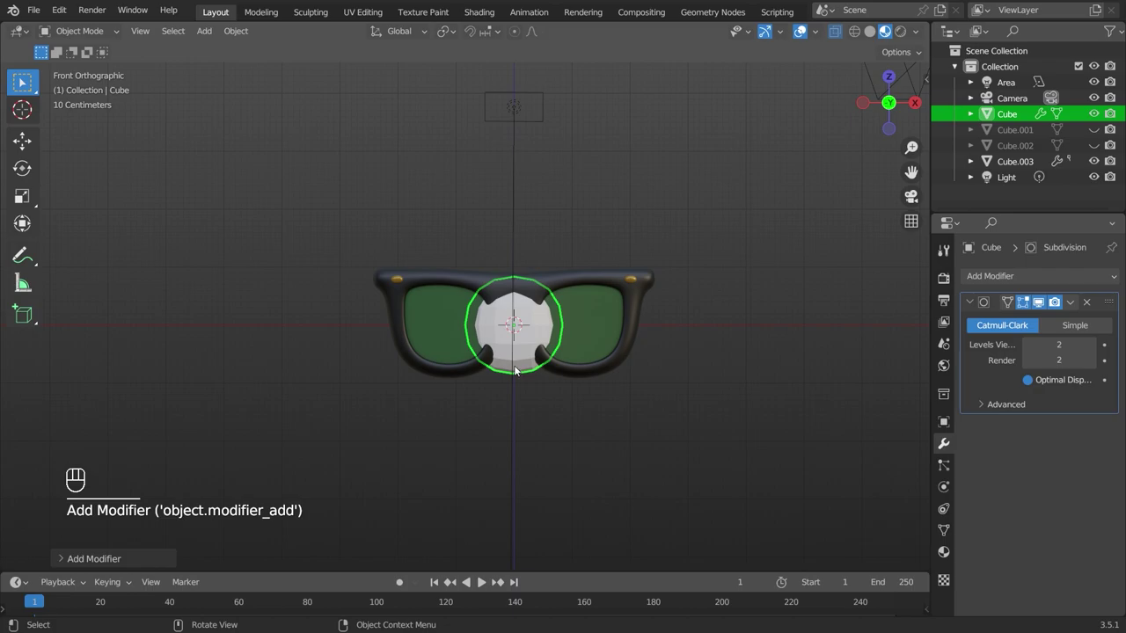
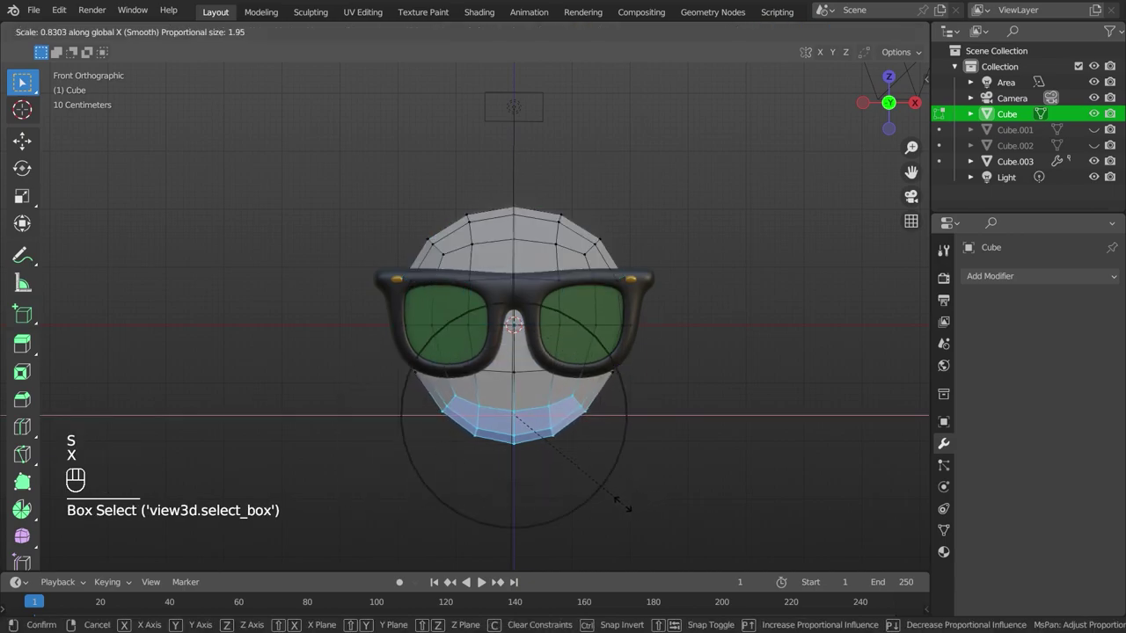
Narrow the head's lower loop along Z and view it from the side.
key("g")
key("z")
key("KP_3")
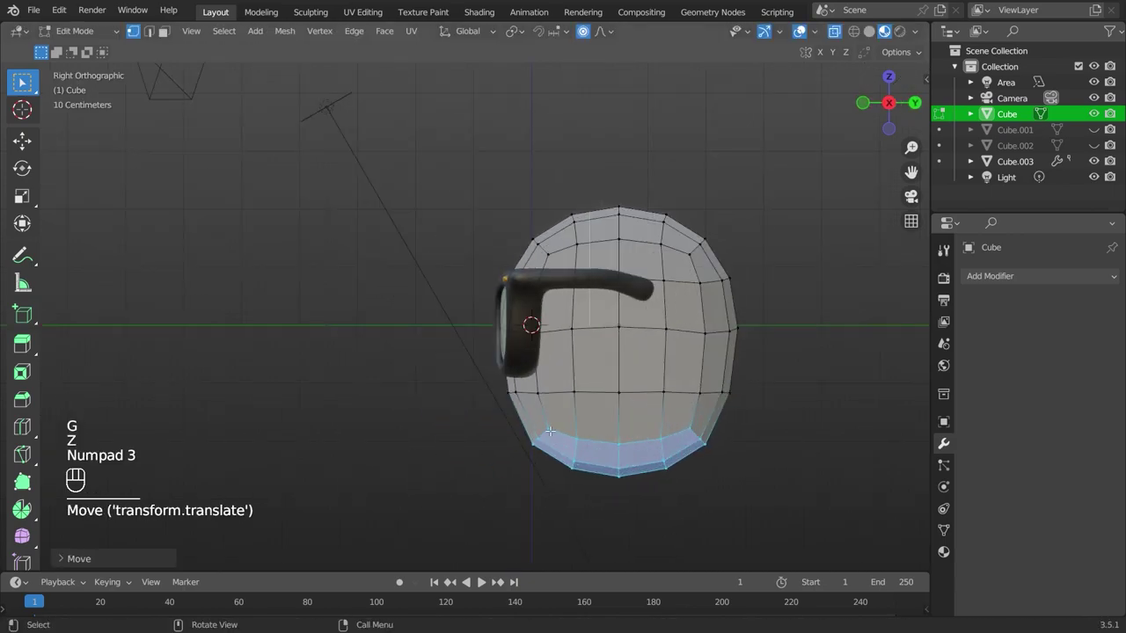